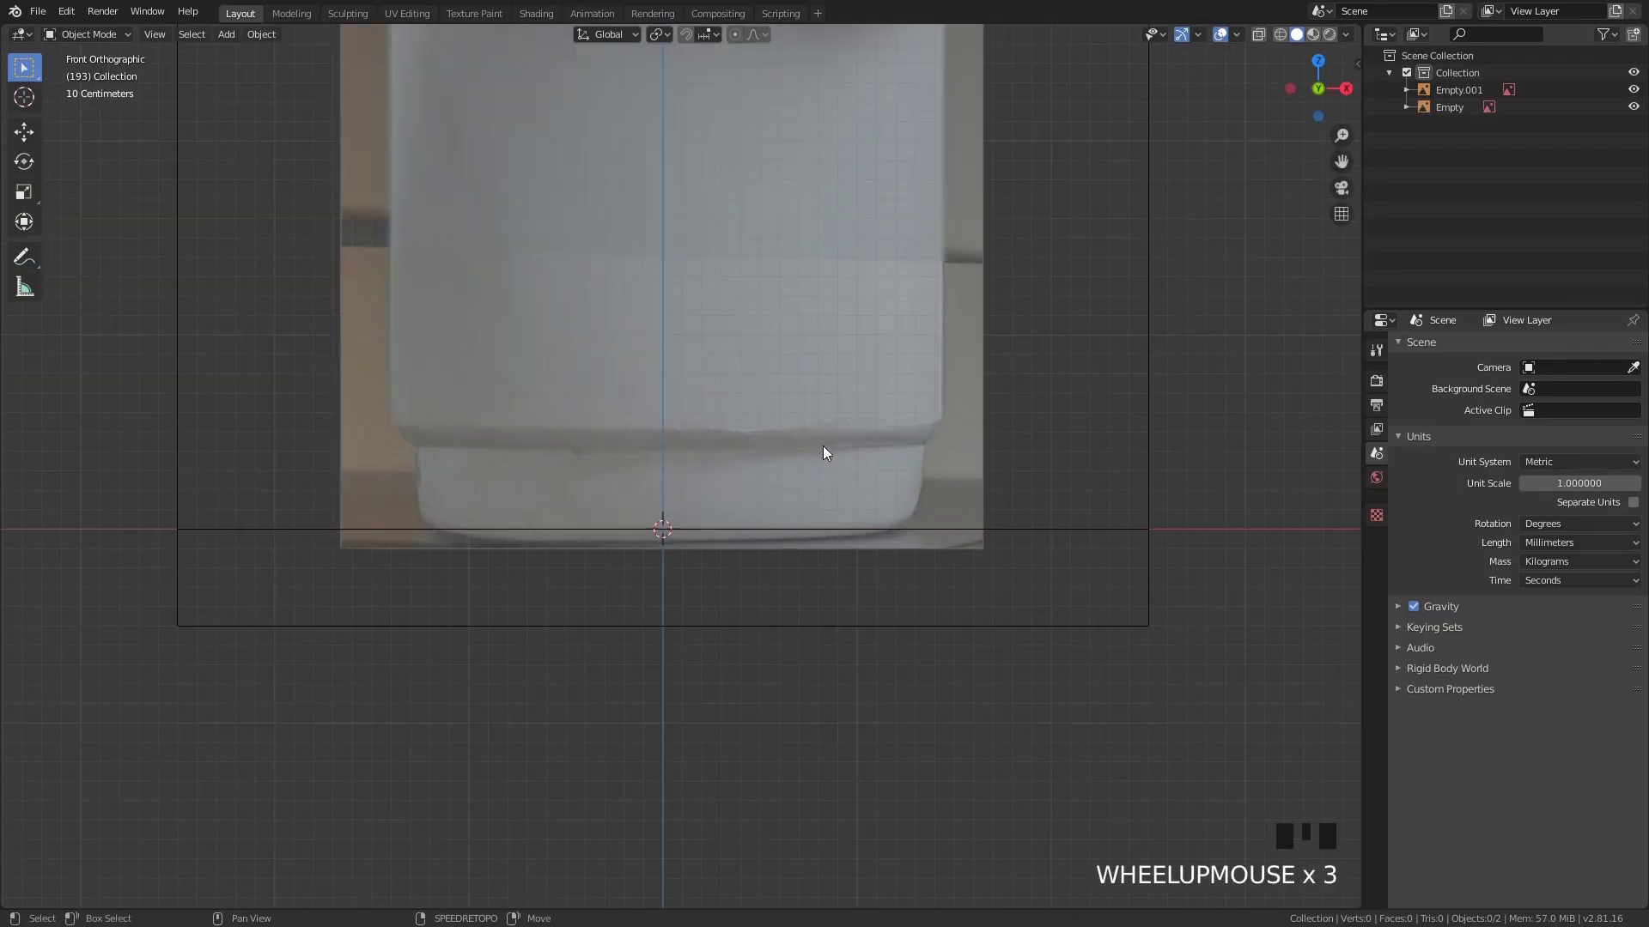
Add a cube and scale it to match the cup body in the front reference photo
key(shift+a)
scroll(down, 3)
key(ctrl+shift+Tab)
key(Tab)
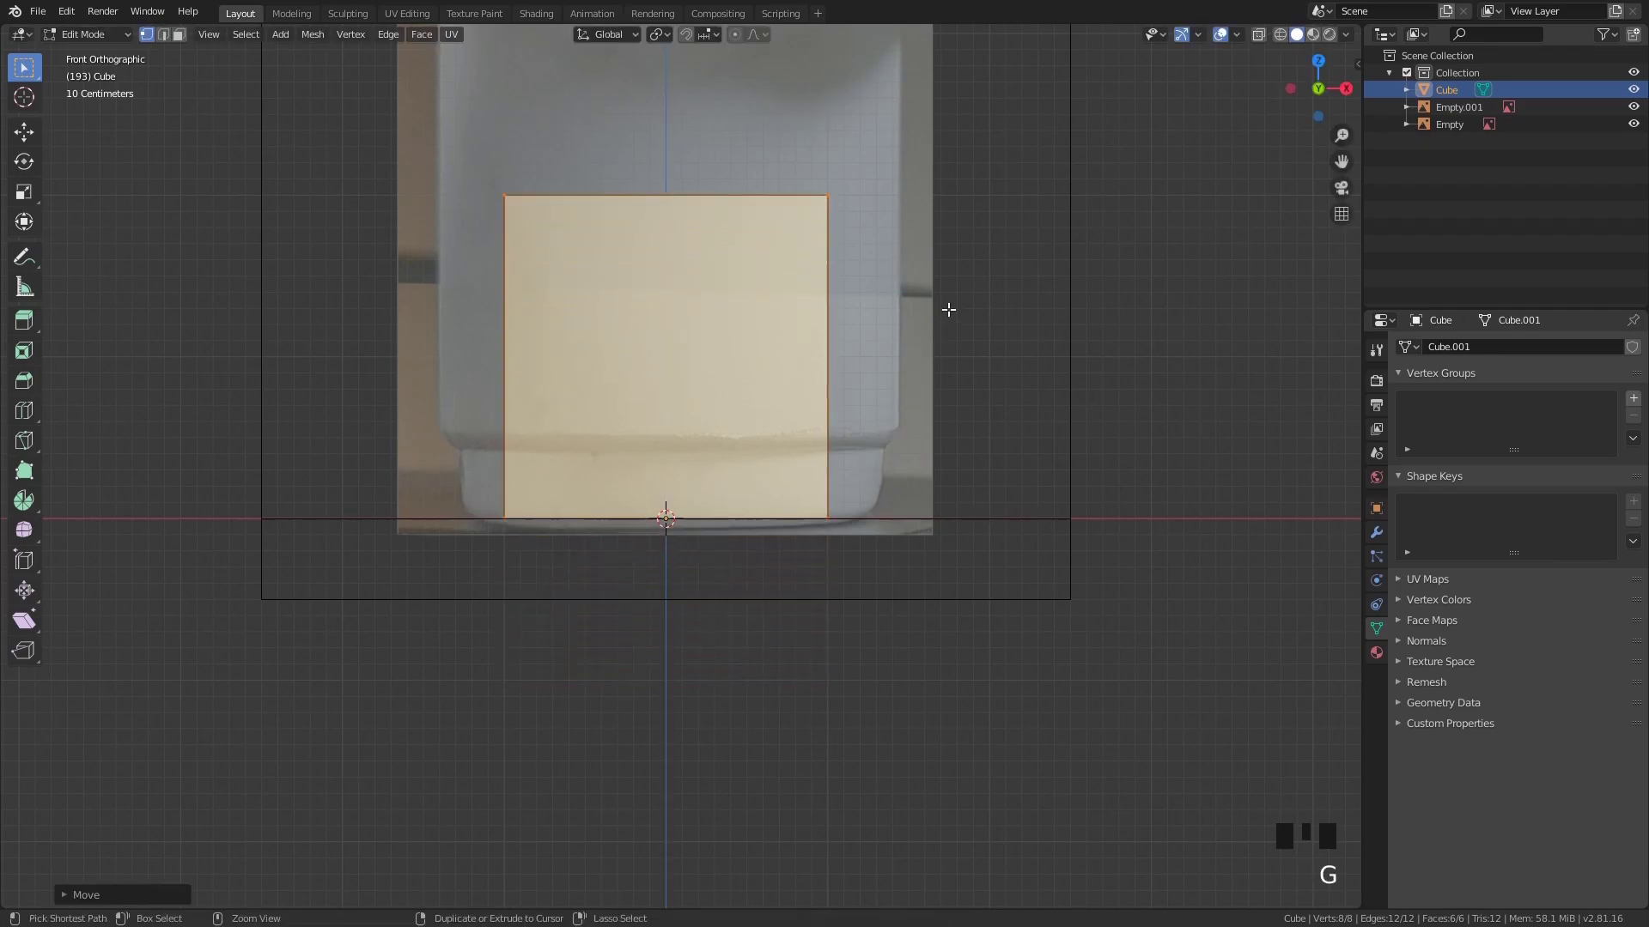
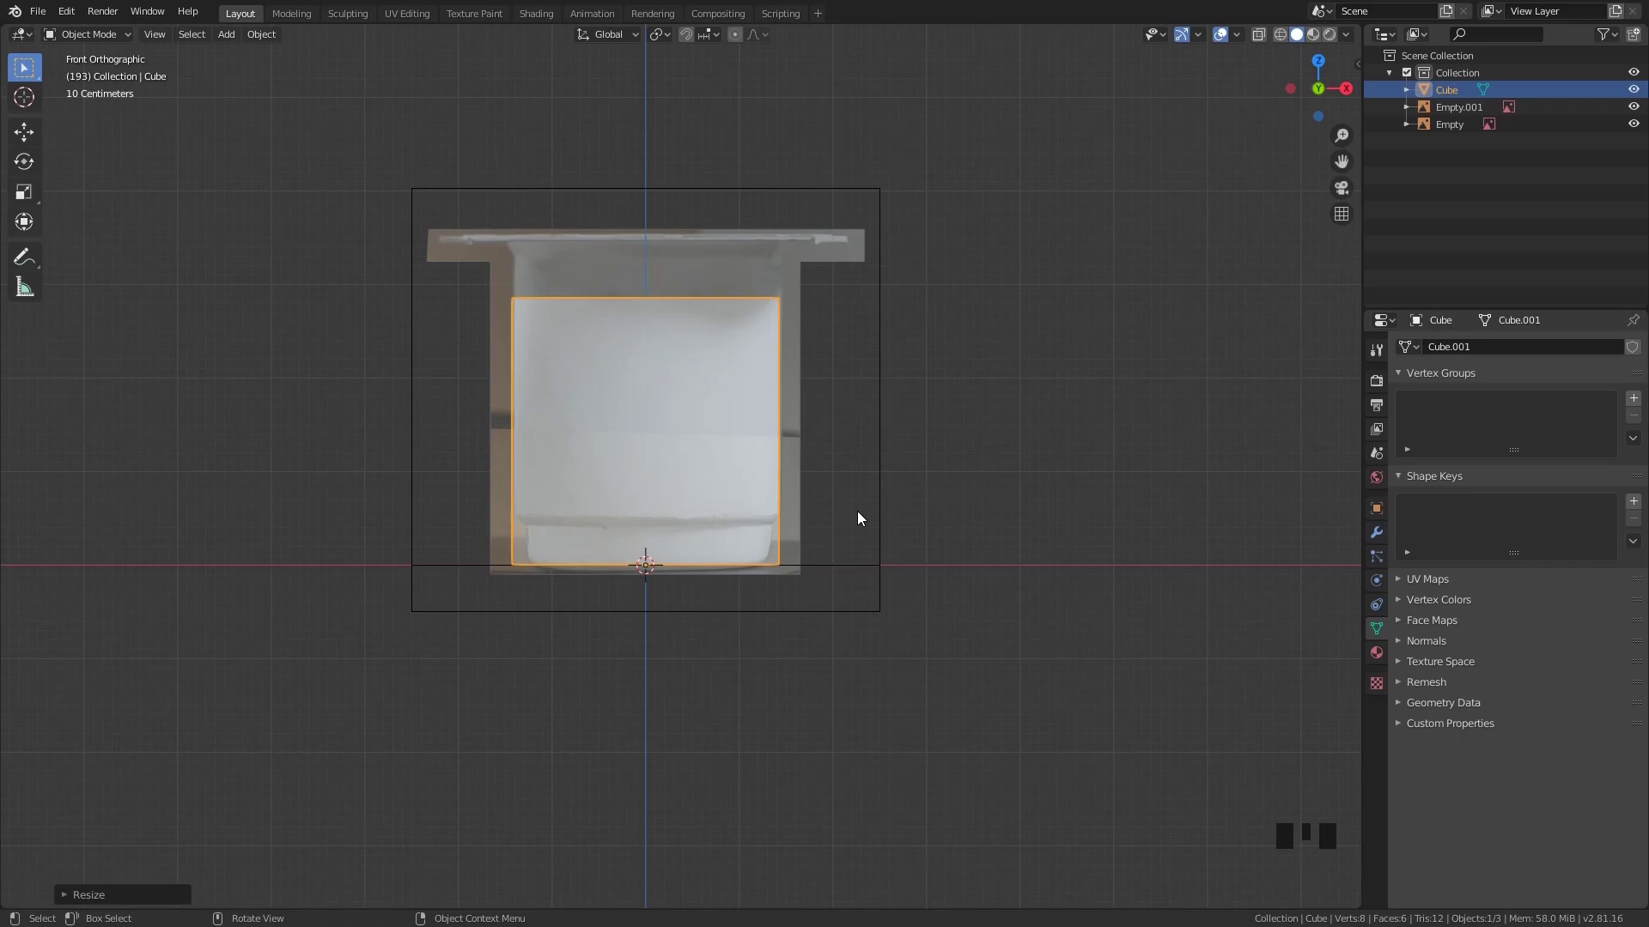
drag(846, 536, 842, 619)
scroll(up, 3)
drag(835, 567, 725, 442)
key(Tab)
Select the cube's top face, raise it toward the rim and extrude it slightly higher
key(3)
double_click(660, 417)
key(alt+z)
click(660, 416)
key(x)
key(2)
click(654, 415)
key(g)
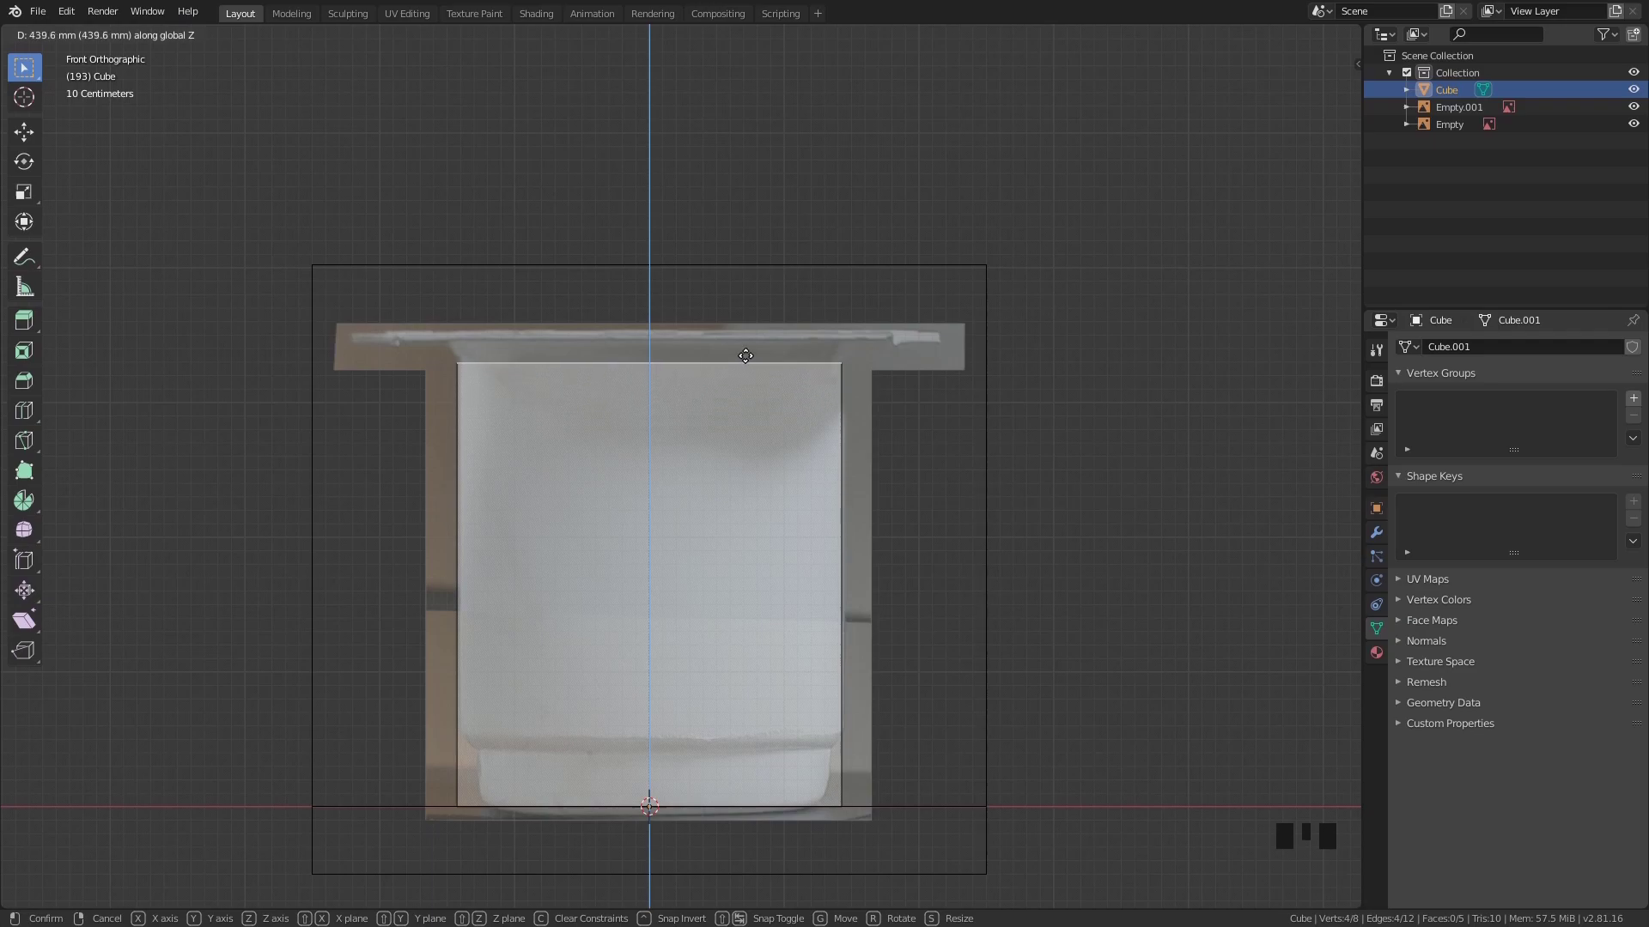
key(e)
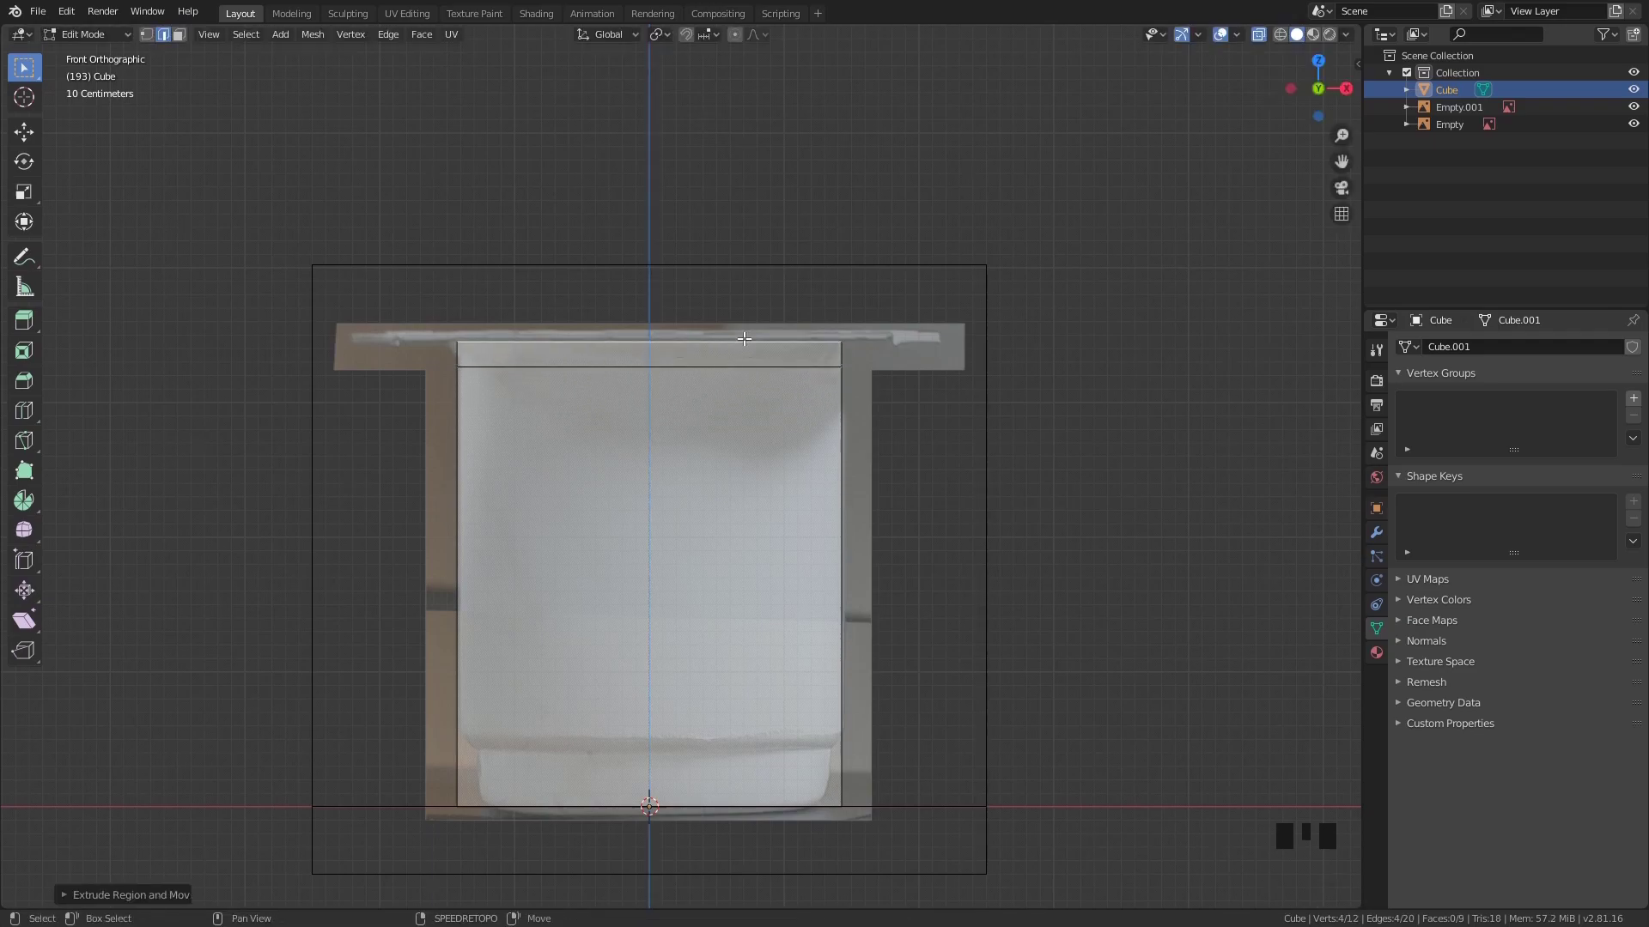
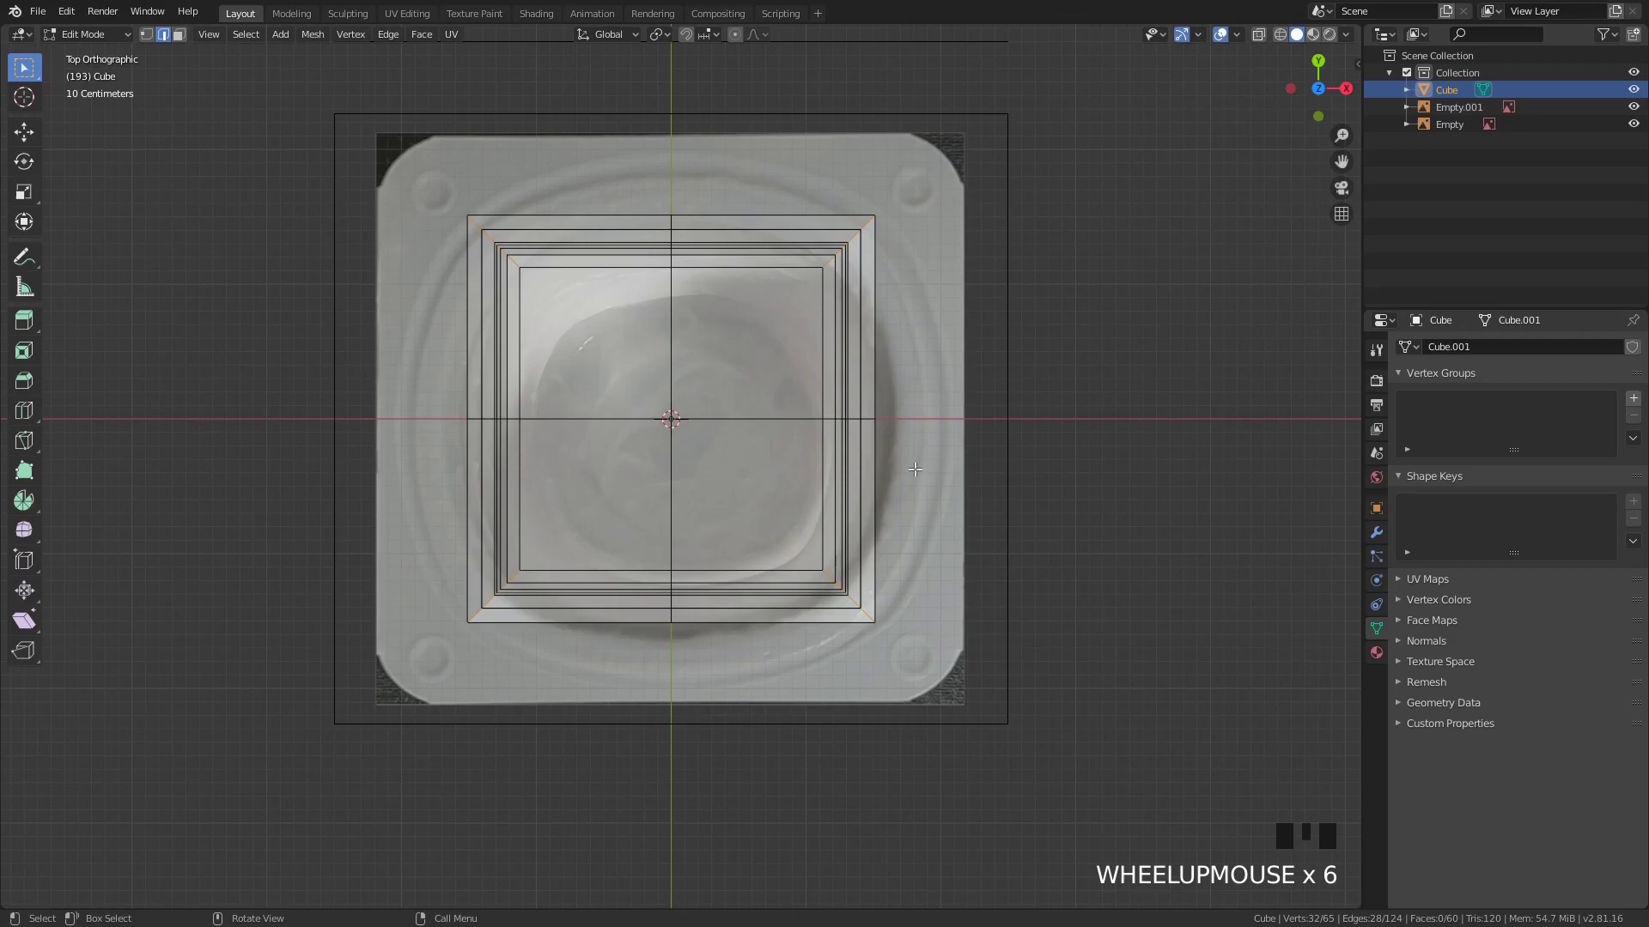
Bevel the four vertical corner edges and inspect the cup's underside
key(ctrl+b)
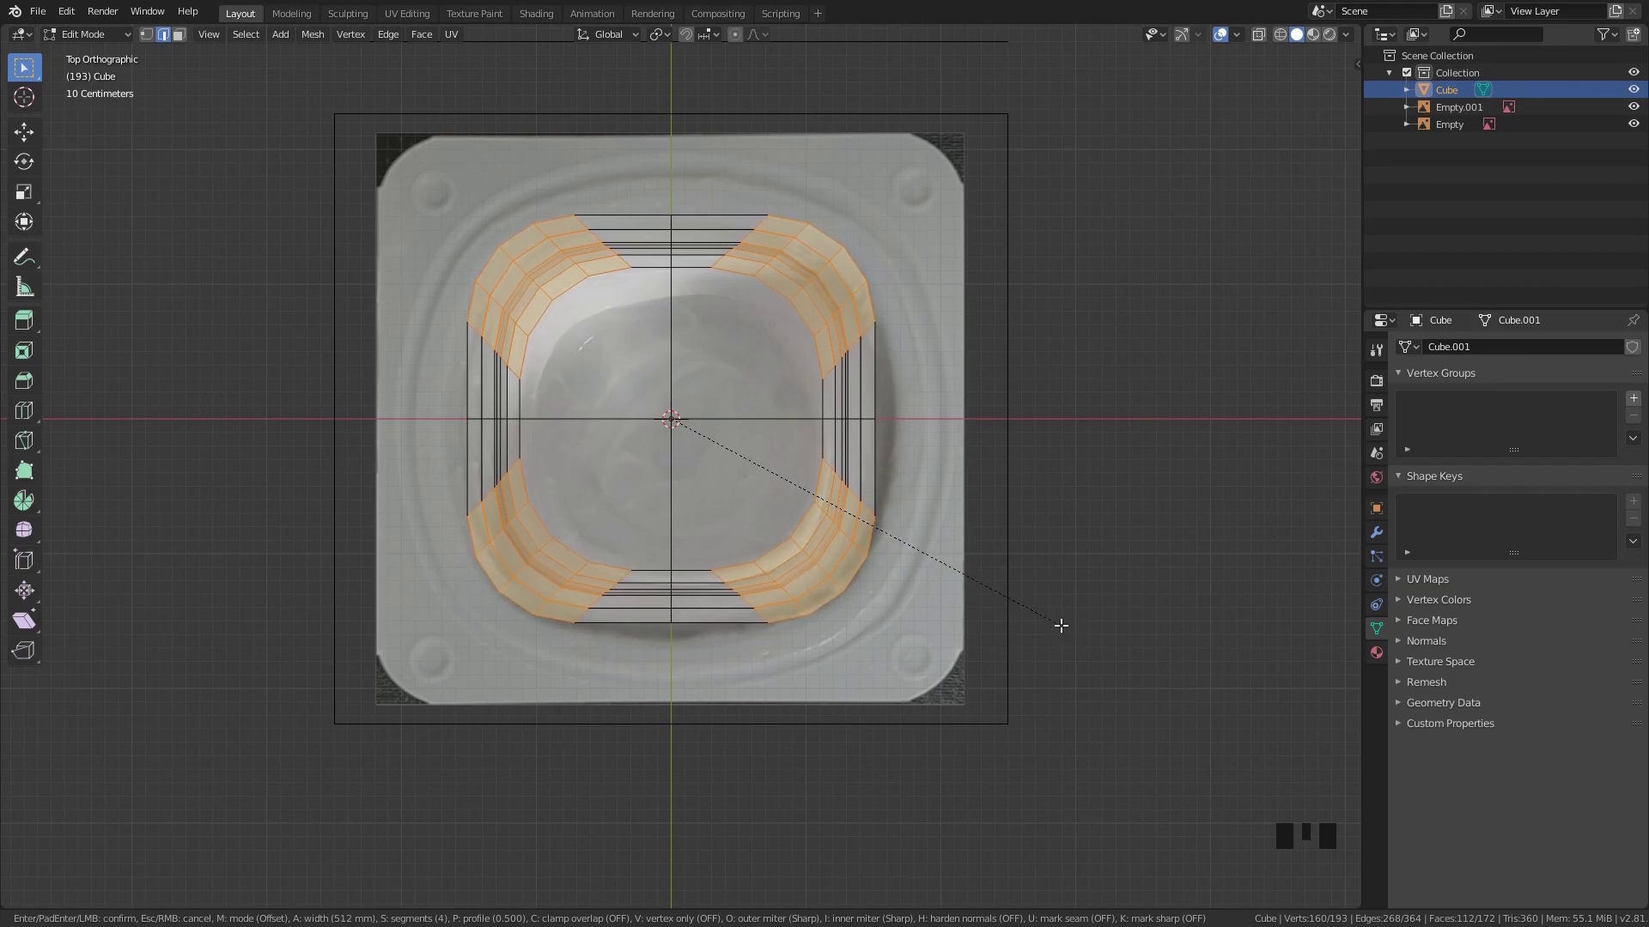
key(Tab)
drag(1090, 626, 1099, 556)
drag(1099, 555, 1069, 479)
scroll(down, 3)
drag(749, 404, 890, 433)
key(q)
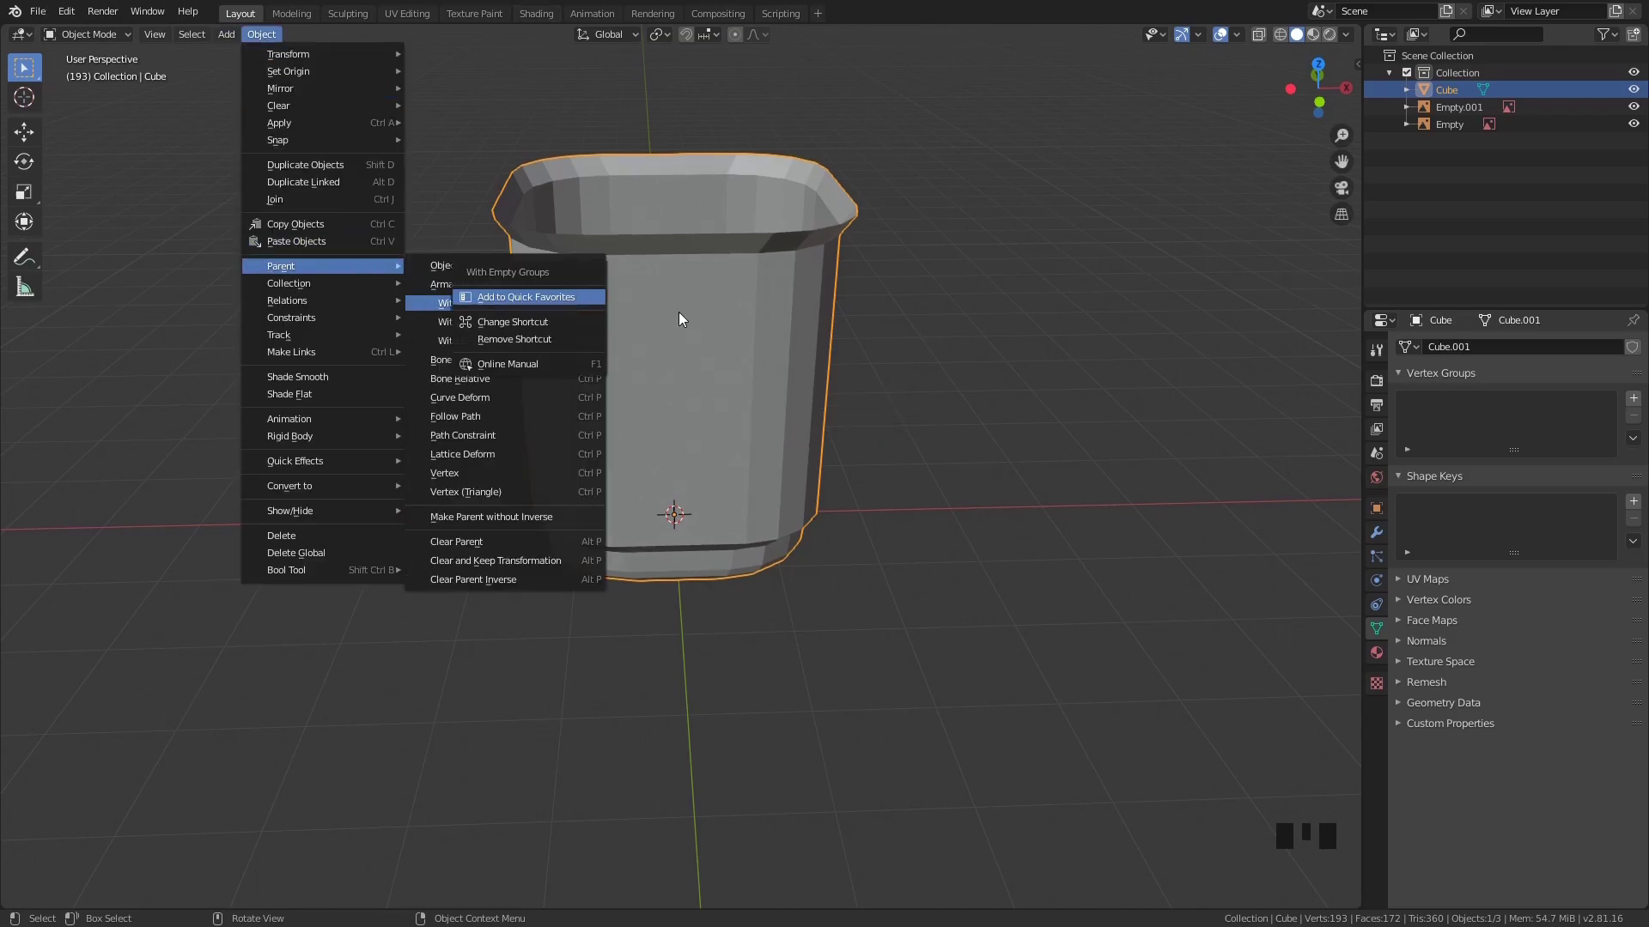
drag(789, 339, 894, 409)
drag(894, 410, 891, 253)
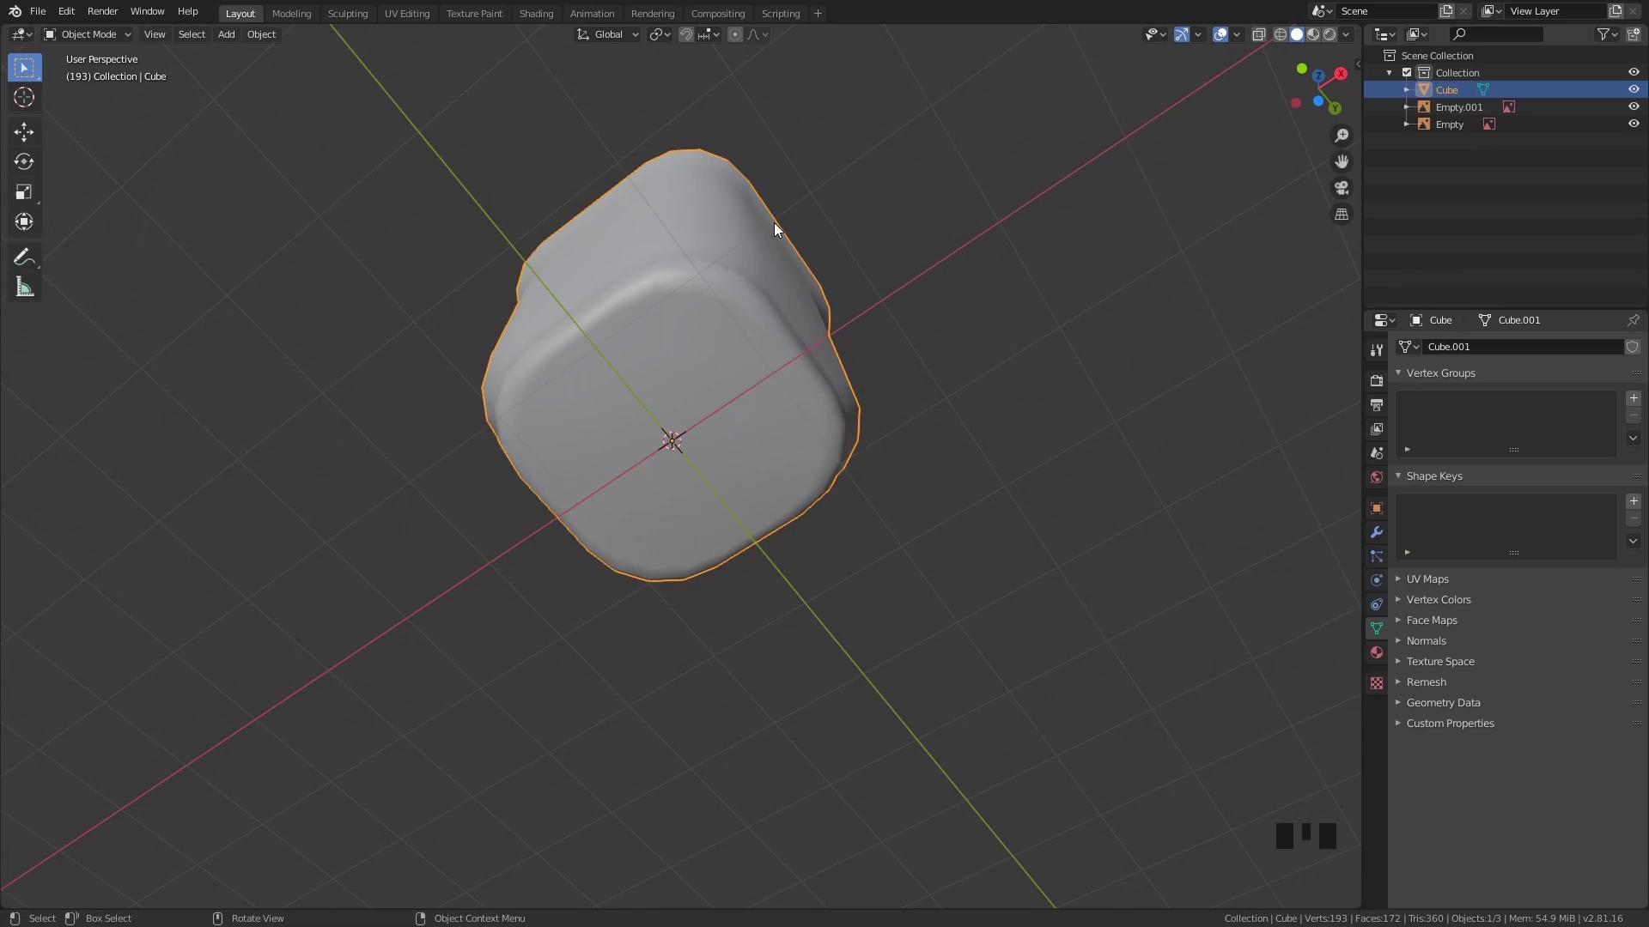
Undo and redo the base corner bevel with a narrower scale, then check it from the top view
key(ctrl+z)
key(ctrl+z)
key(ctrl+z)
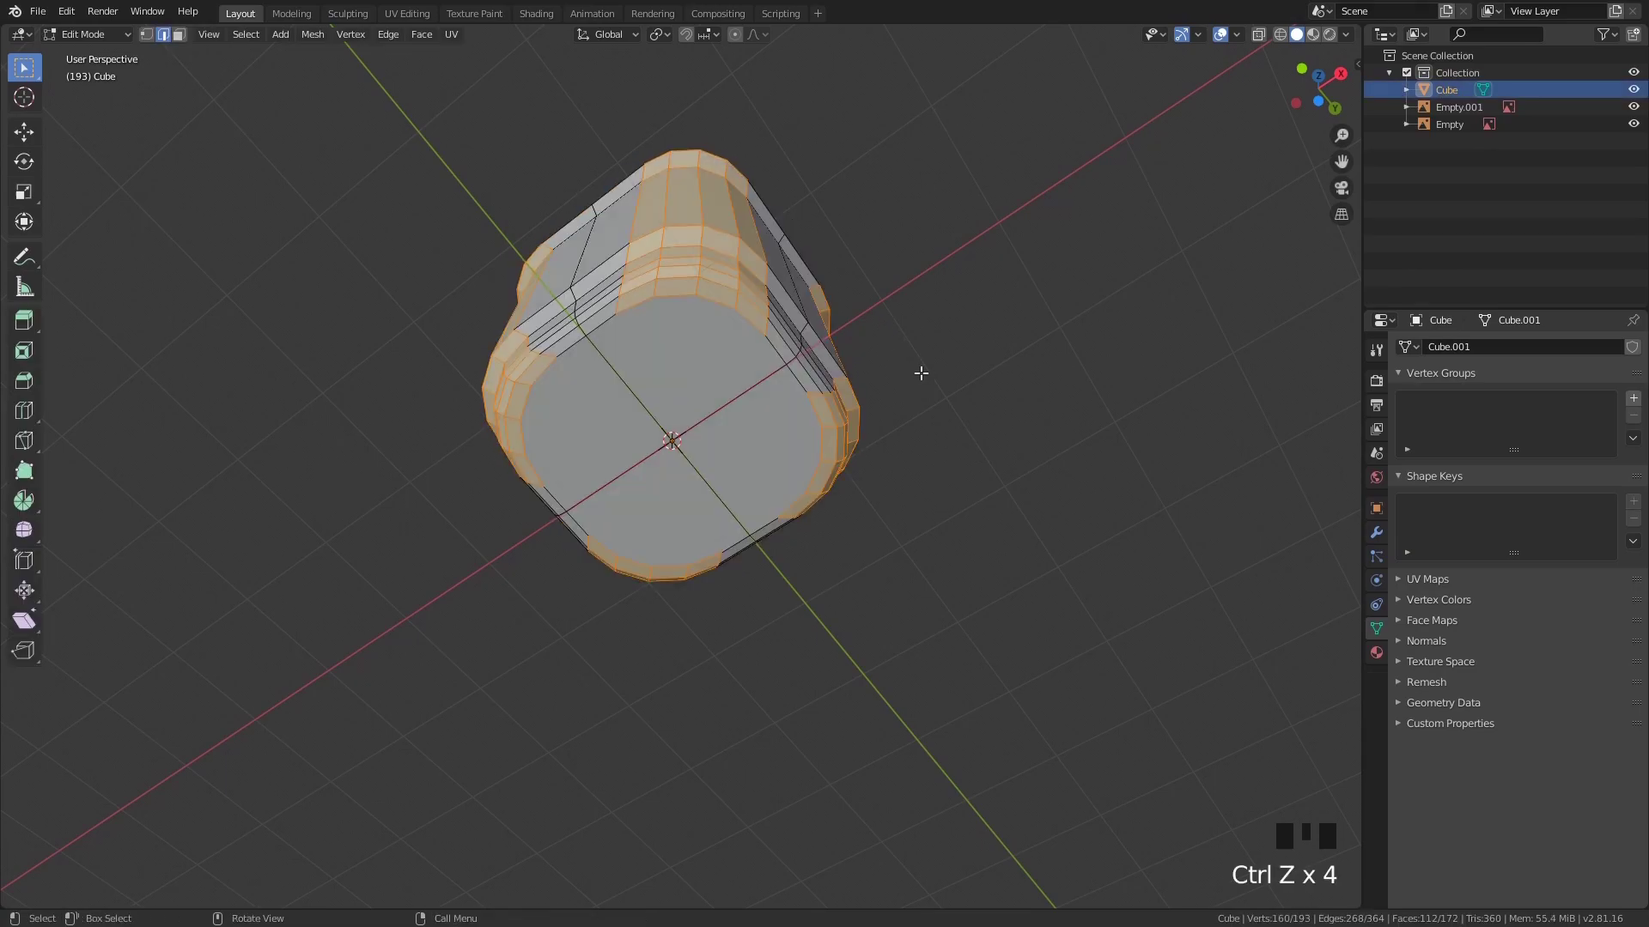
key(ctrl+z)
key(ctrl+b)
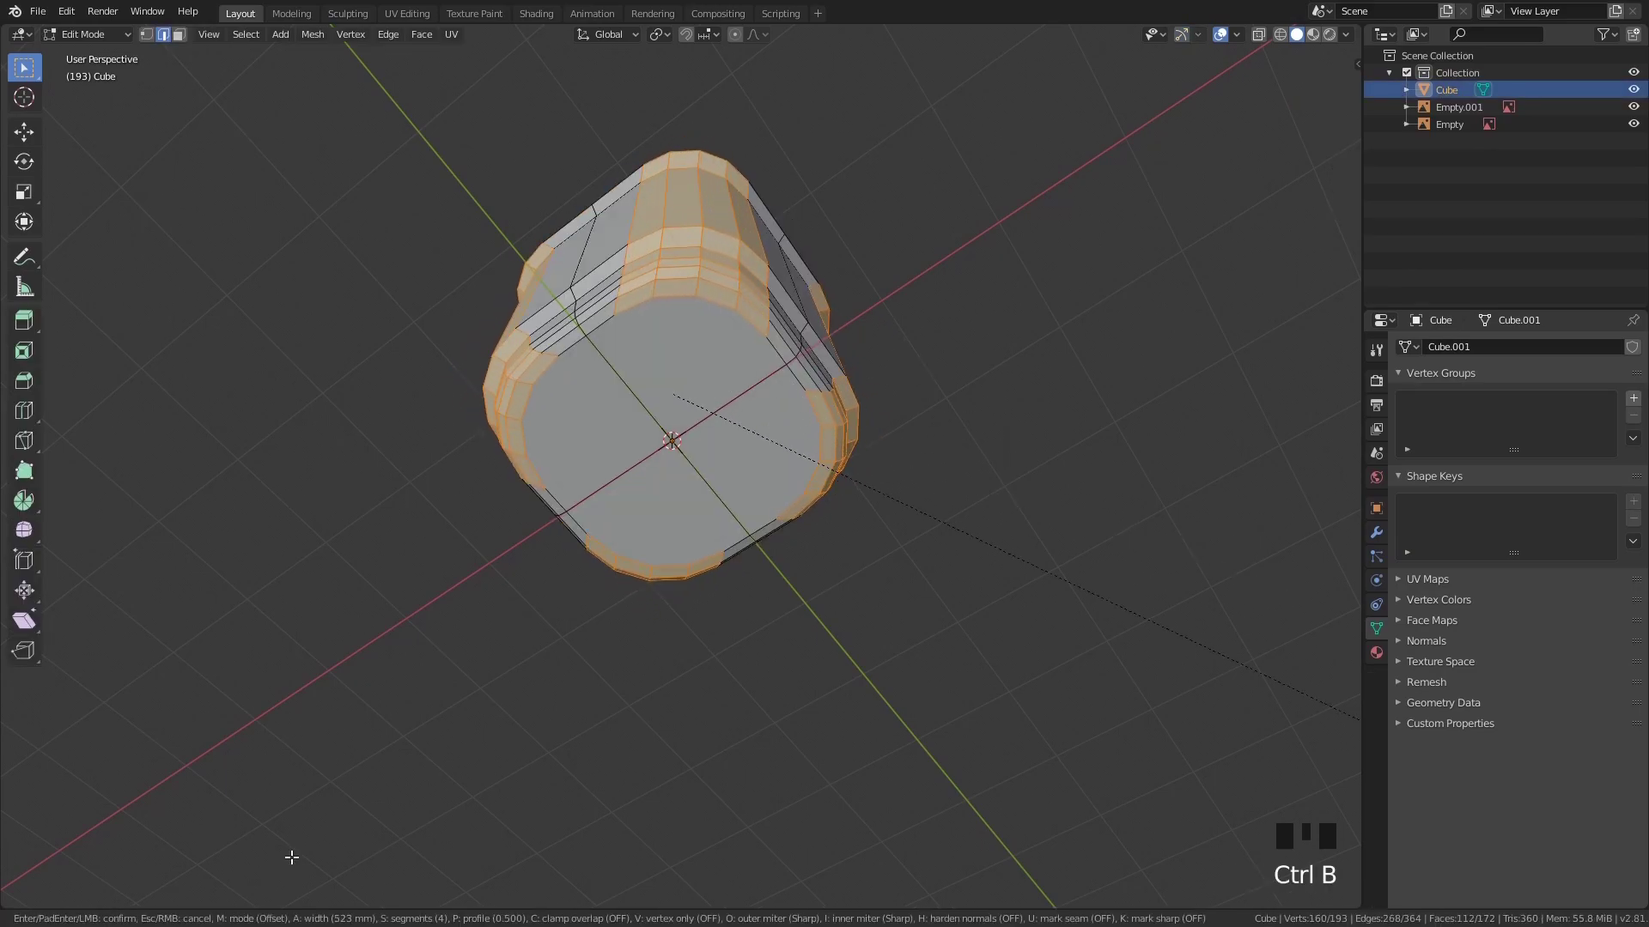
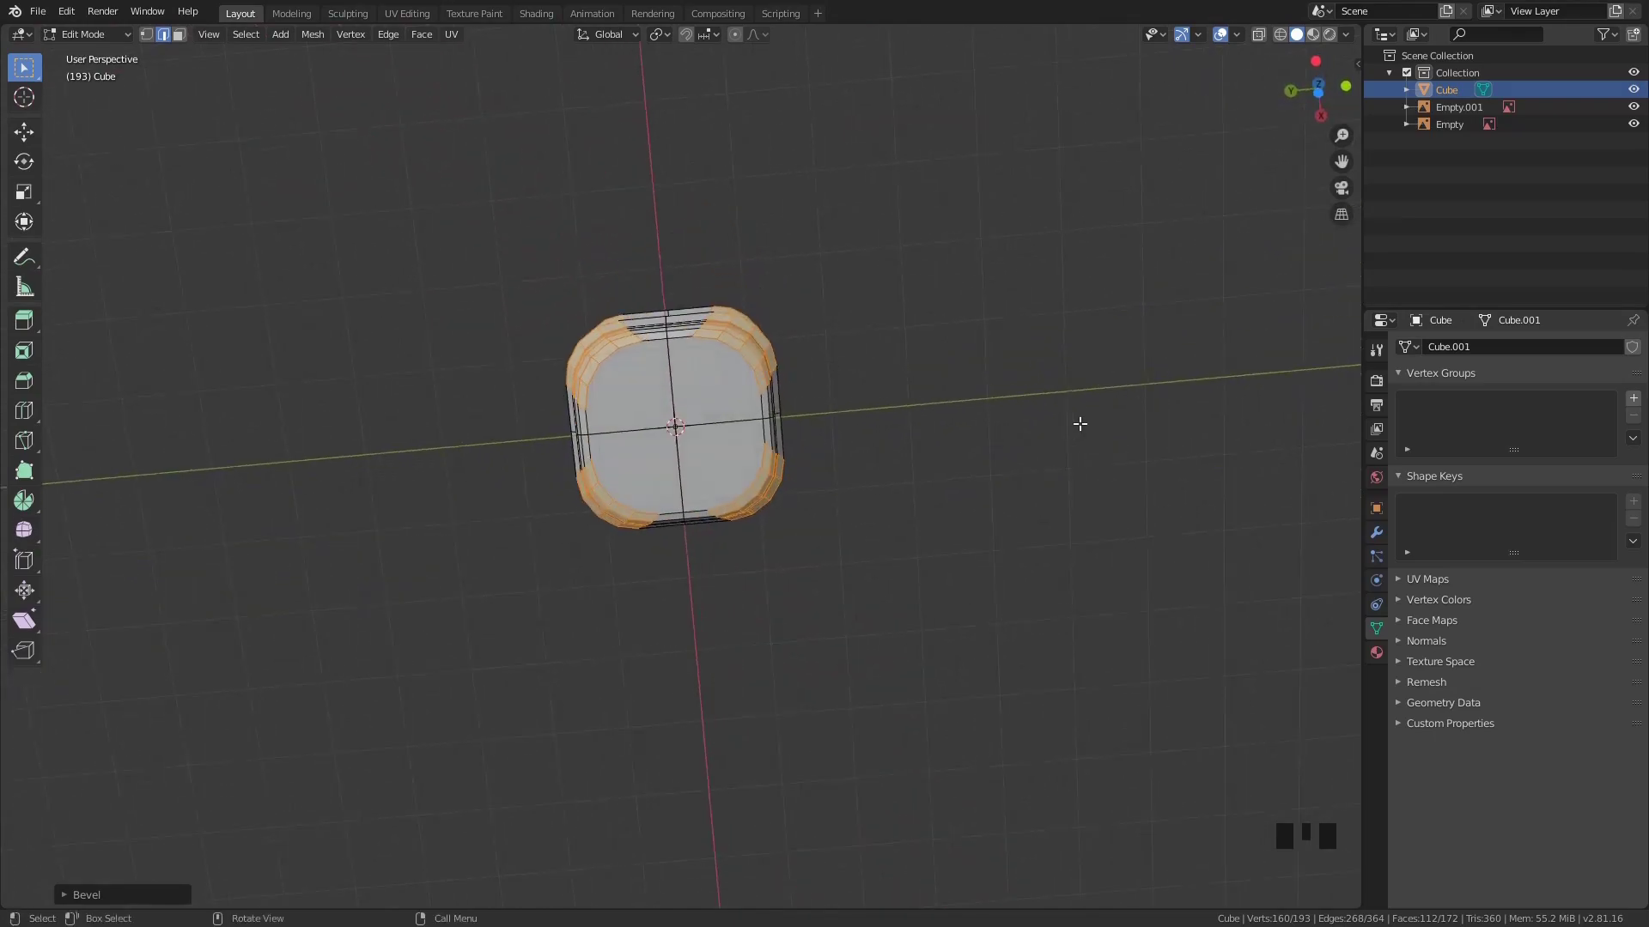
key(ctrl+z)
key(s)
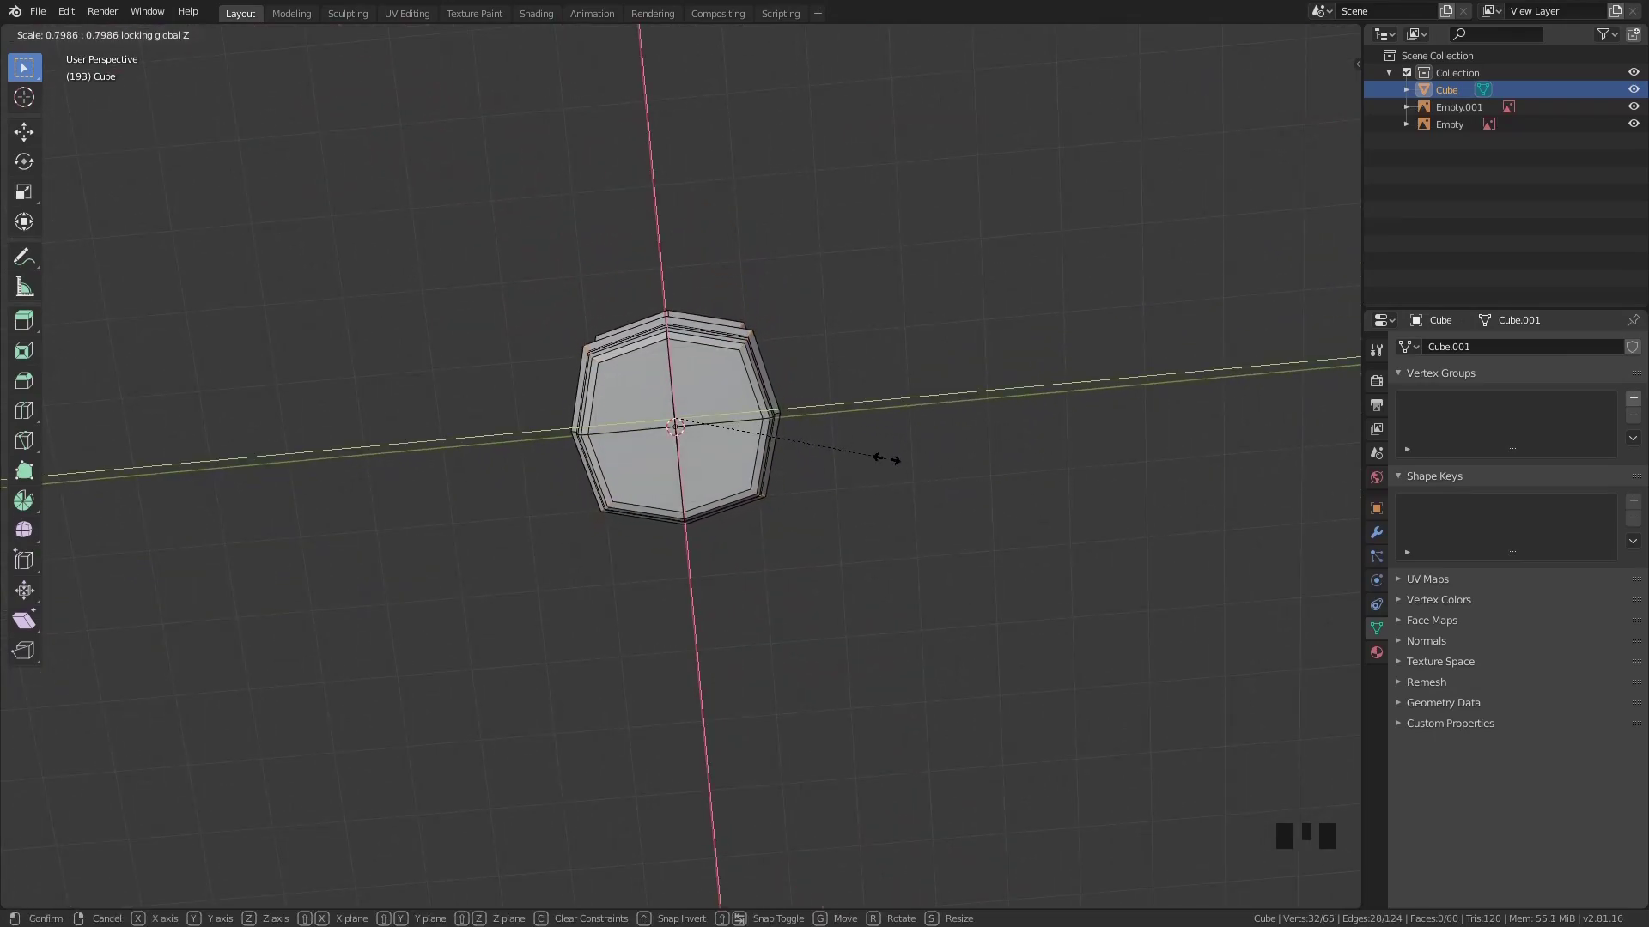
key(ctrl+b)
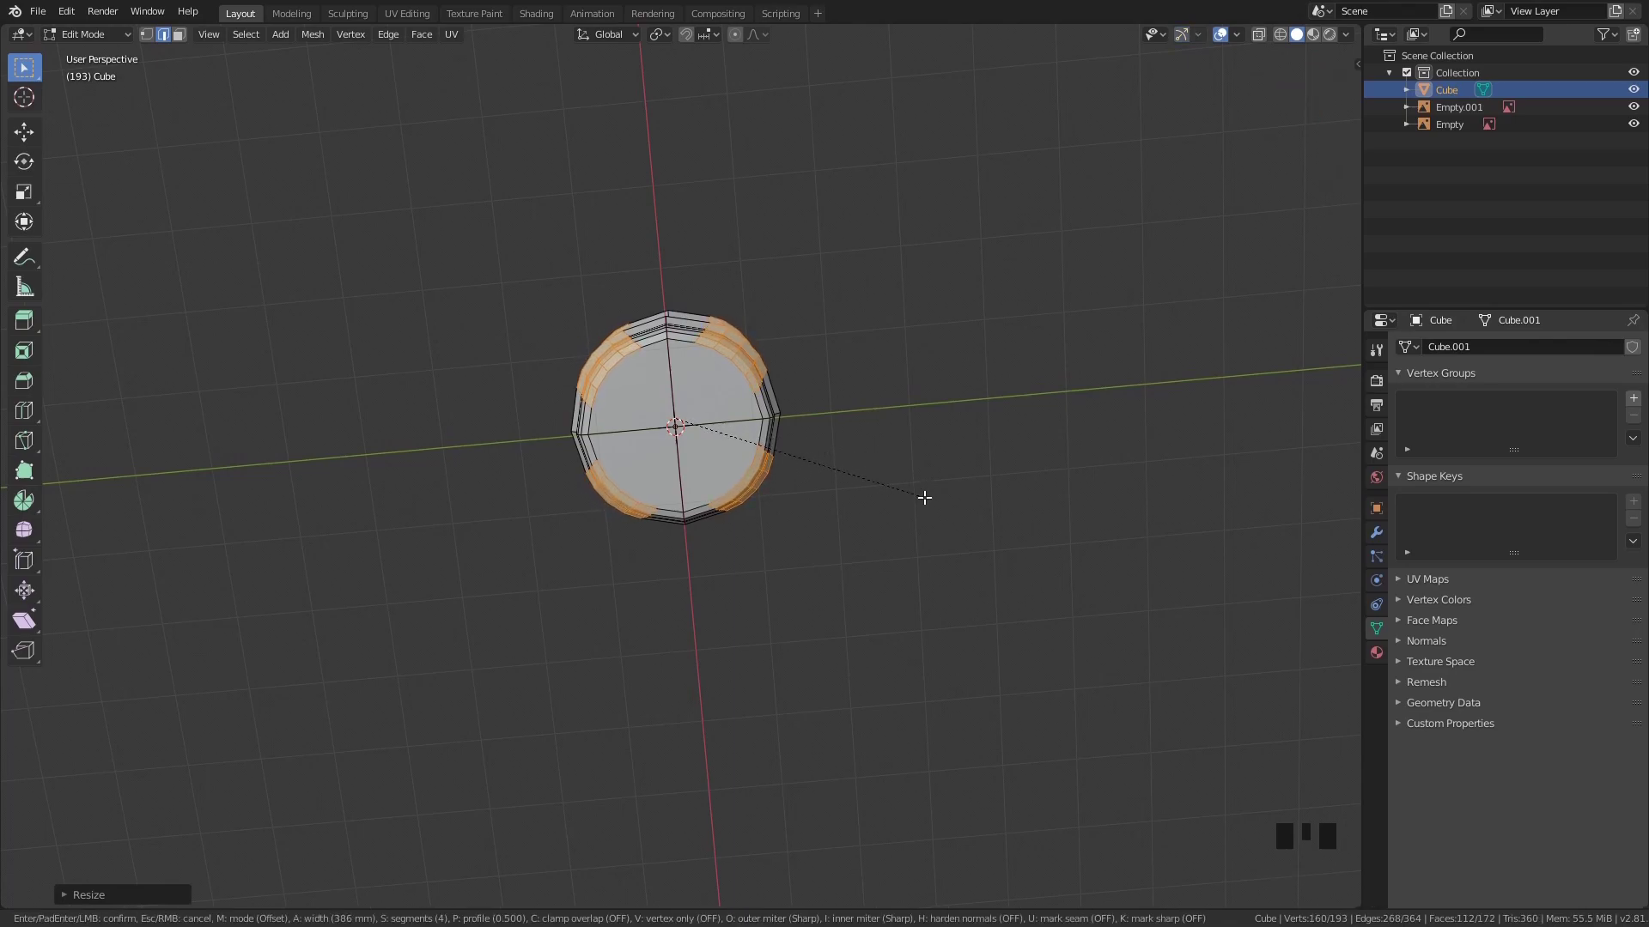
key(KP_7)
Re-bevel the top outline corners rounder and add edge rings along the centre cross
scroll(up, 3)
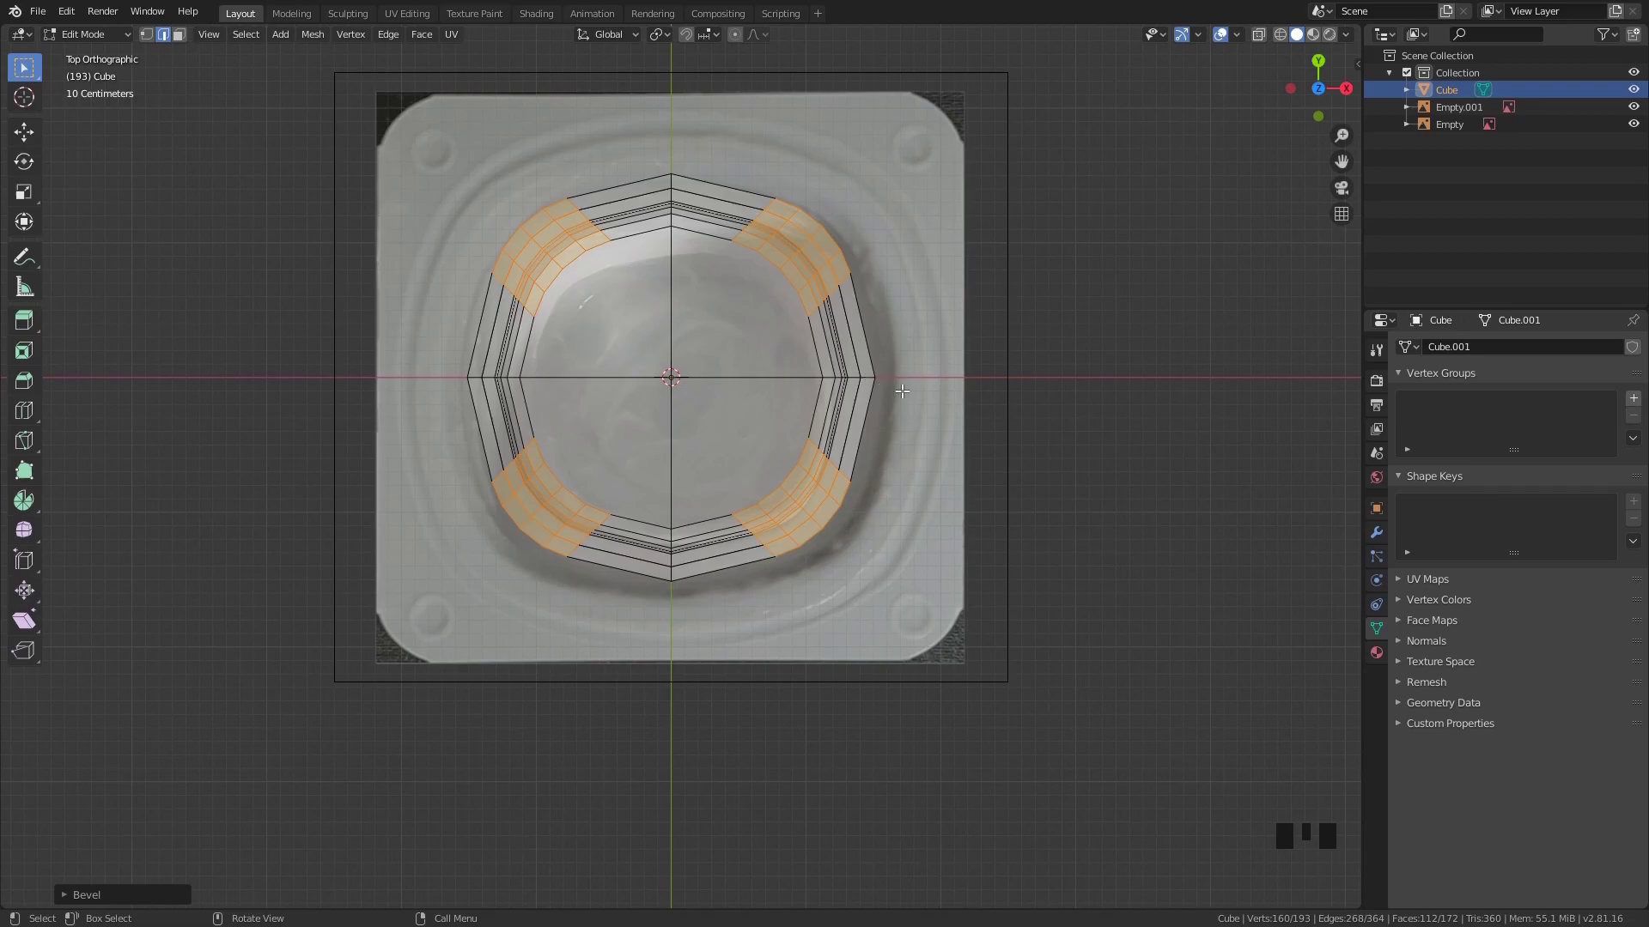
key(ctrl+z)
key(s)
key(ctrl+b)
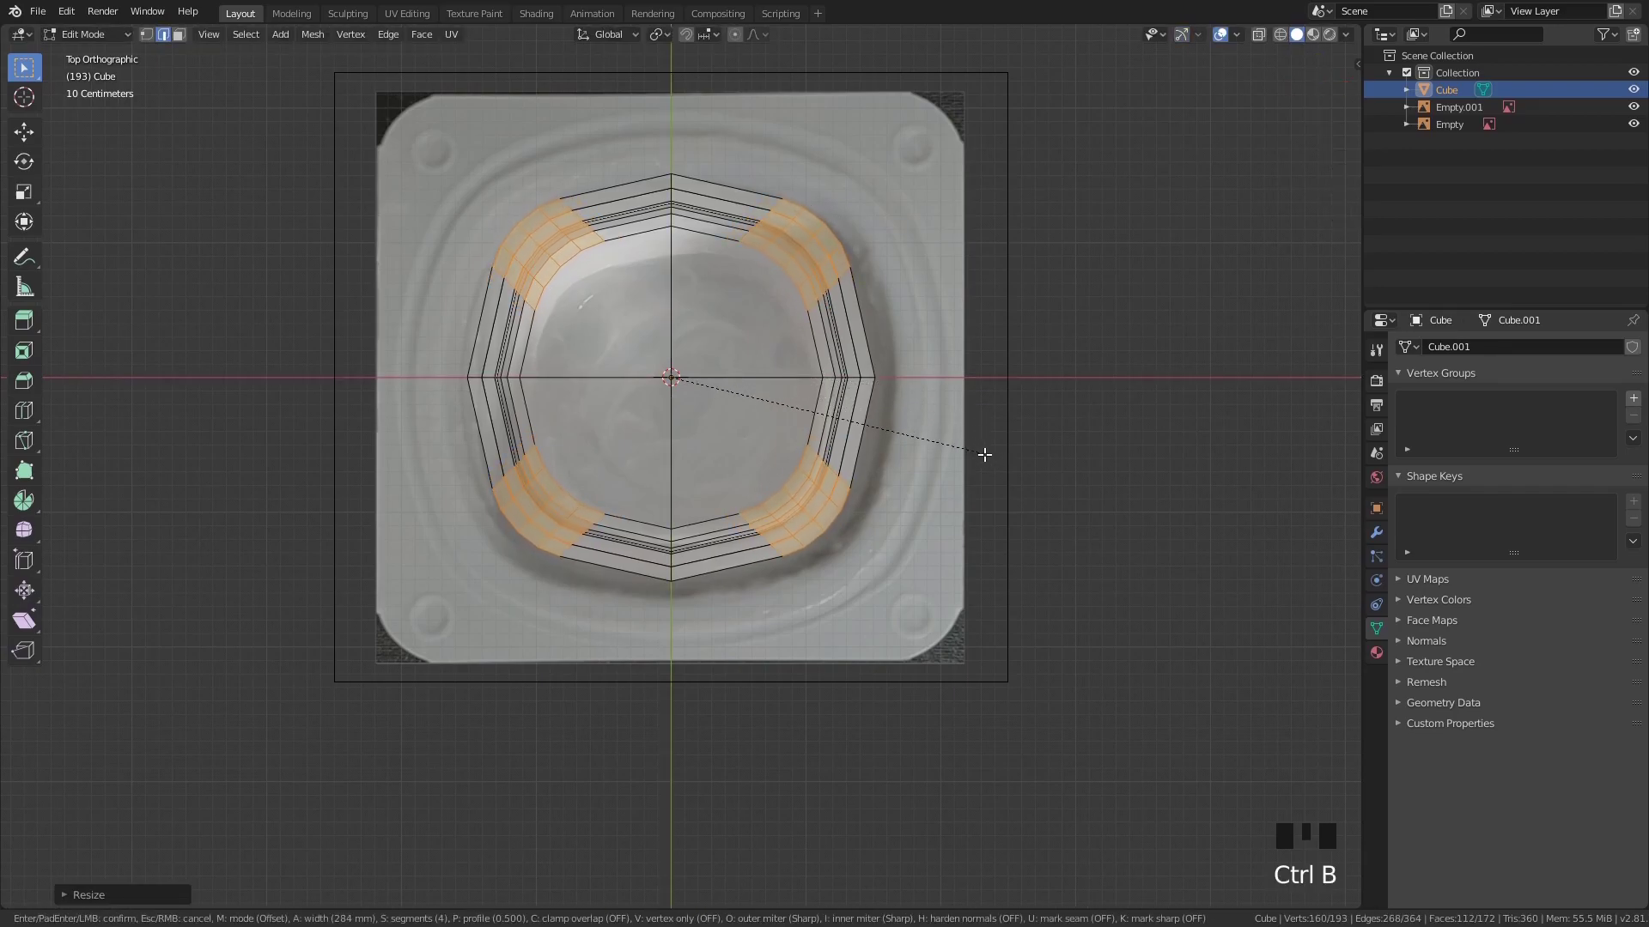
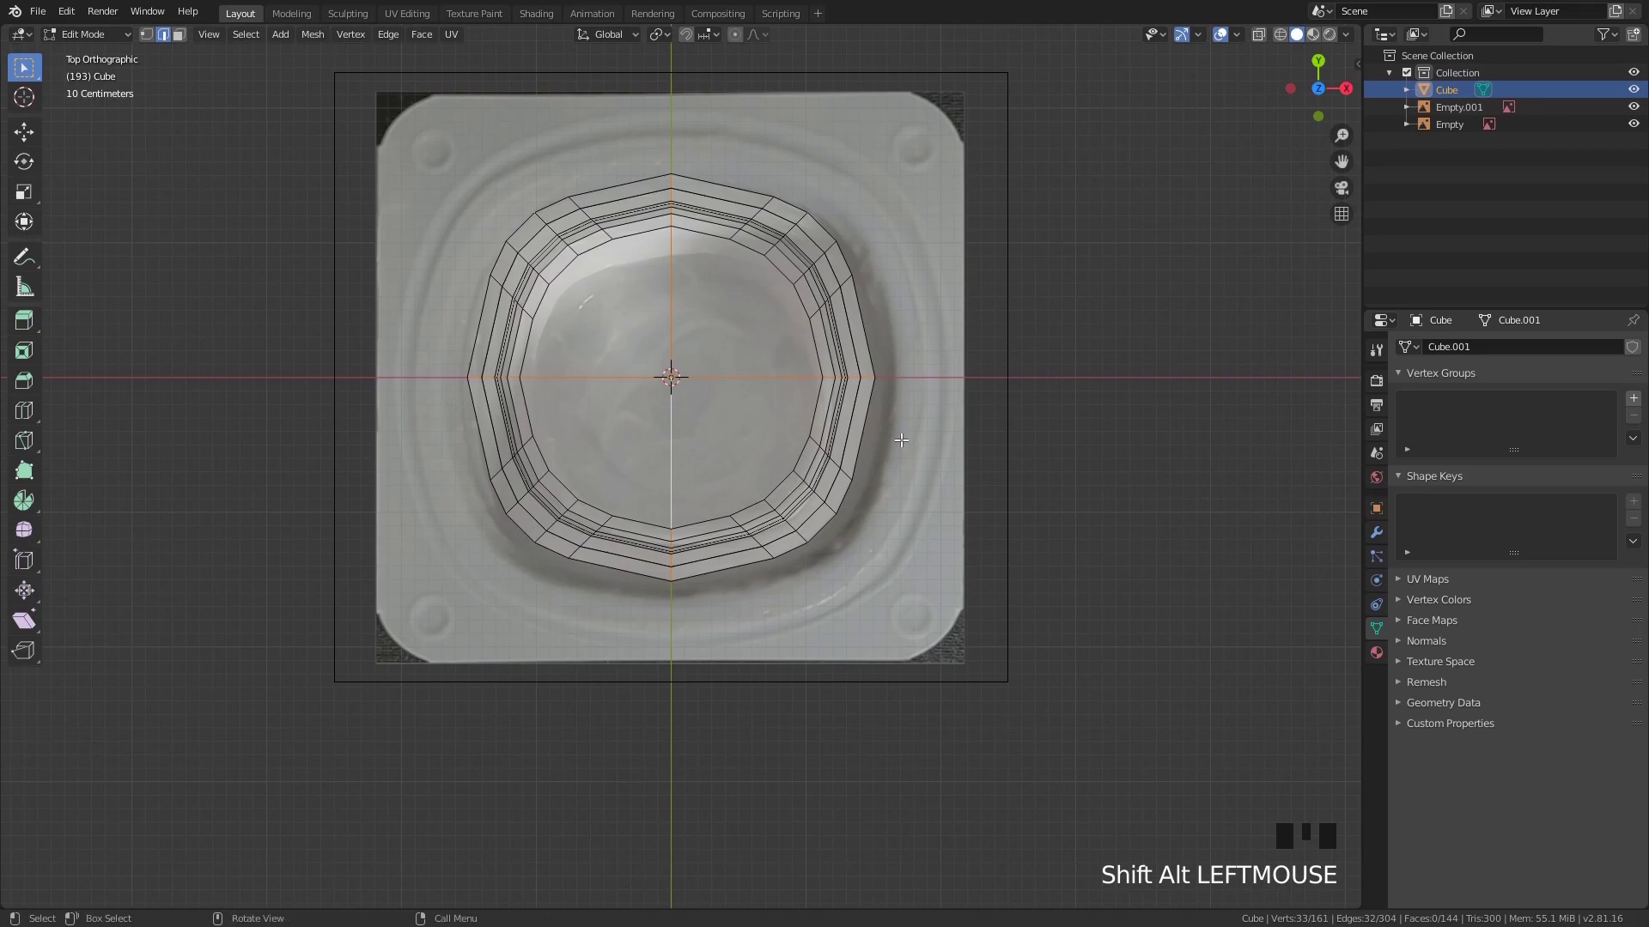
key(ctrl+b)
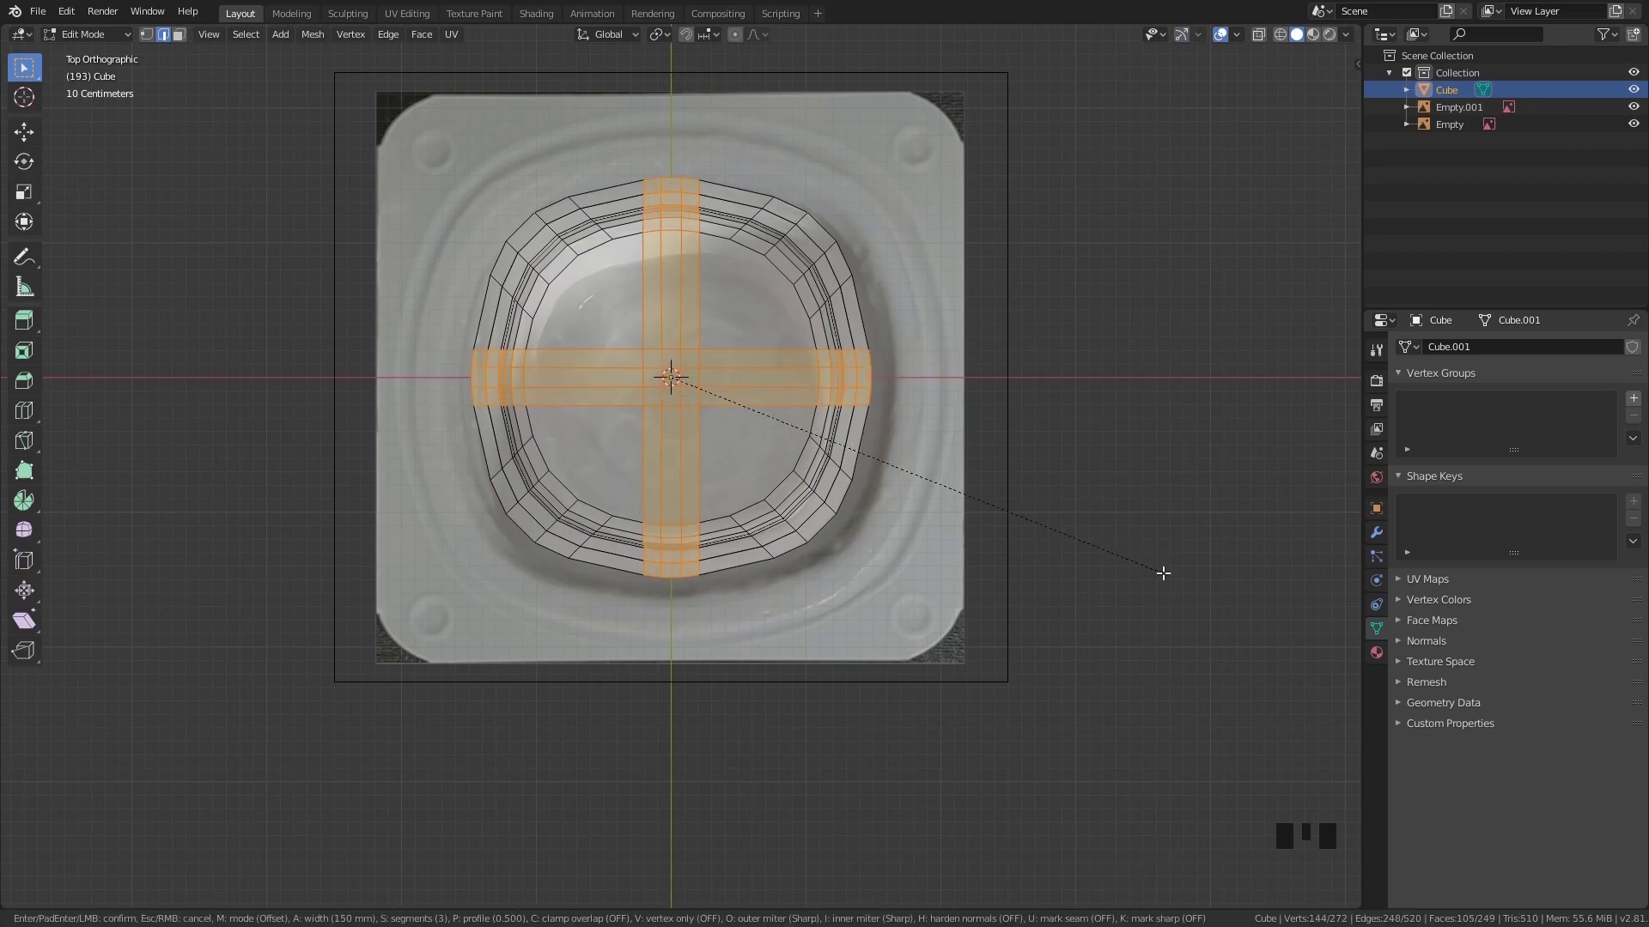
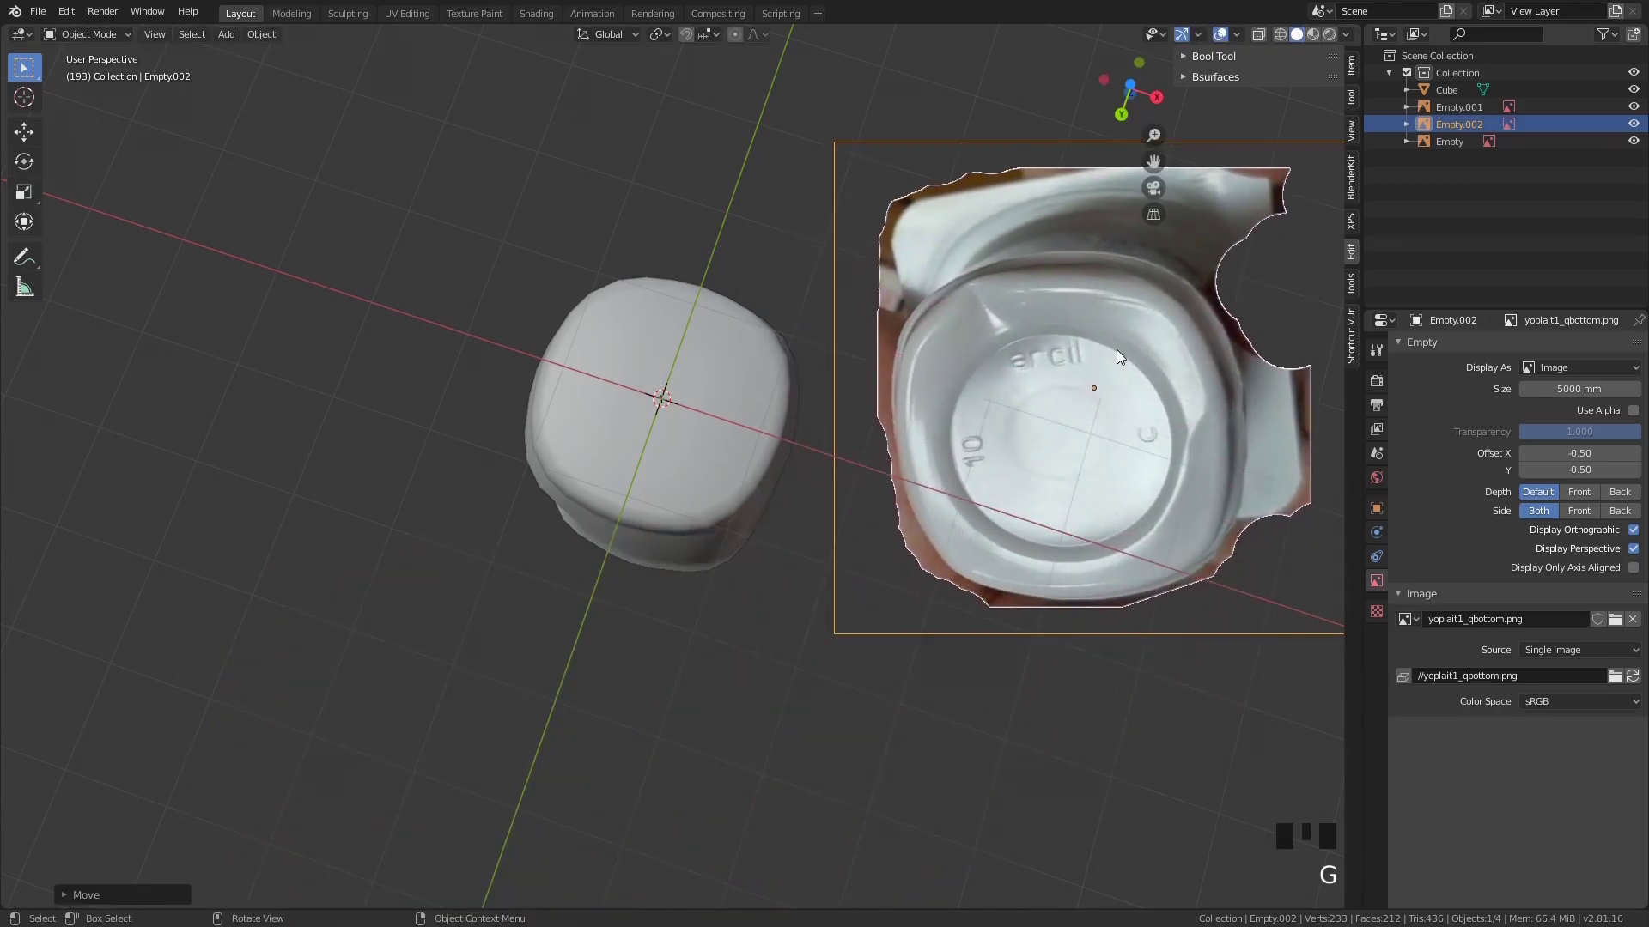
Scale and move the bottom reference photo into place beside the cup
key(s)
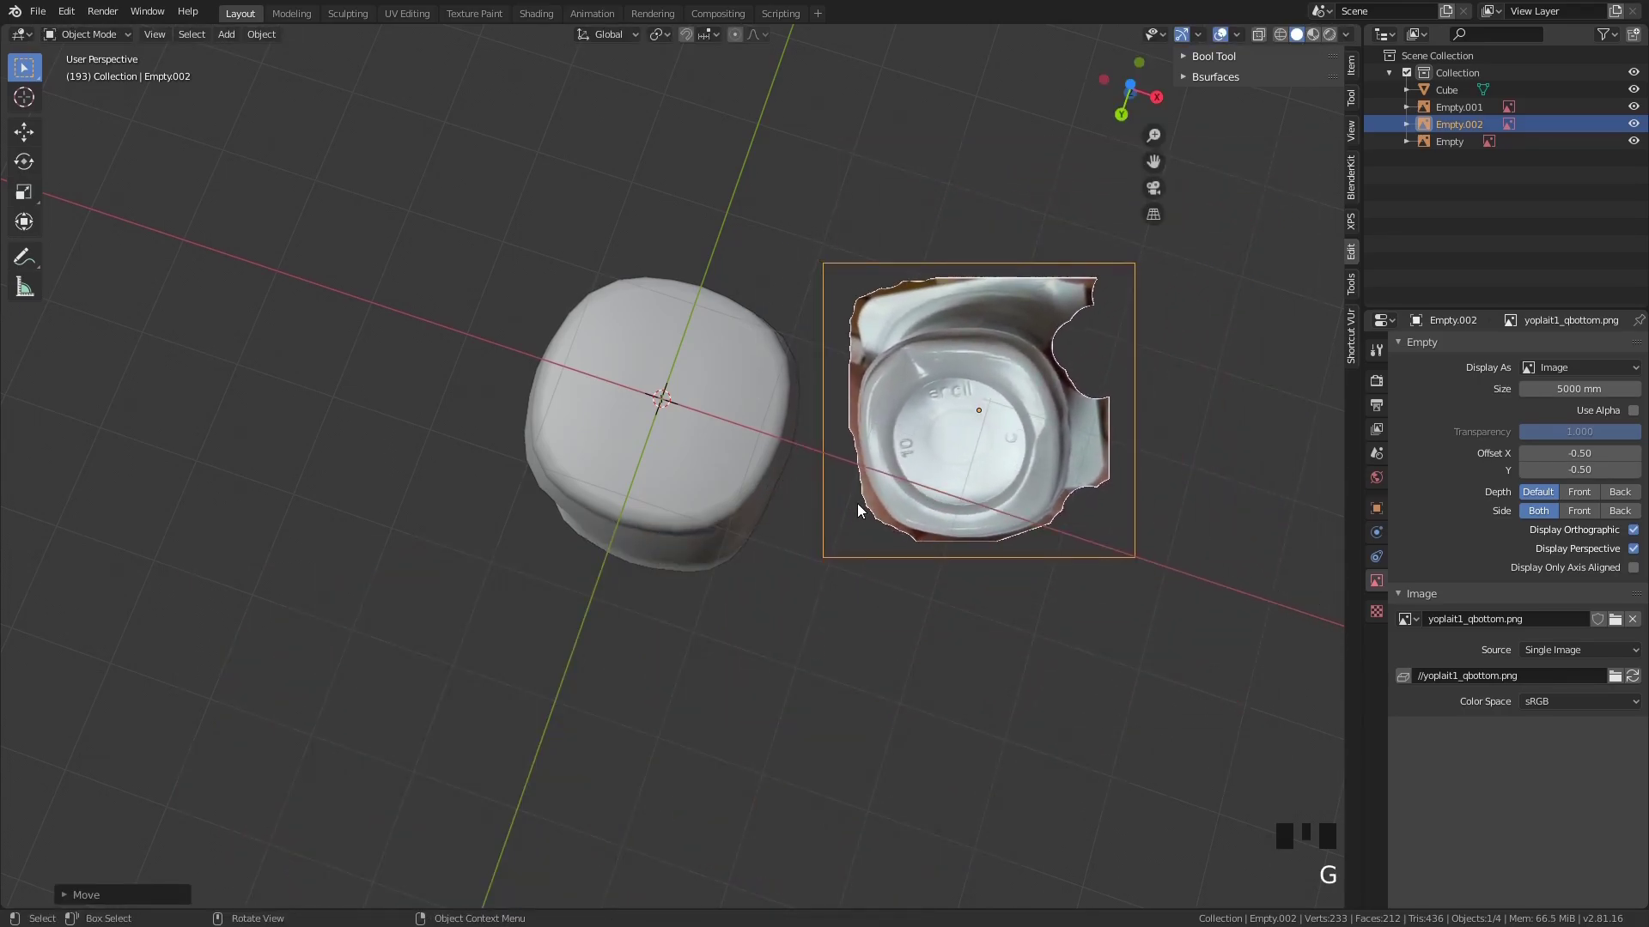
drag(802, 531, 702, 545)
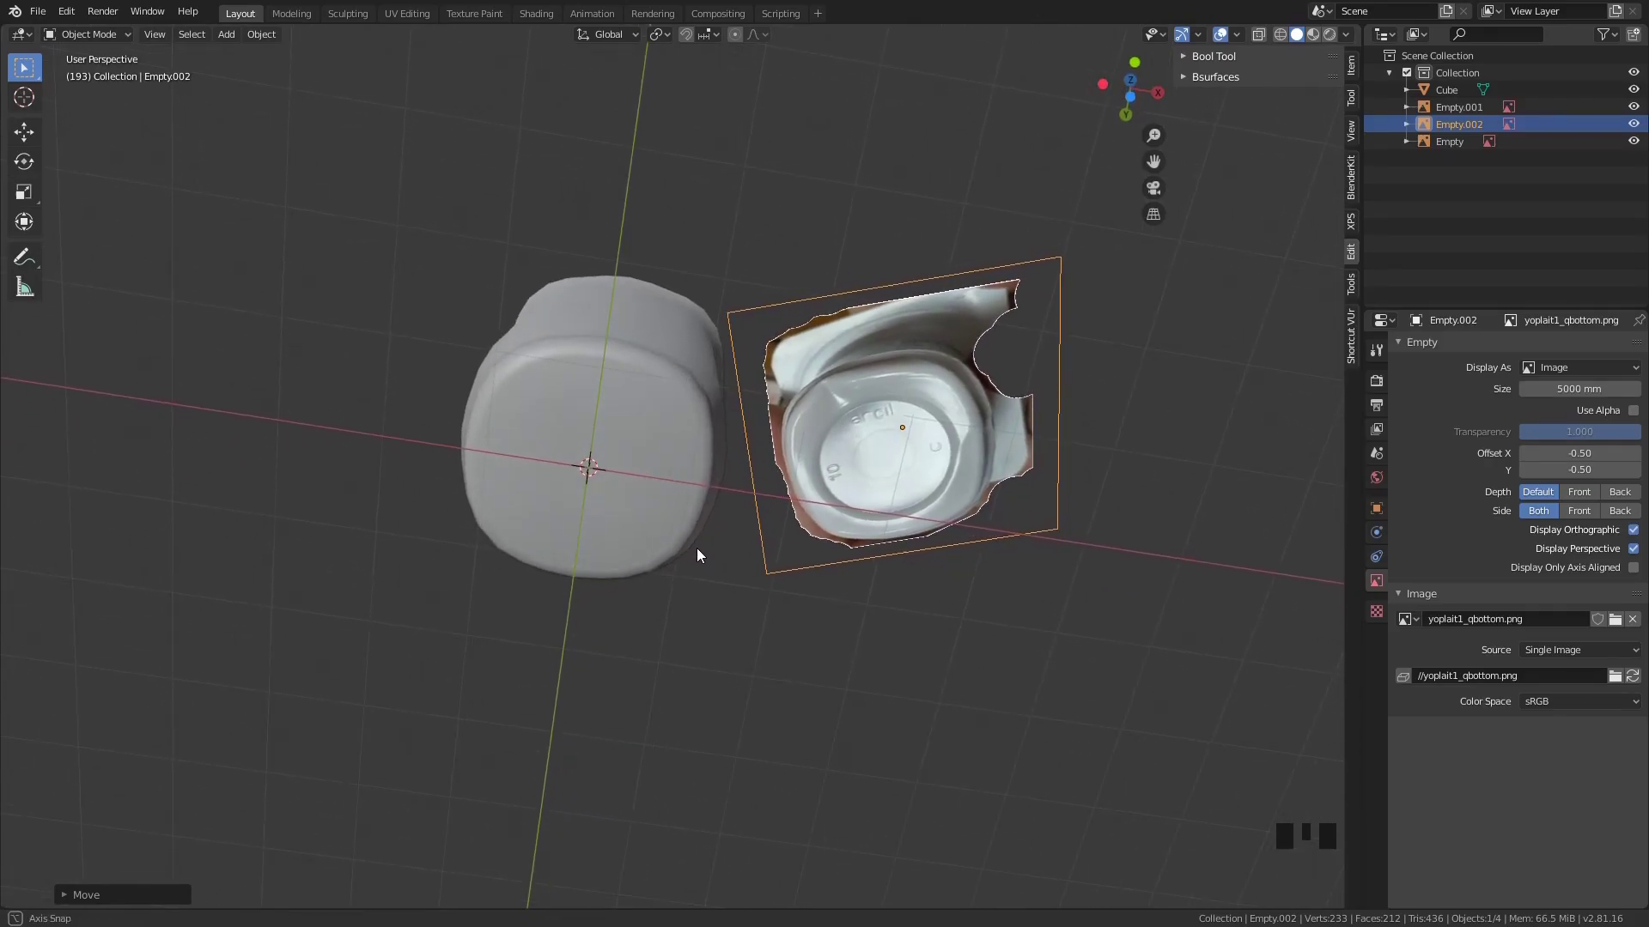
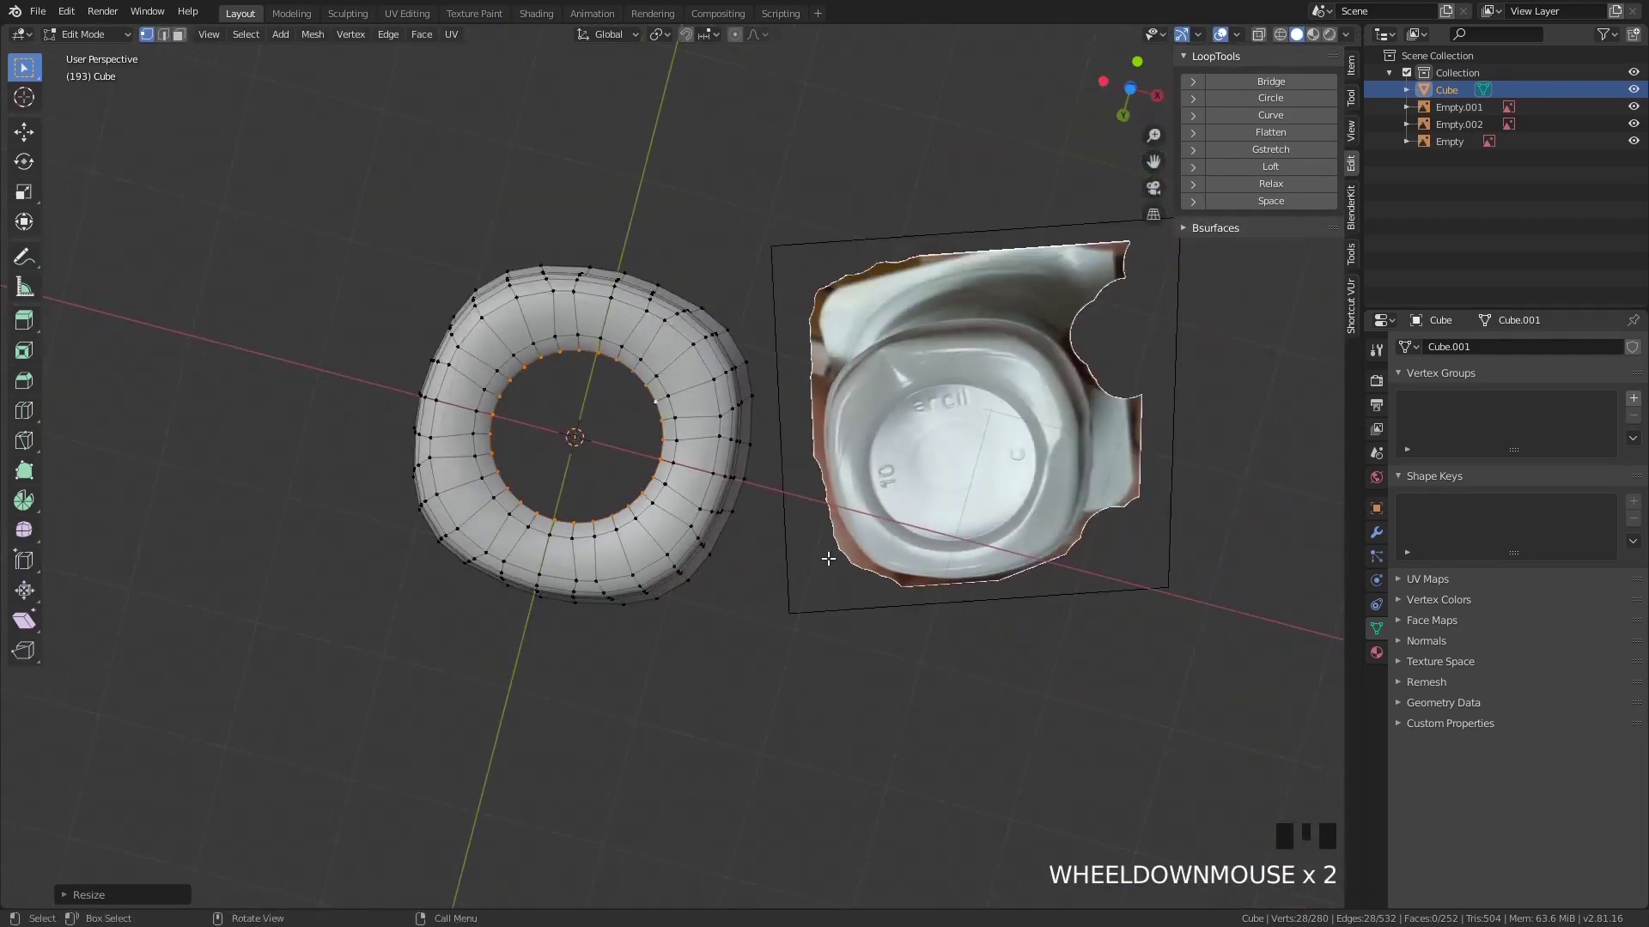
Extrude and shrink the inner base ring toward the centre to close the base
key(e)
key(e)
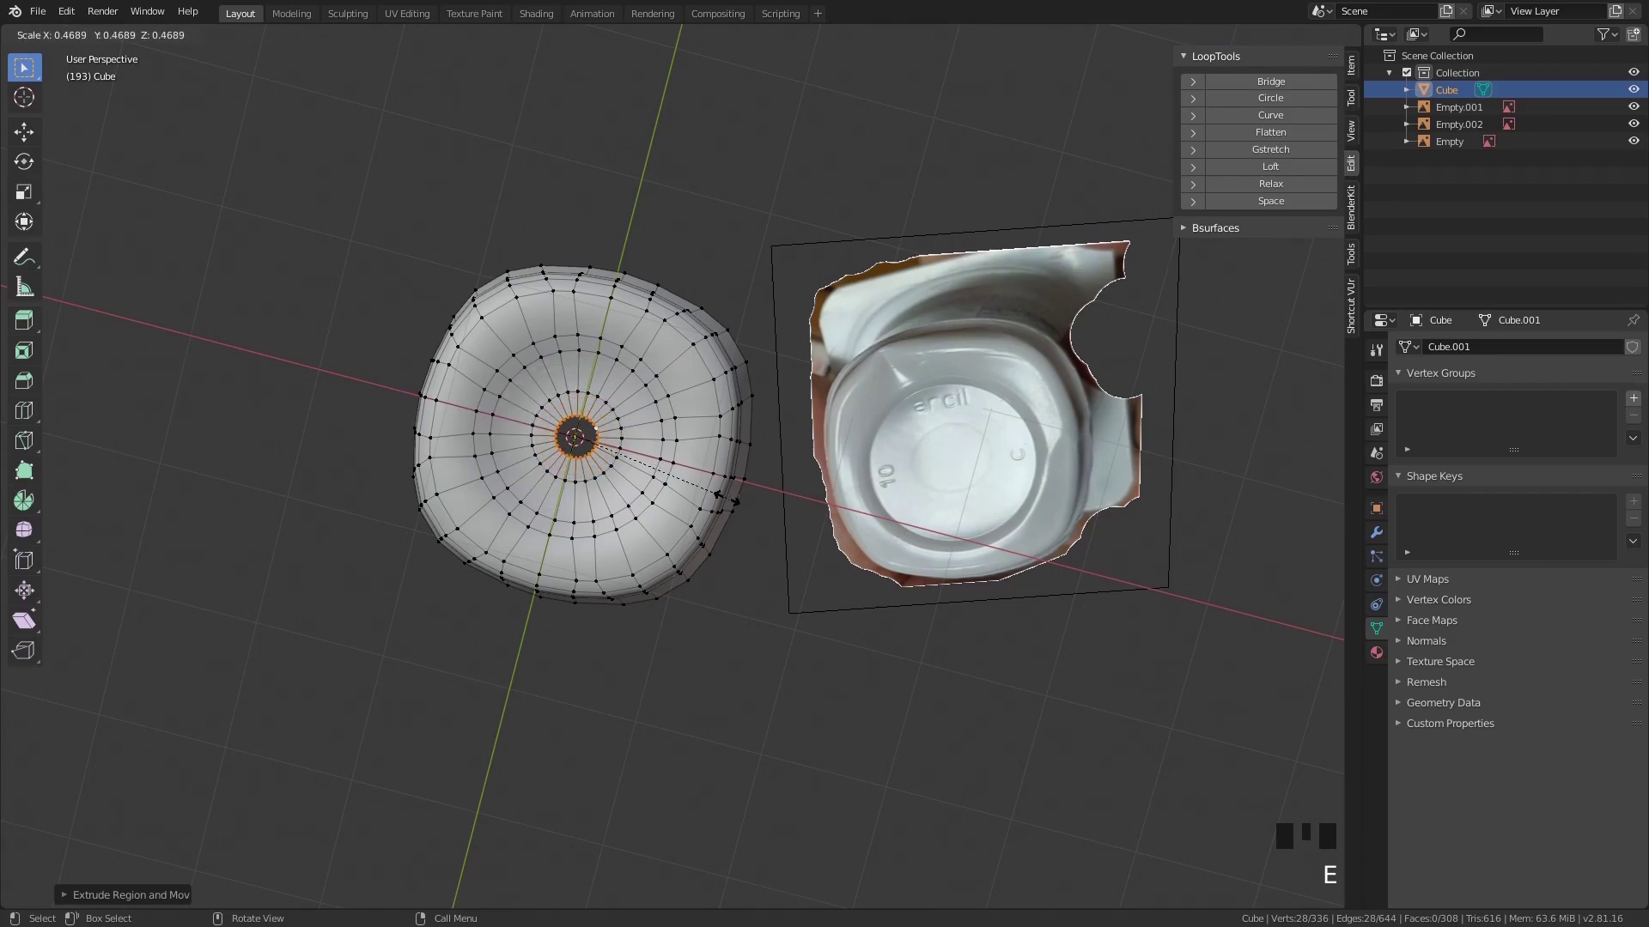
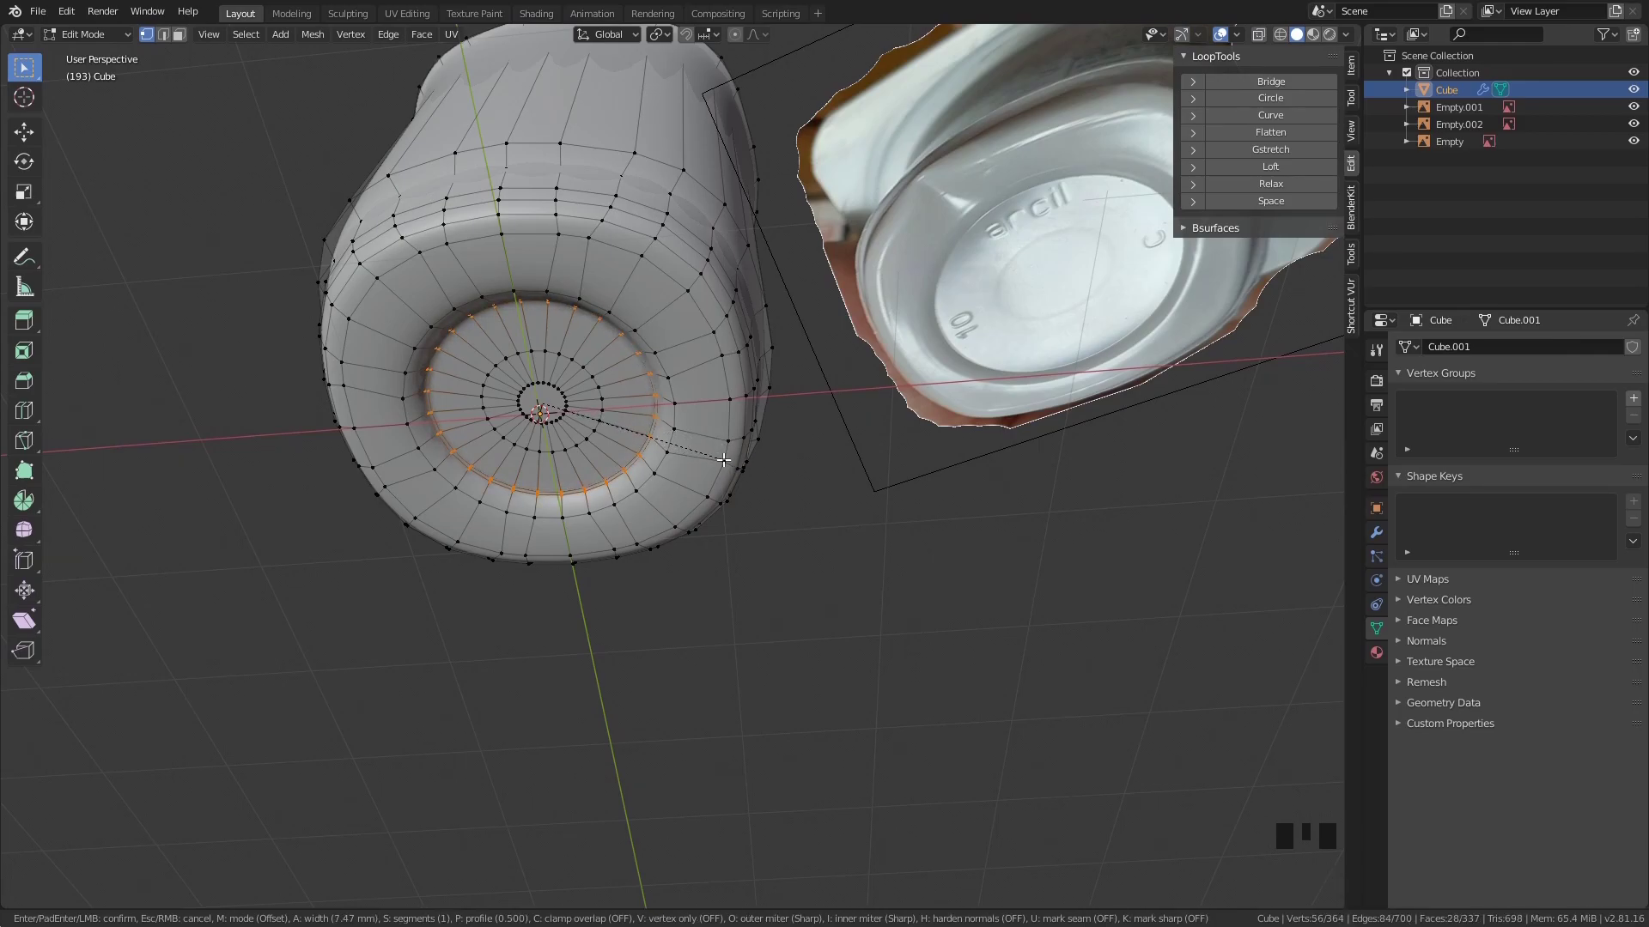
key(Tab)
drag(716, 488, 669, 426)
key(Tab)
Select the concentric base edge rings and bevel them into a raised round foot
click(630, 367)
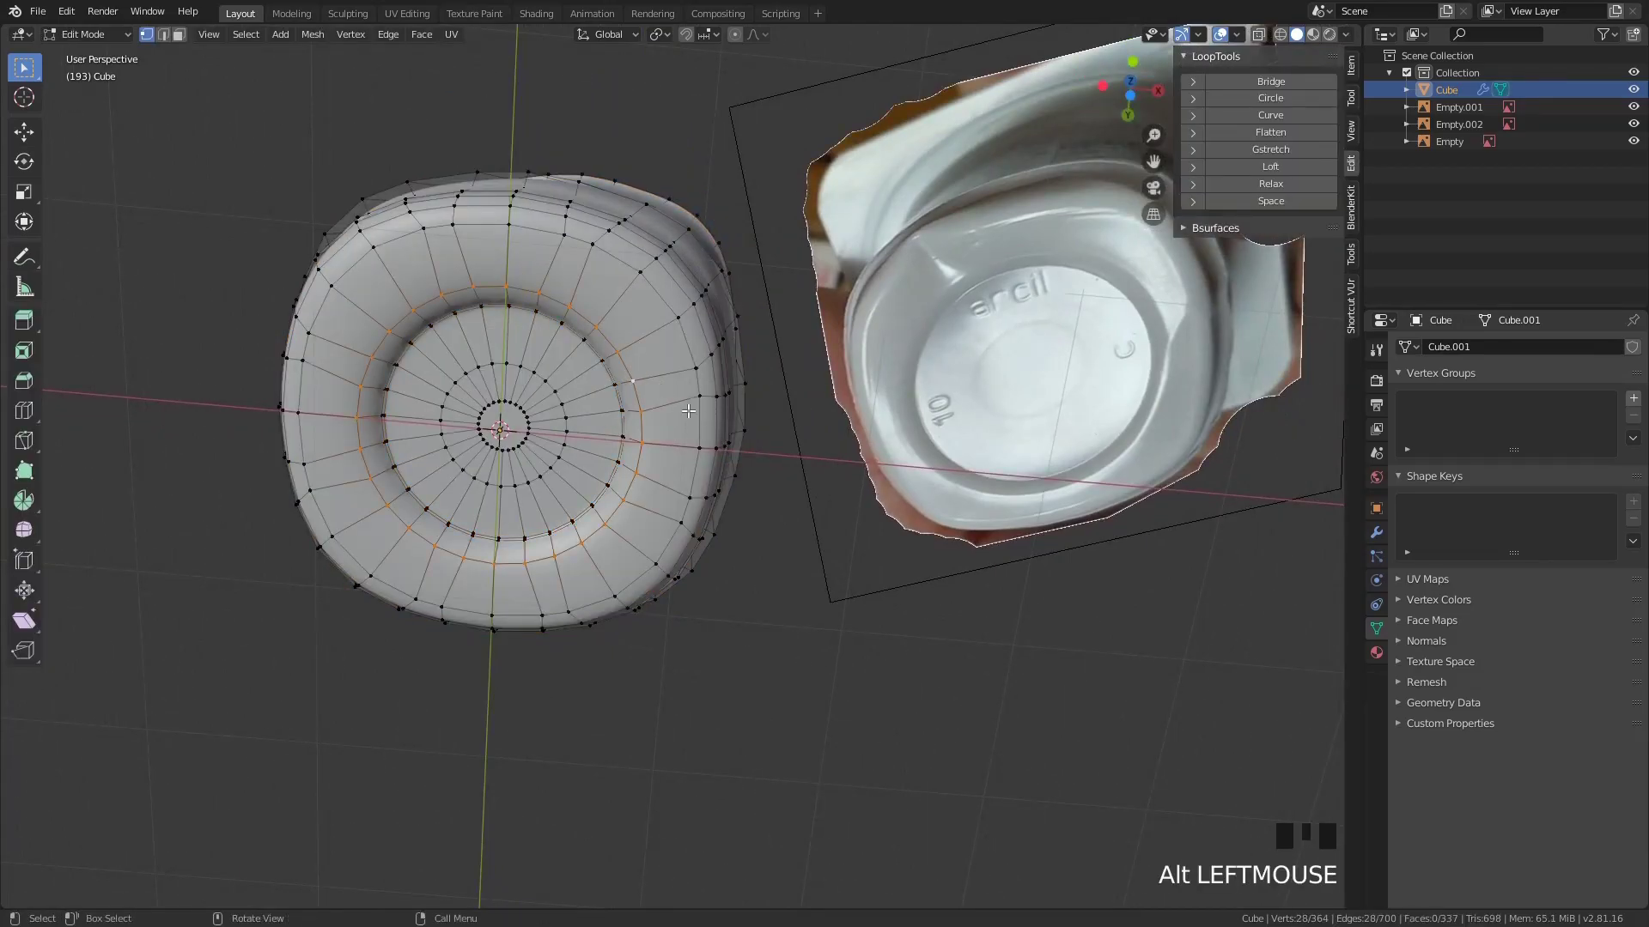
click(696, 413)
key(2)
click(648, 418)
key(ctrl+b)
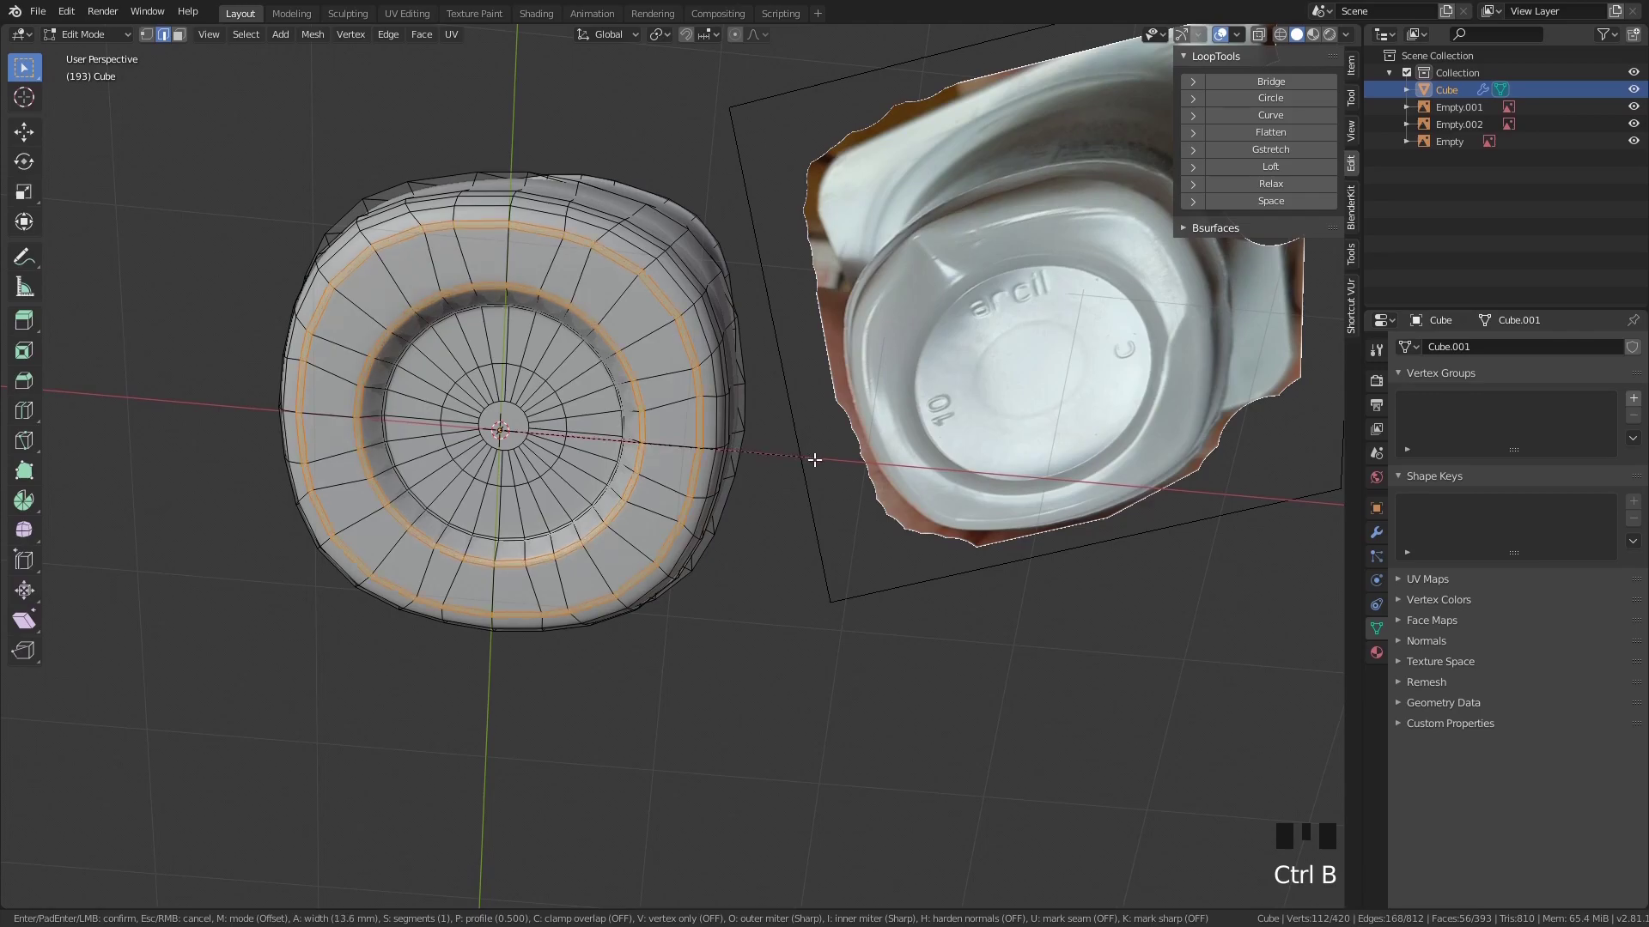
key(Tab)
click(782, 510)
scroll(down, 3)
drag(730, 531, 699, 502)
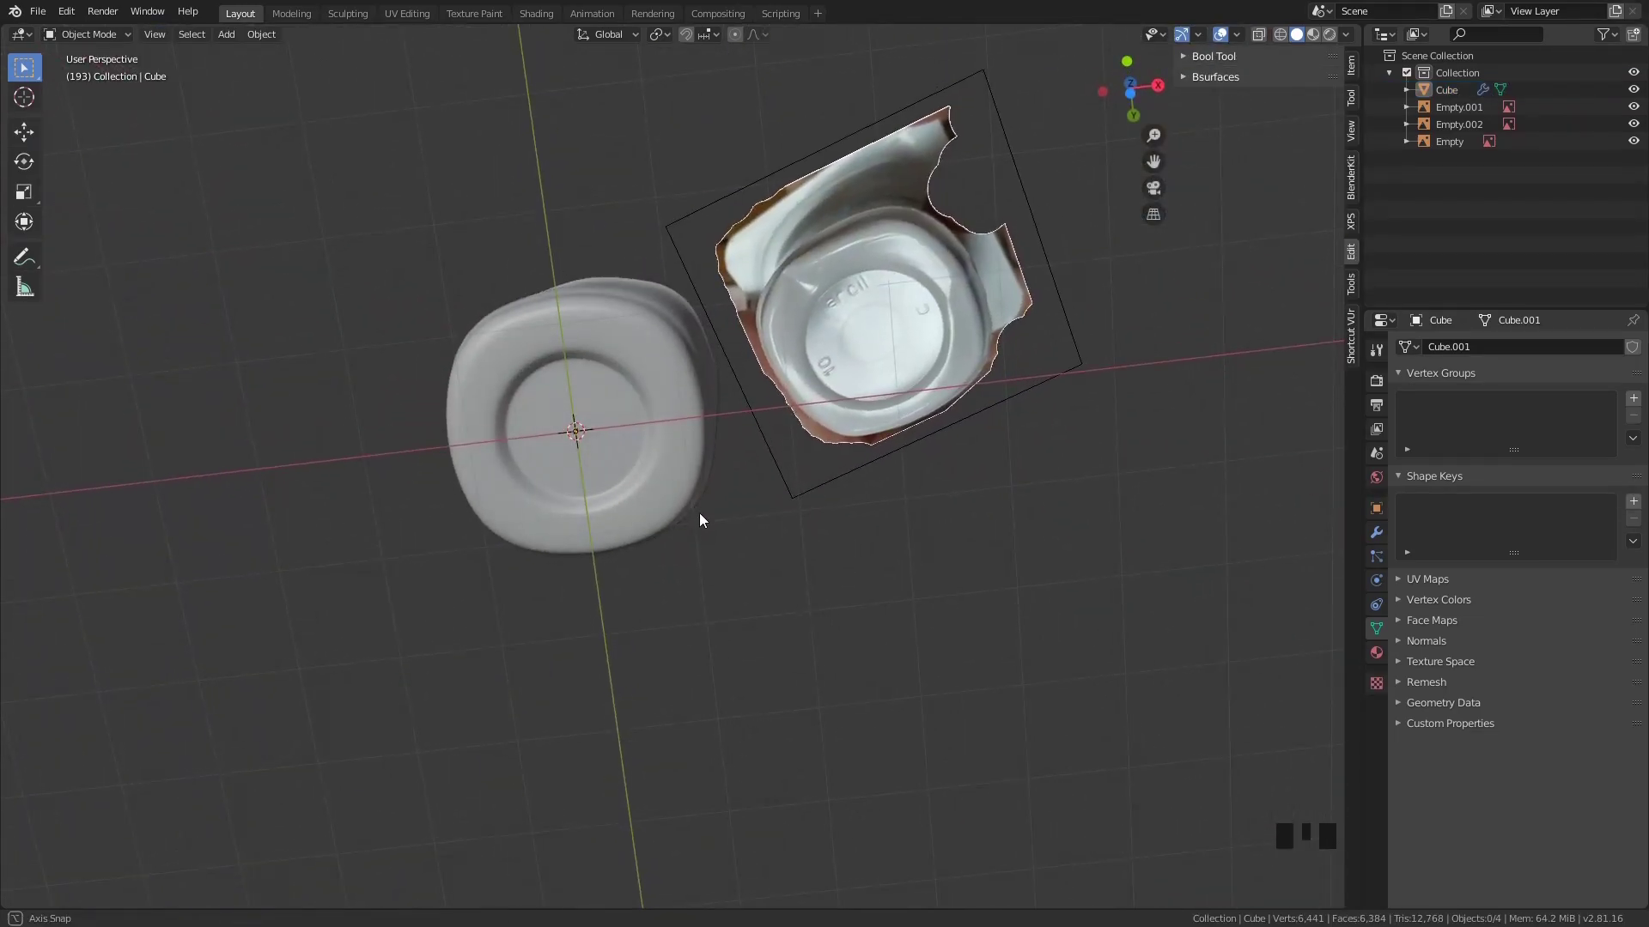
Select the central disc of base faces and scale it to deepen the circular foot
scroll(up, 3)
drag(678, 557, 618, 469)
key(Tab)
drag(615, 464, 662, 474)
key(3)
click(778, 537)
key(ctrl+KP_Add)
key(ctrl+KP_Add)
key(ctrl+KP_Add)
key(s)
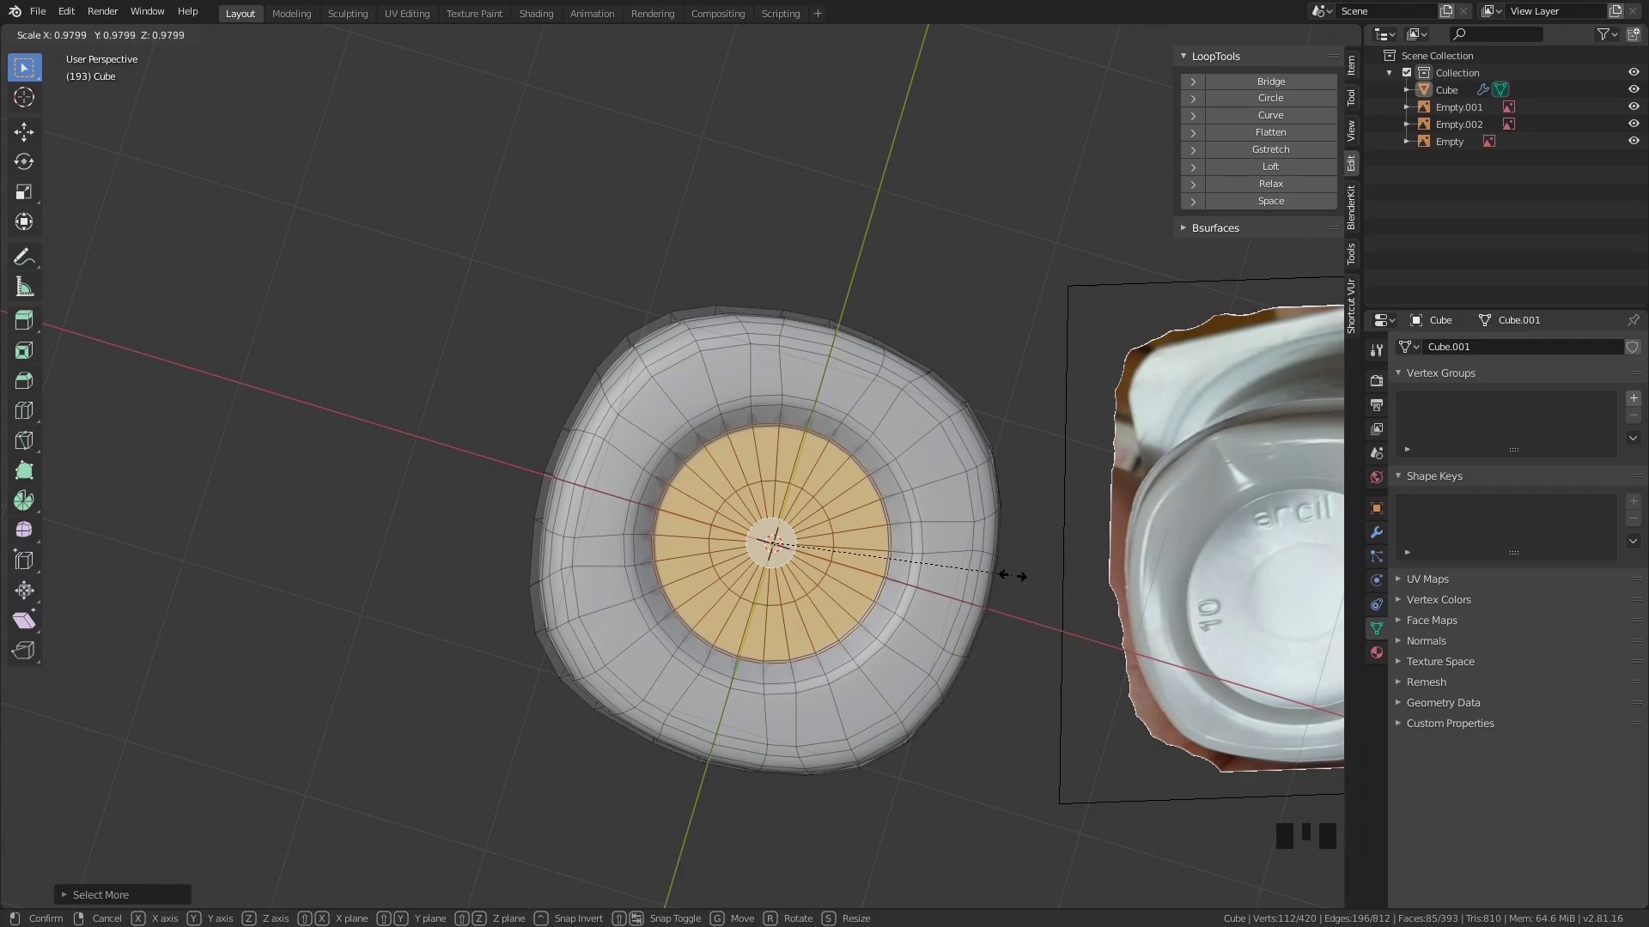
key(ctrl+z)
key(Tab)
scroll(down, 3)
drag(954, 576, 934, 602)
scroll(down, 3)
scroll(up, 3)
drag(845, 671, 857, 550)
Slide an edge loop on the lower side and bevel it into a tight horizontal band
key(Tab)
click(750, 350)
key(2)
click(766, 353)
key(g)
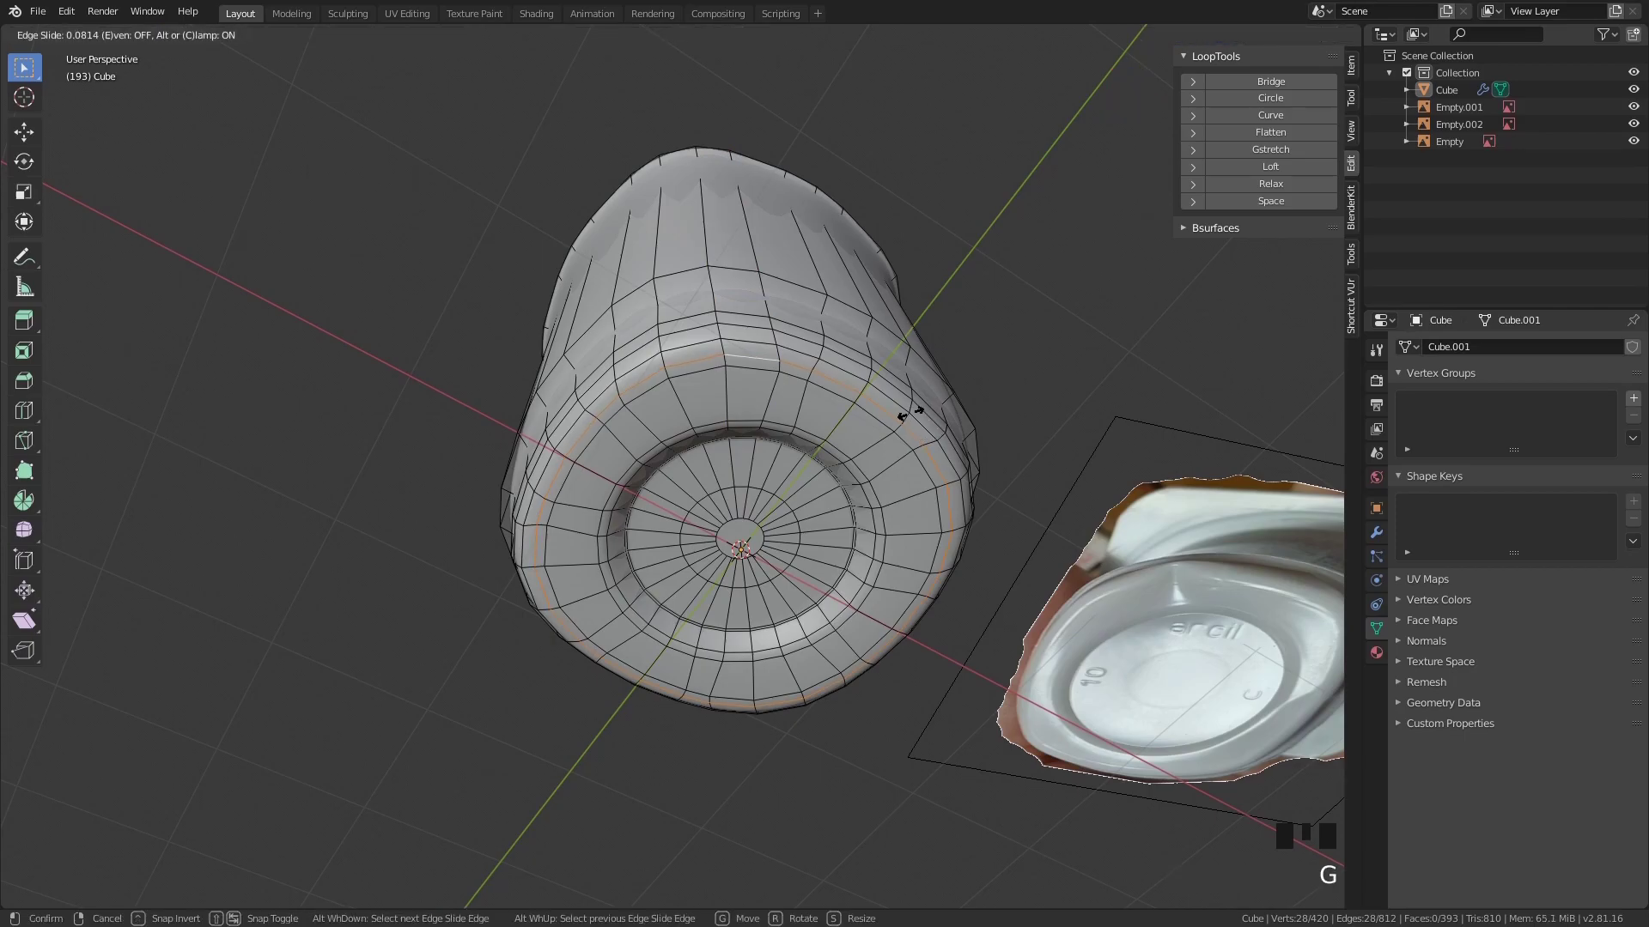
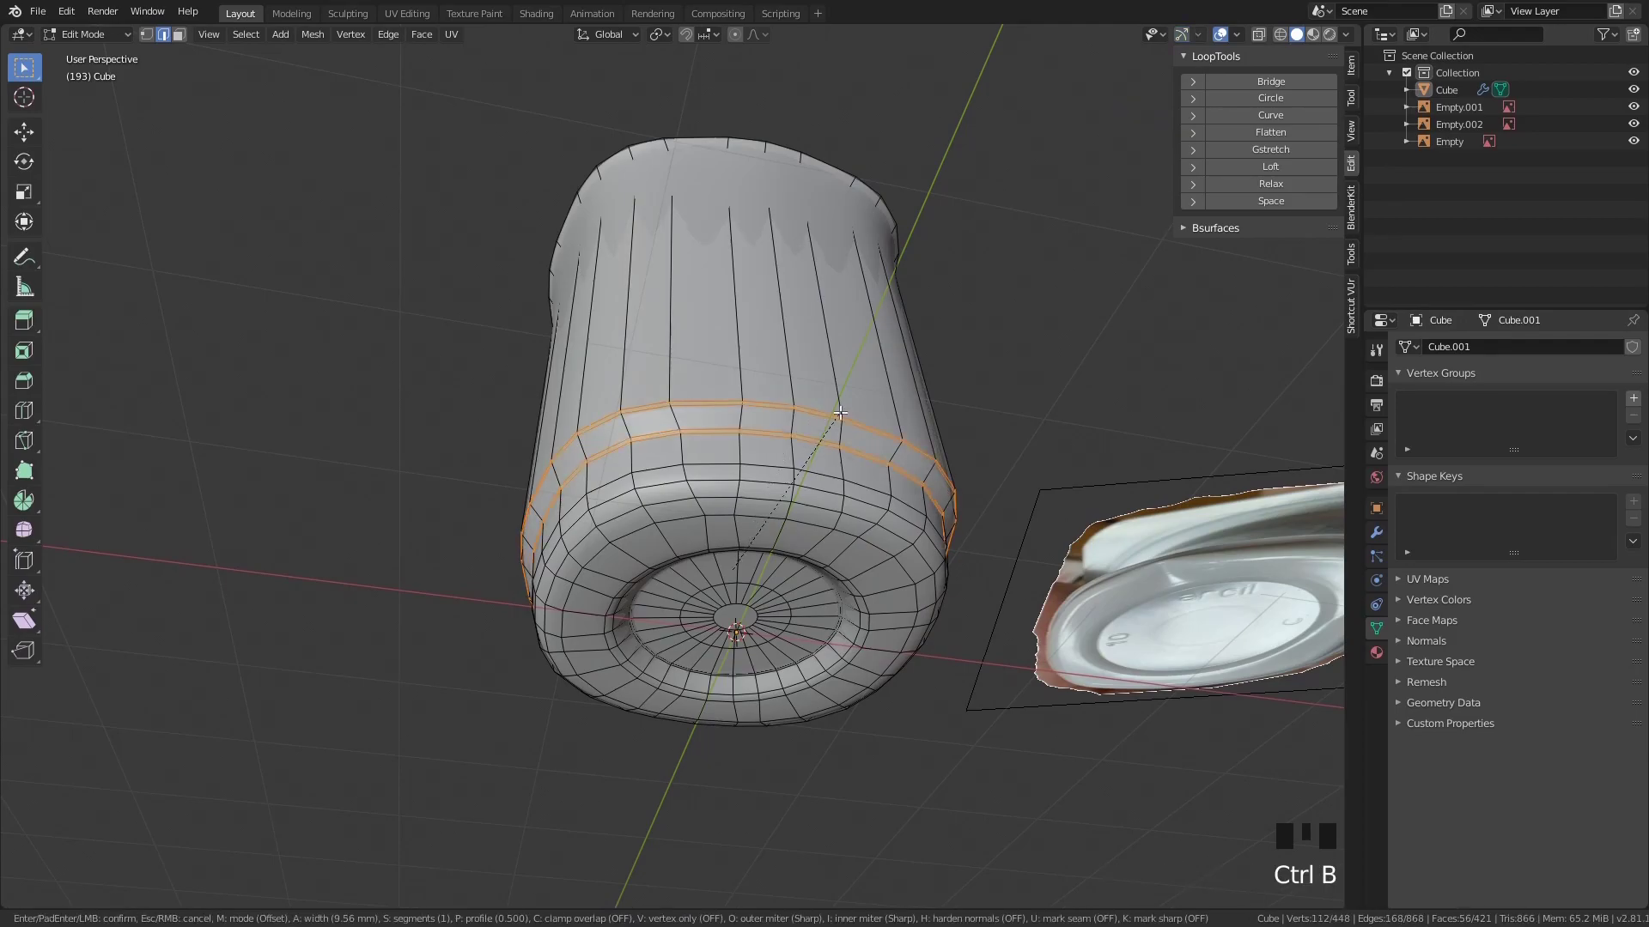
key(Tab)
drag(1034, 444, 1011, 507)
scroll(down, 3)
middle_click(1052, 609)
scroll(up, 3)
Orbit and zoom around the cup to inspect the new groove on its lower body
drag(872, 532, 902, 569)
scroll(up, 3)
scroll(down, 3)
scroll(up, 3)
drag(915, 569, 884, 548)
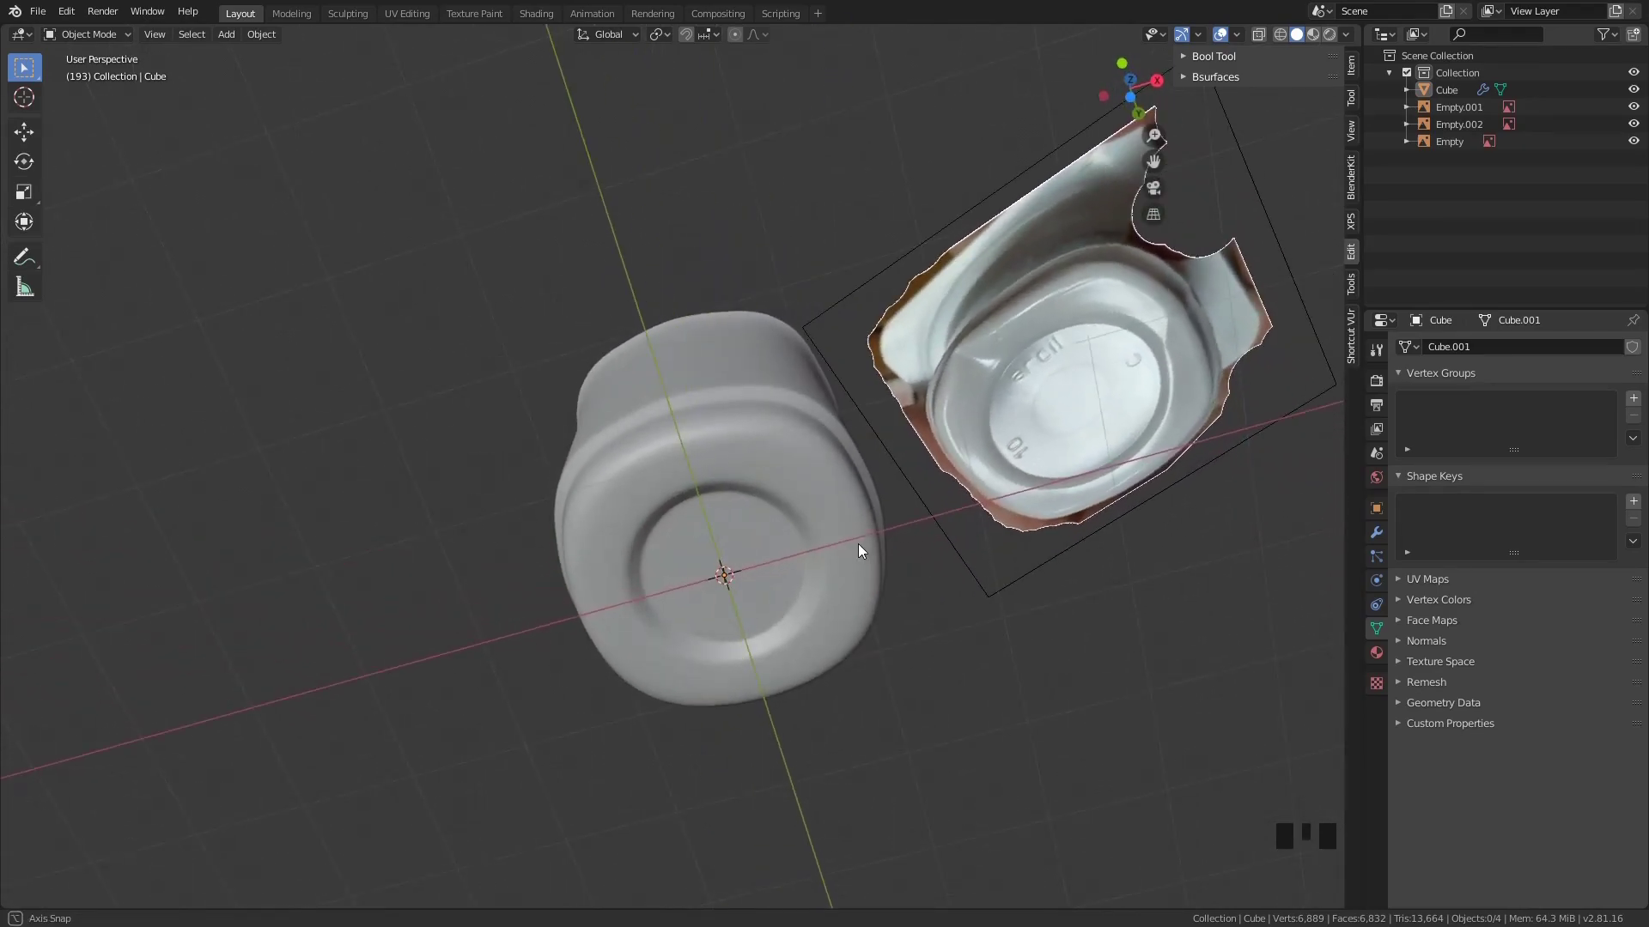
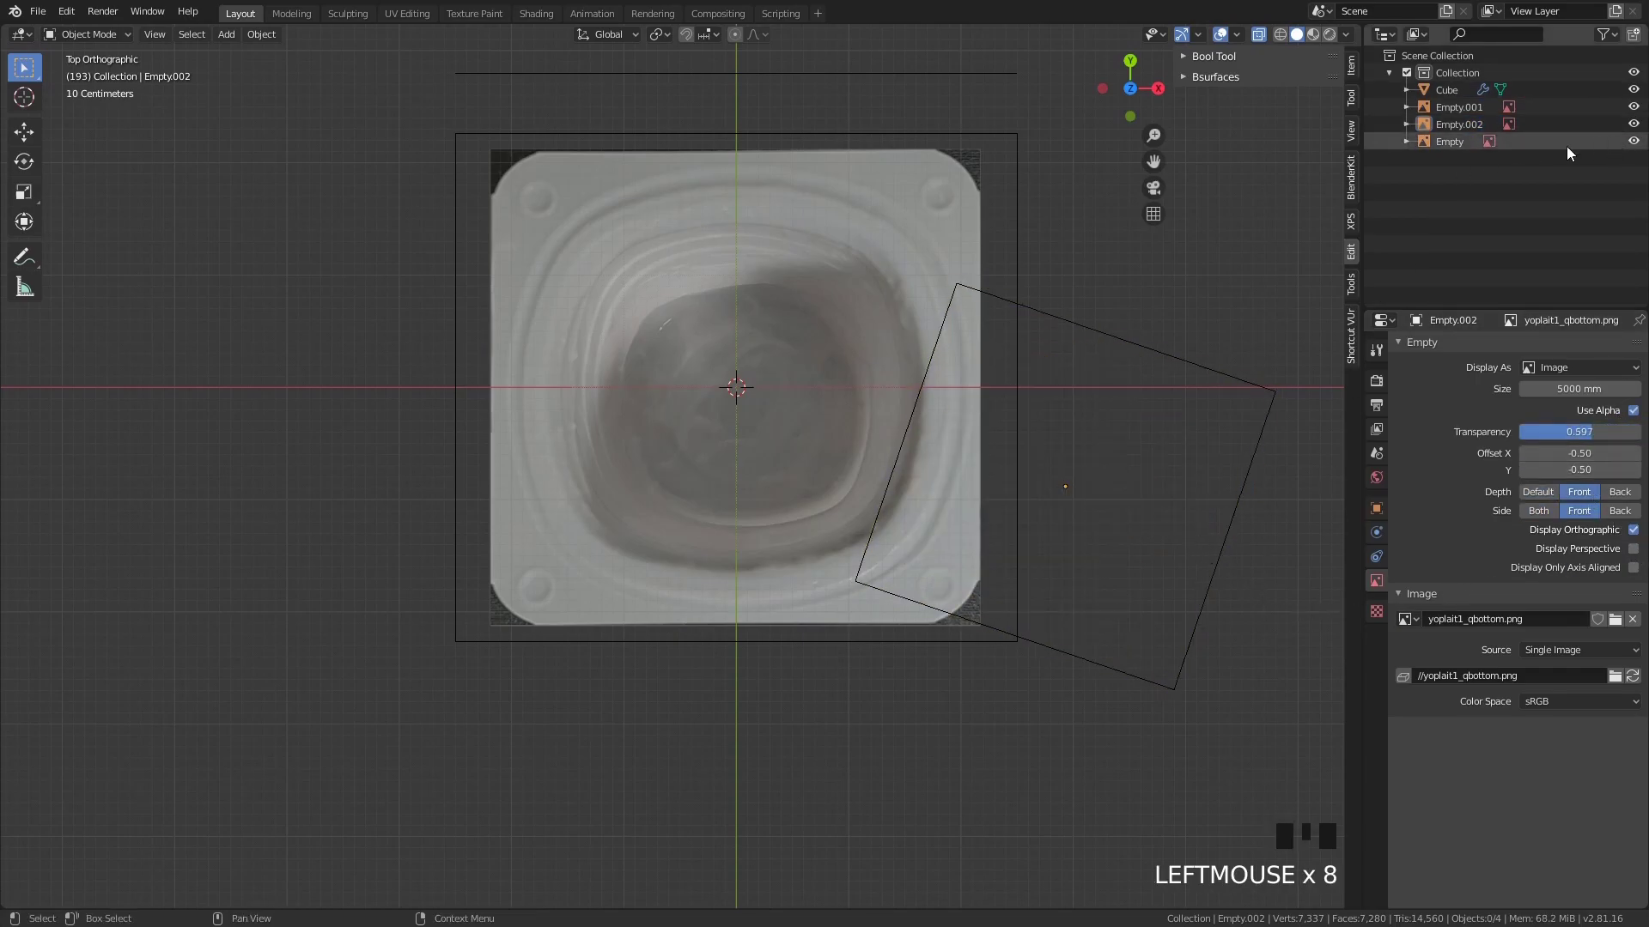
Hide the Empty.002 bottom reference in the outliner and select the cup mesh
drag(1168, 383, 1622, 137)
drag(1625, 131, 1005, 399)
click(1057, 386)
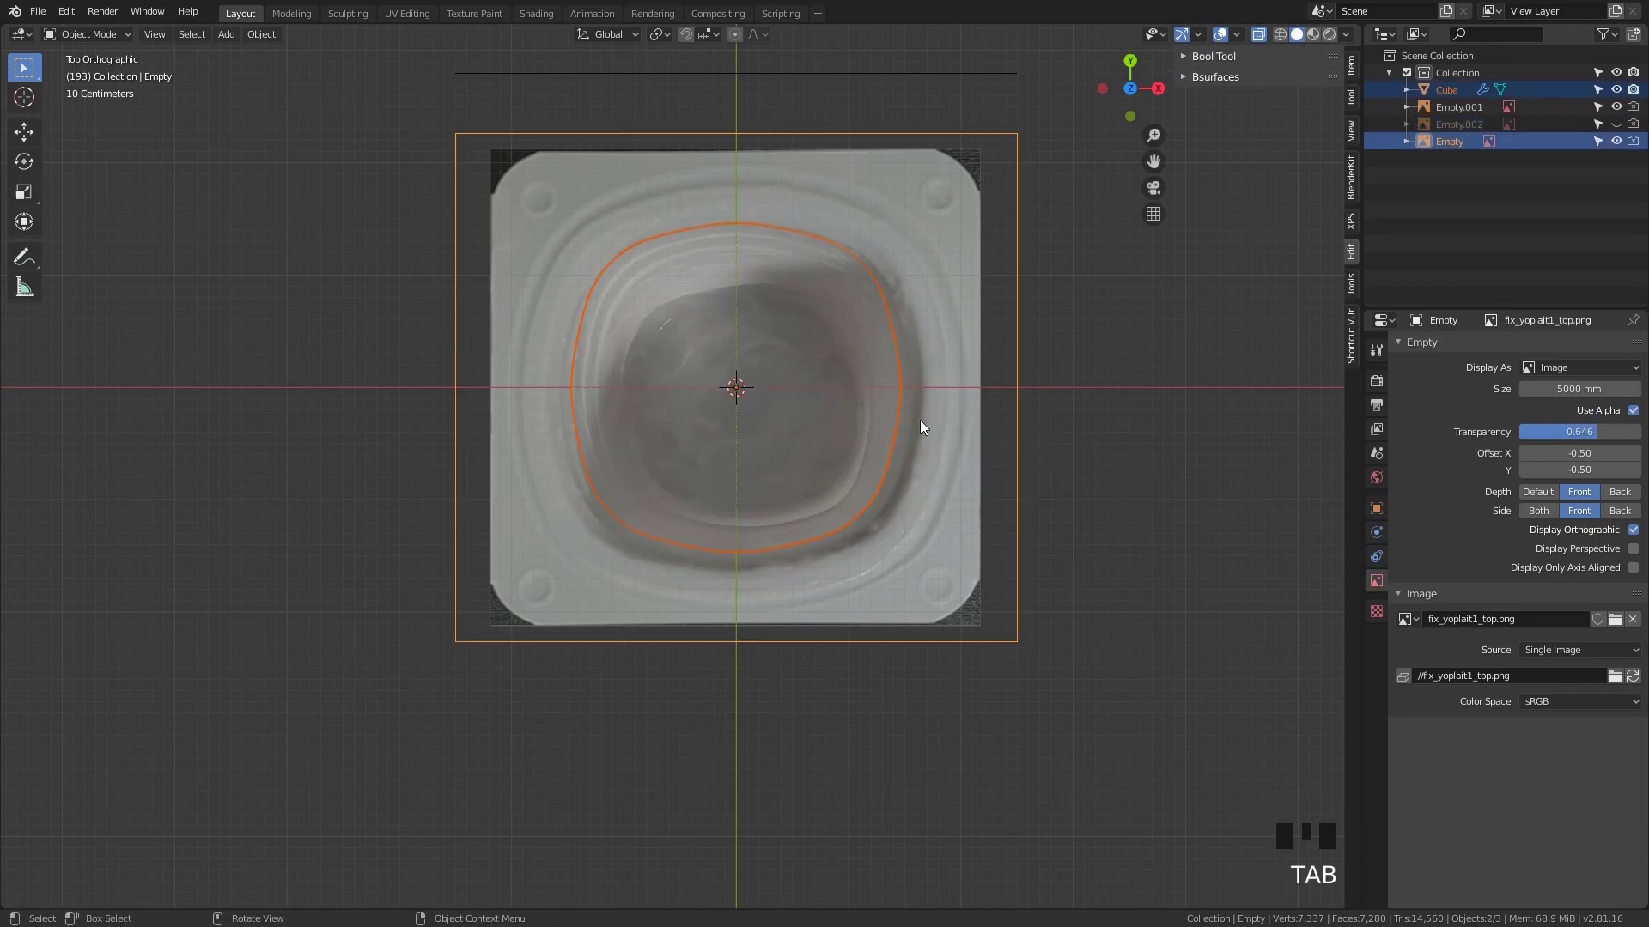
click(890, 467)
Select the cup's outer top edge ring and extrude it outward toward the lid outline
key(Tab)
click(887, 460)
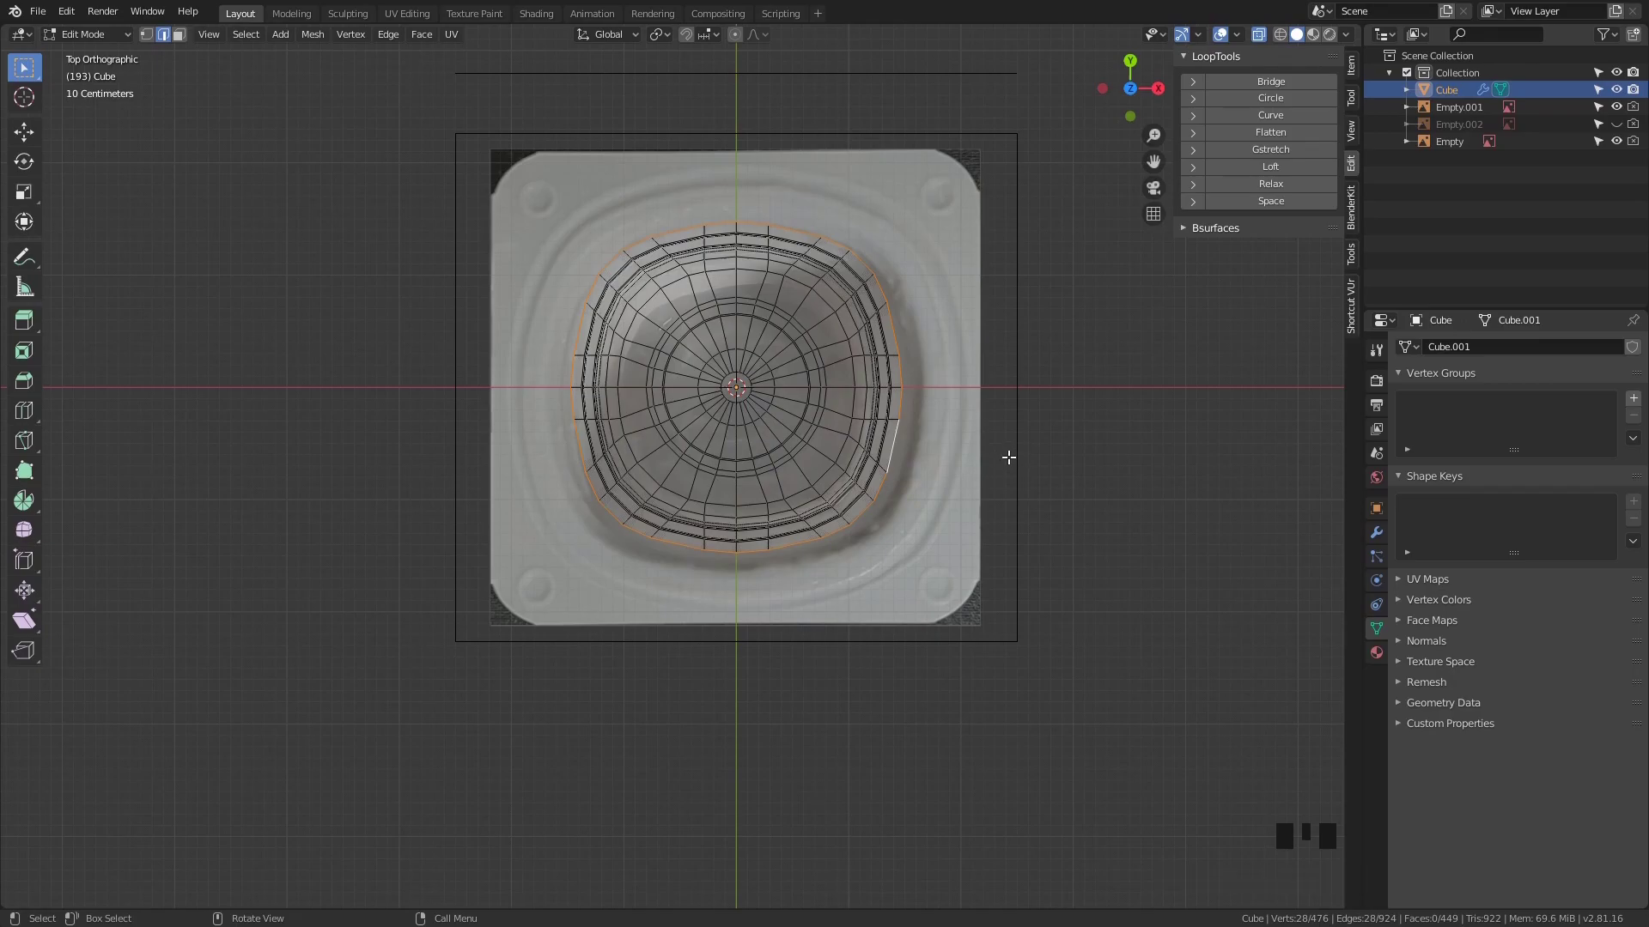
key(e)
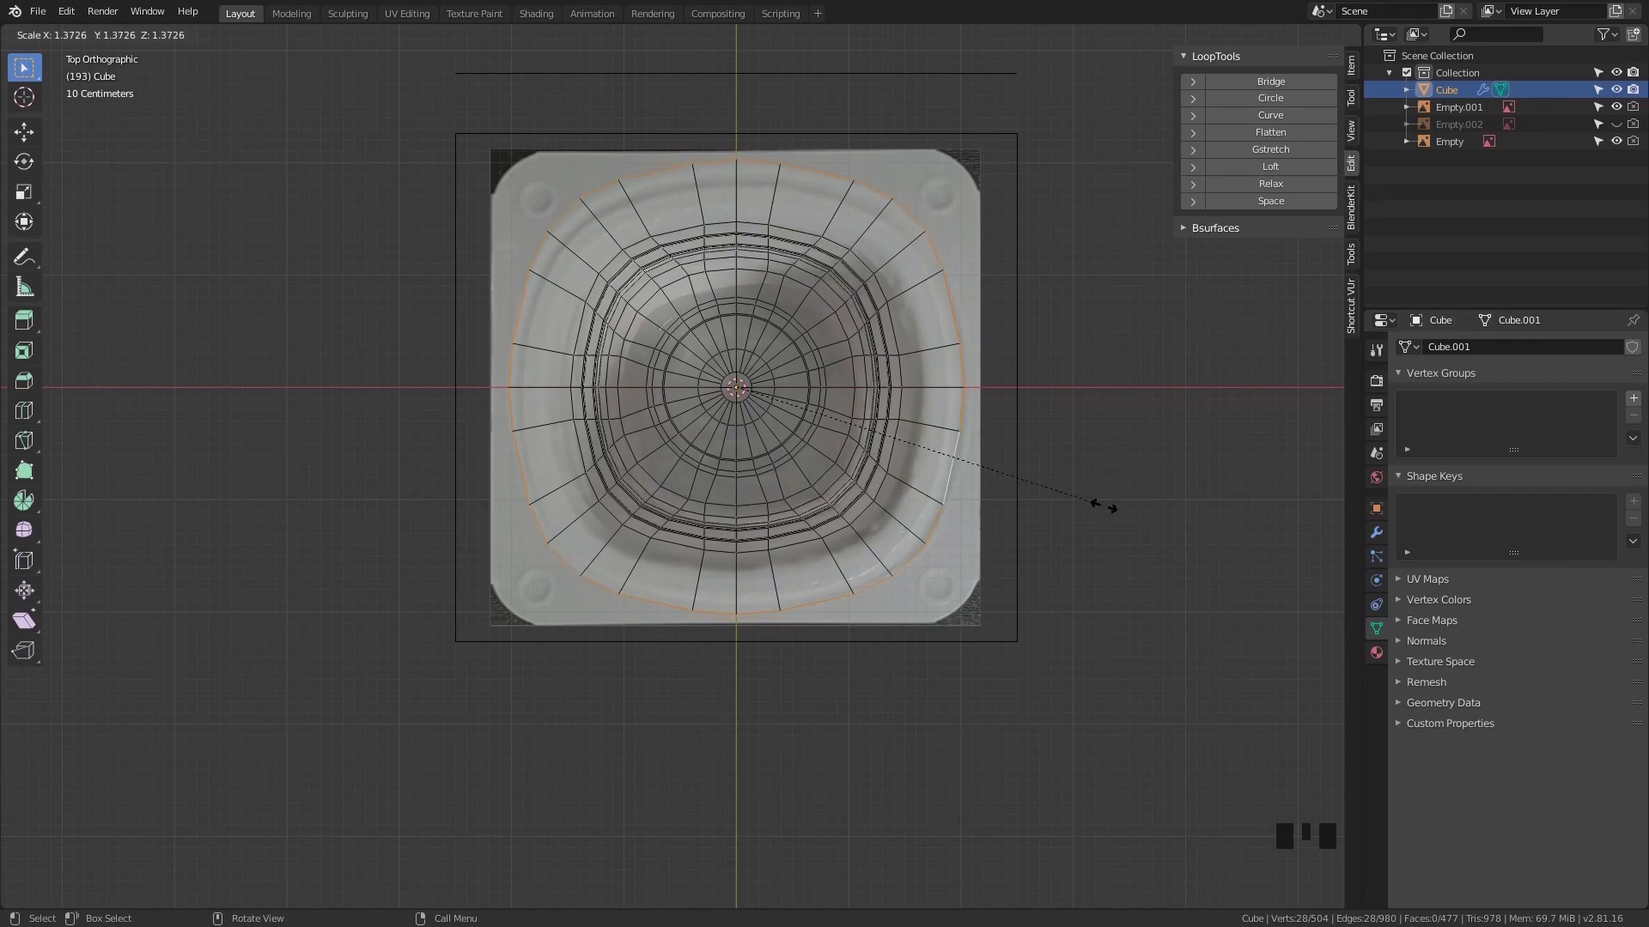
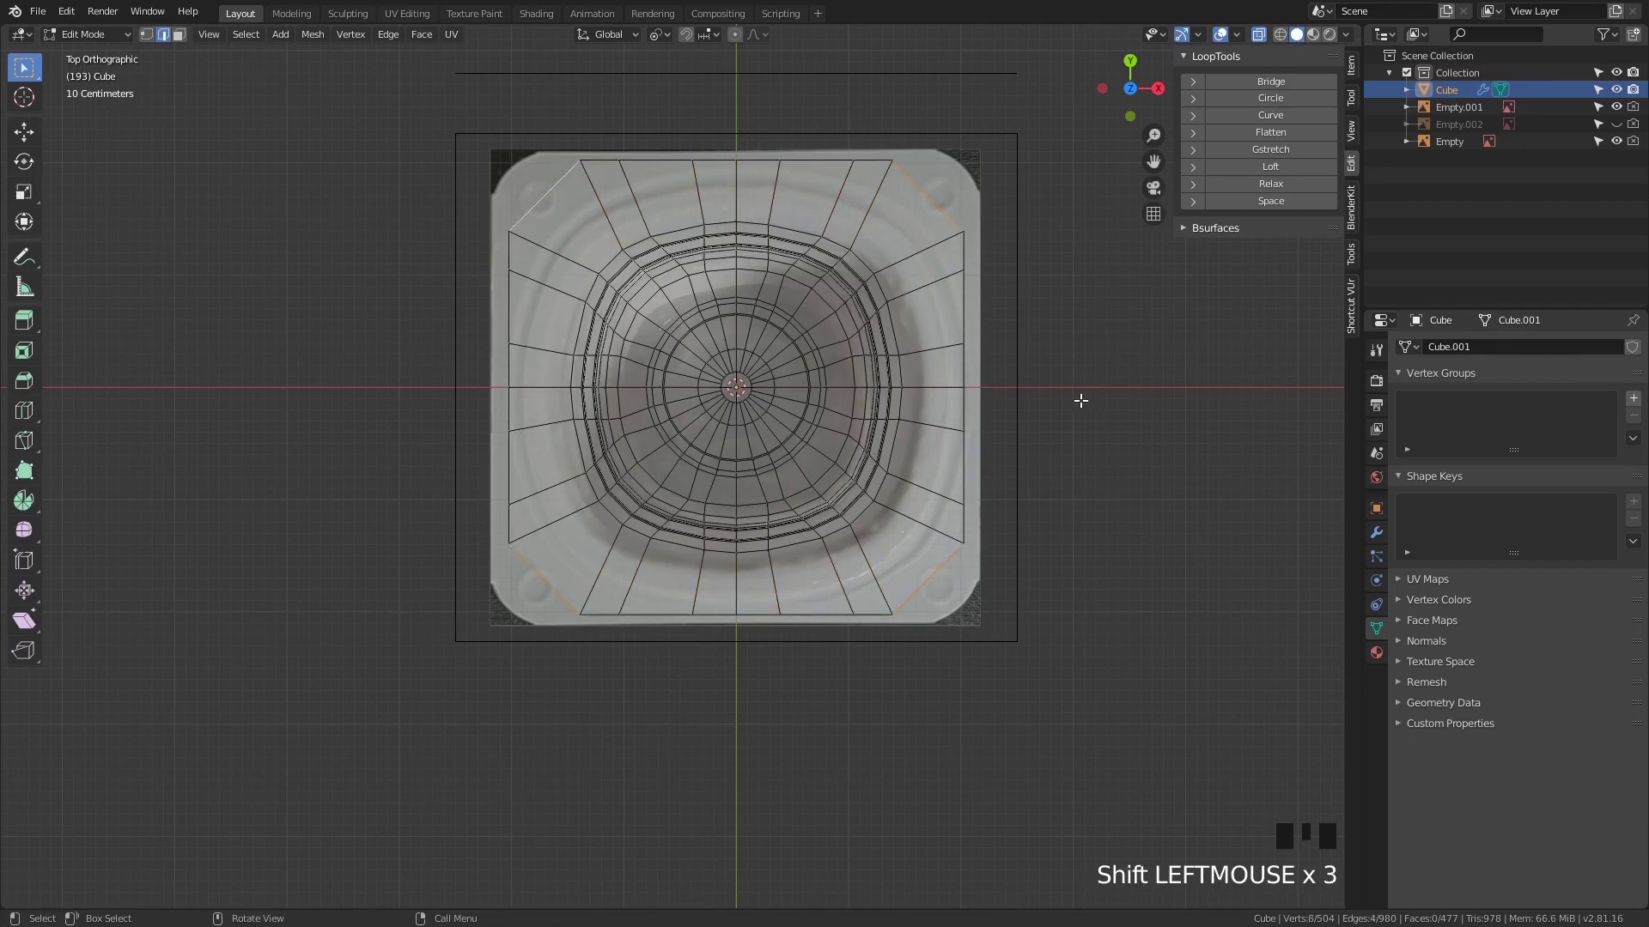
Resize the rim outline and try vertex bevels on its corners, then undo the selection
key(.)
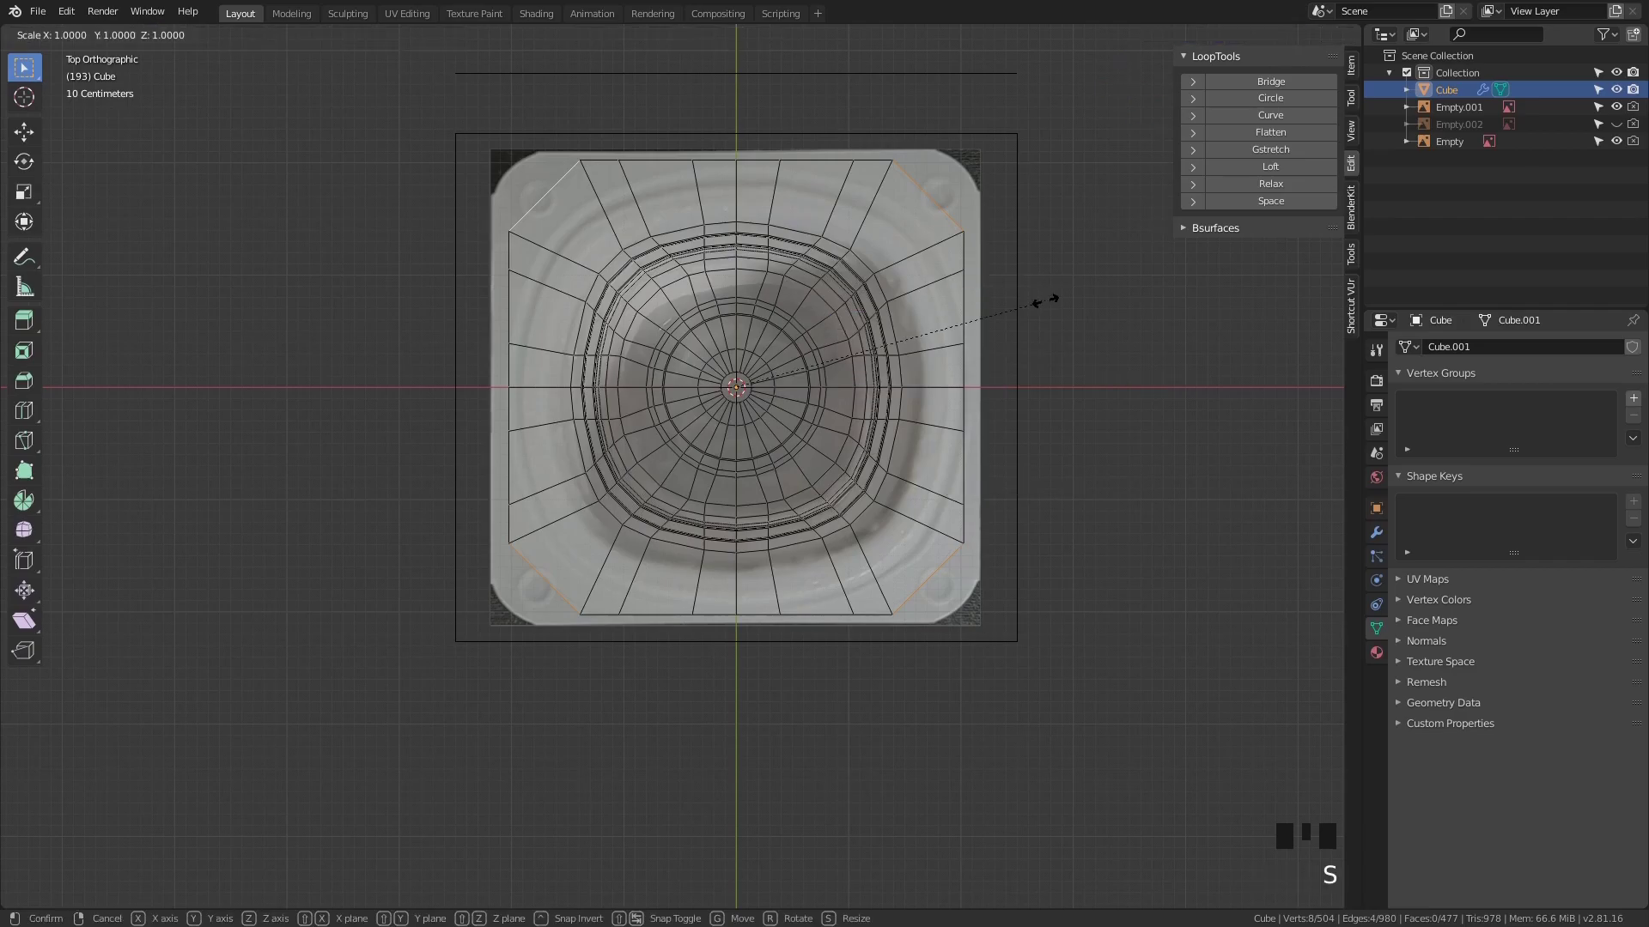
key(1)
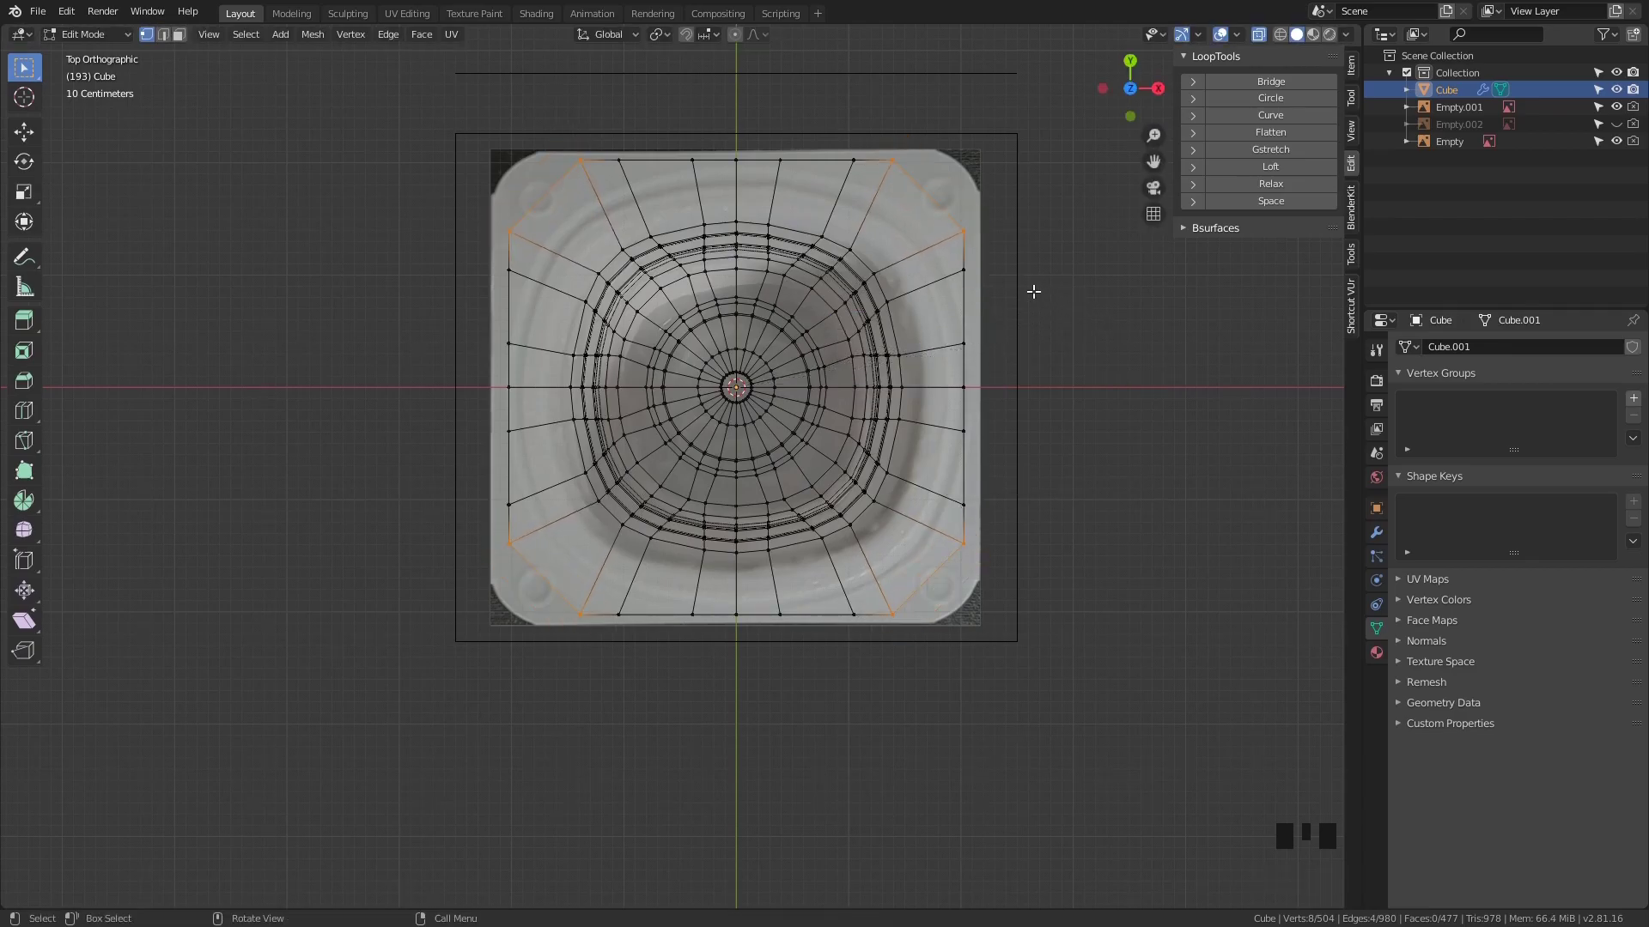
key(ctrl+b)
key(ctrl+shift+b)
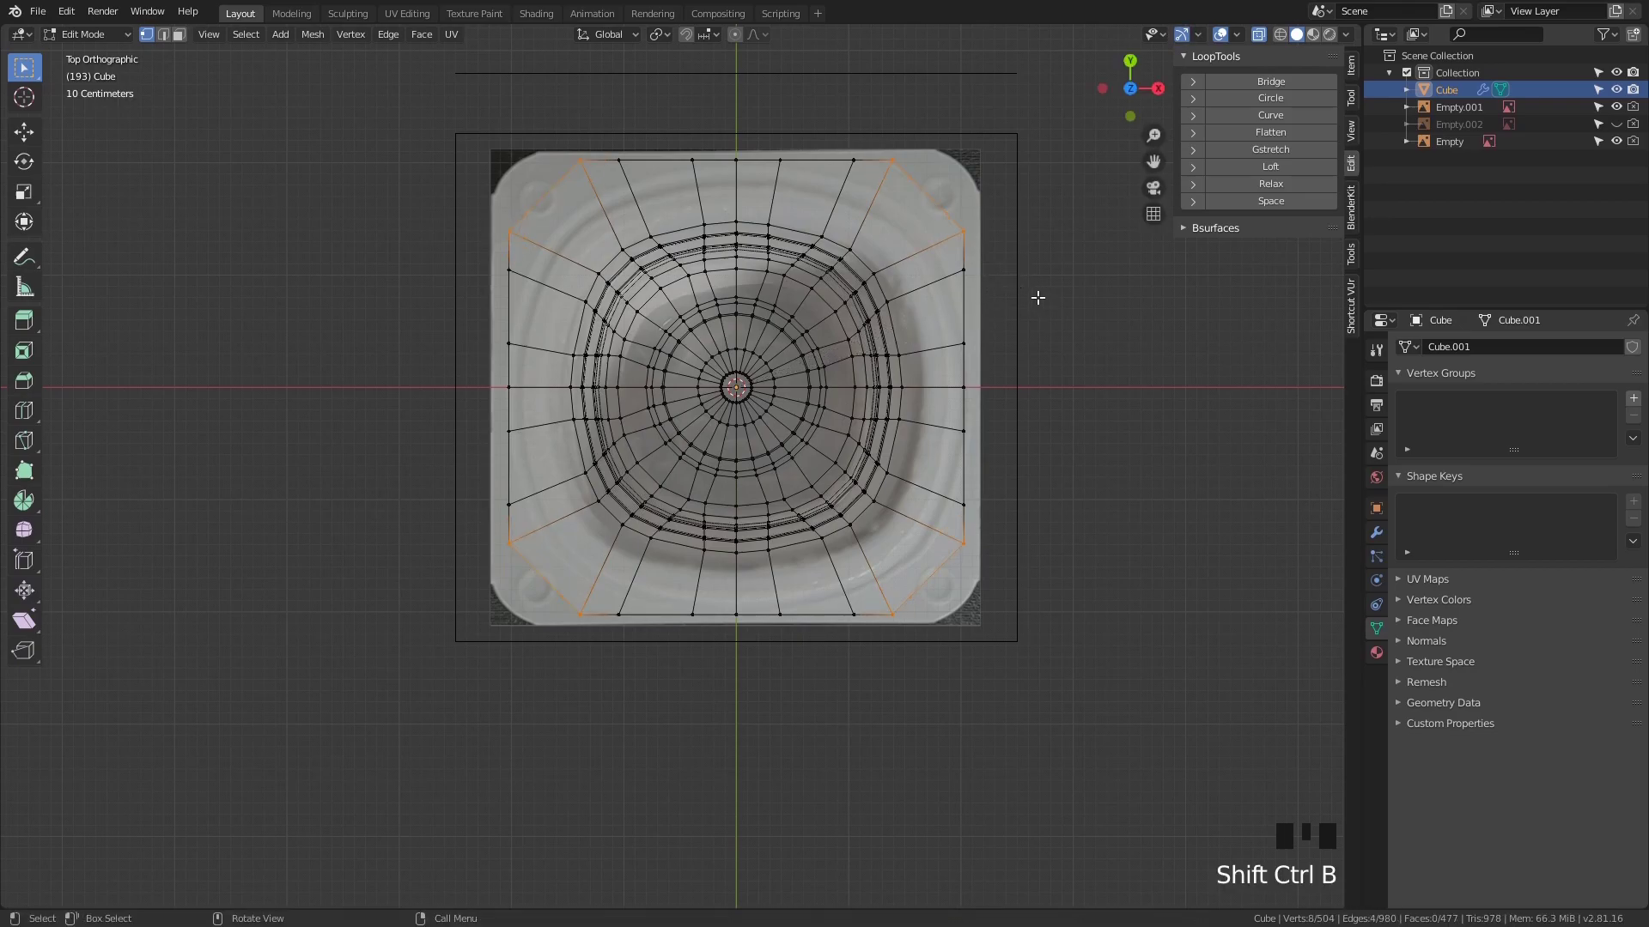
key(ctrl+z)
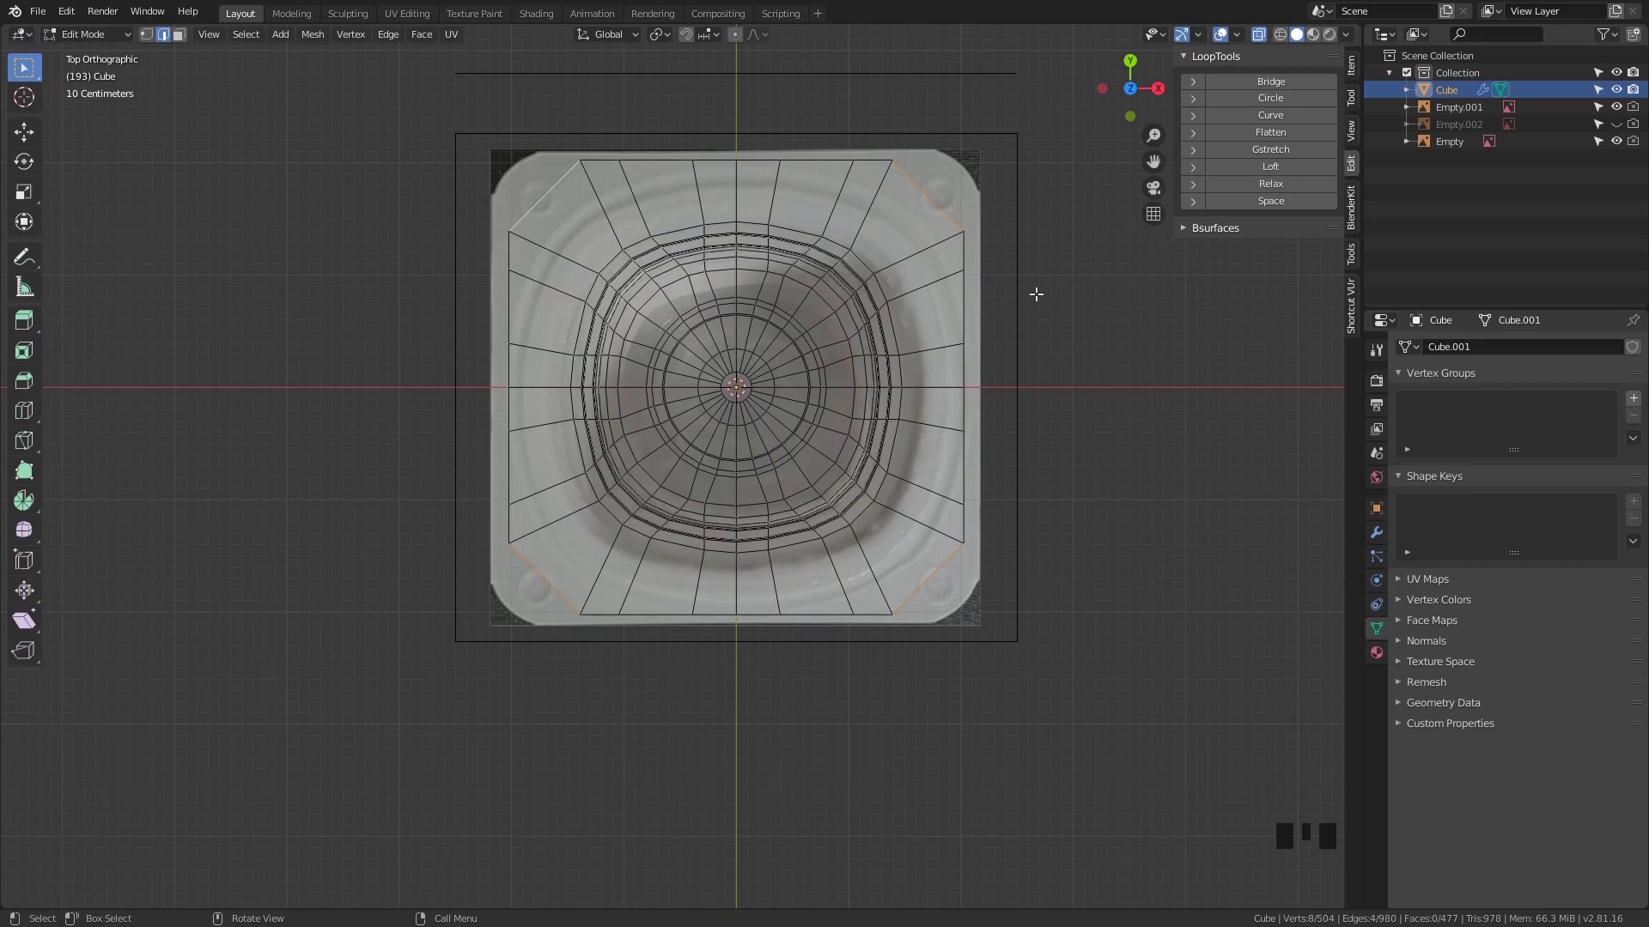
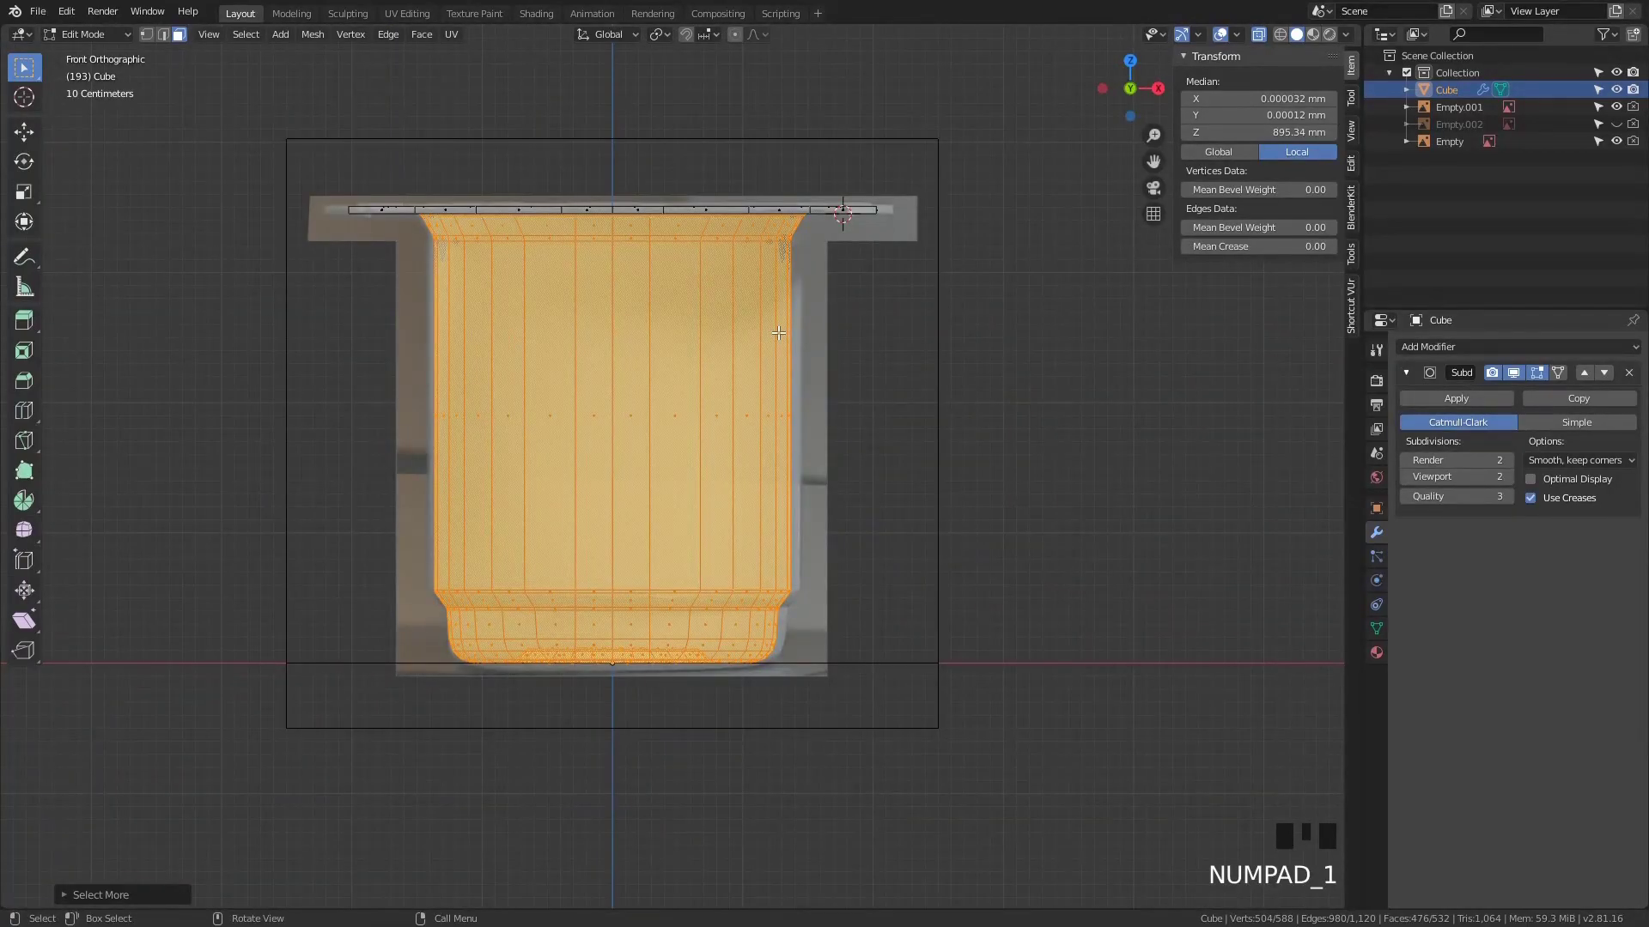
Shrink the selected cup walls inward along their normals with Shrink/Fatten
key(shift+d)
key(alt+s)
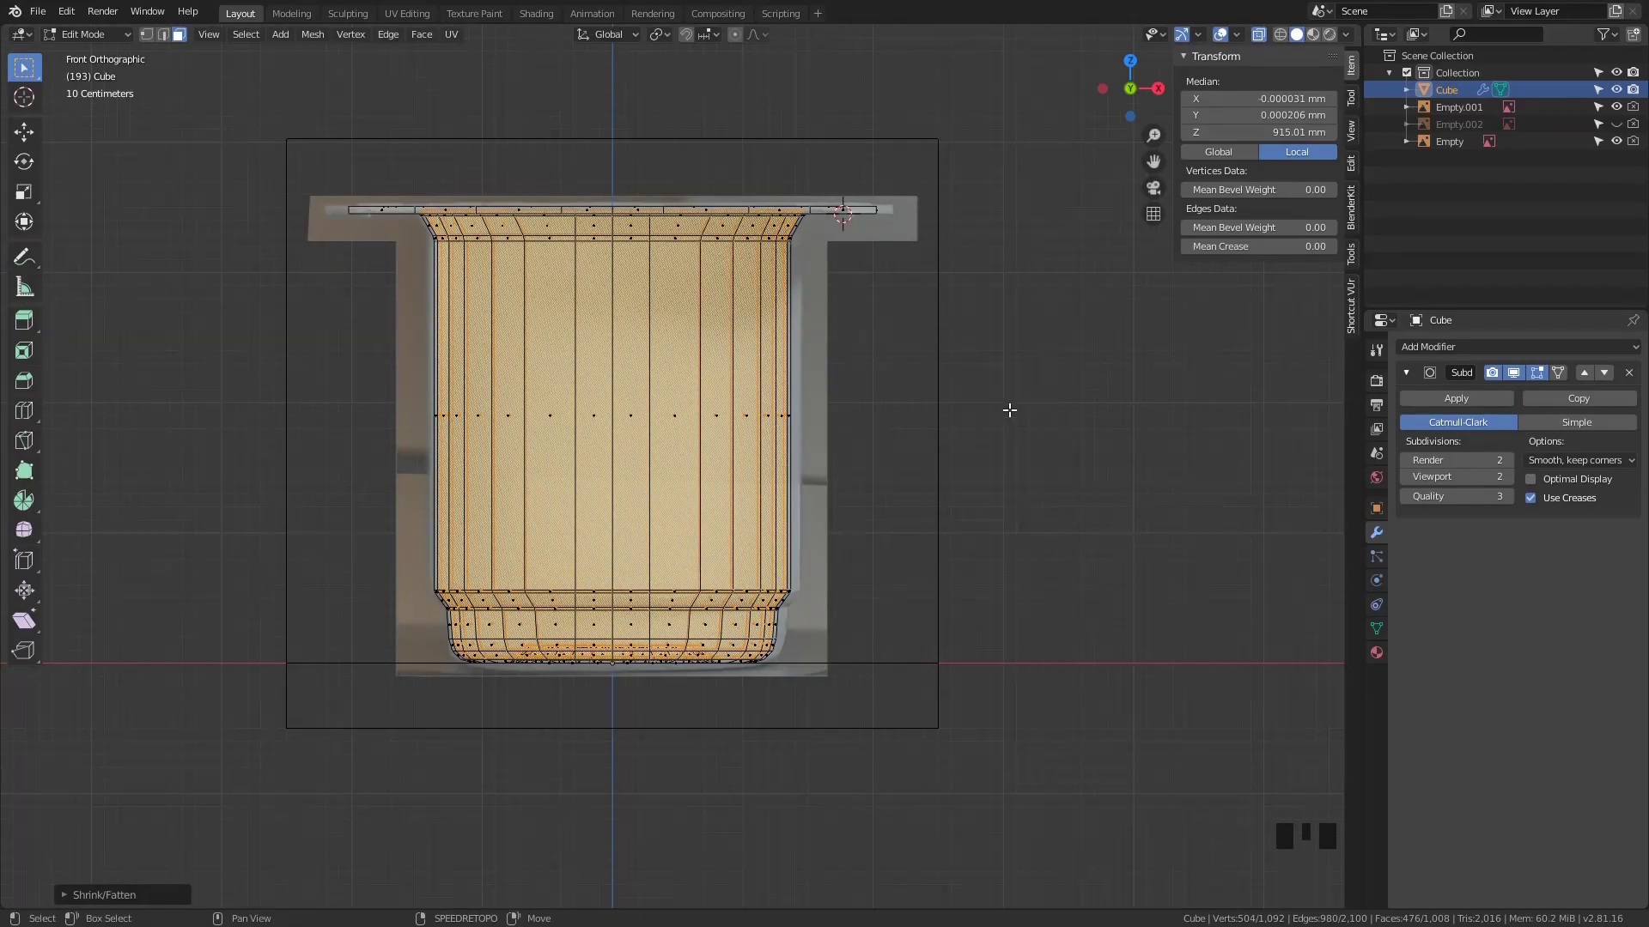
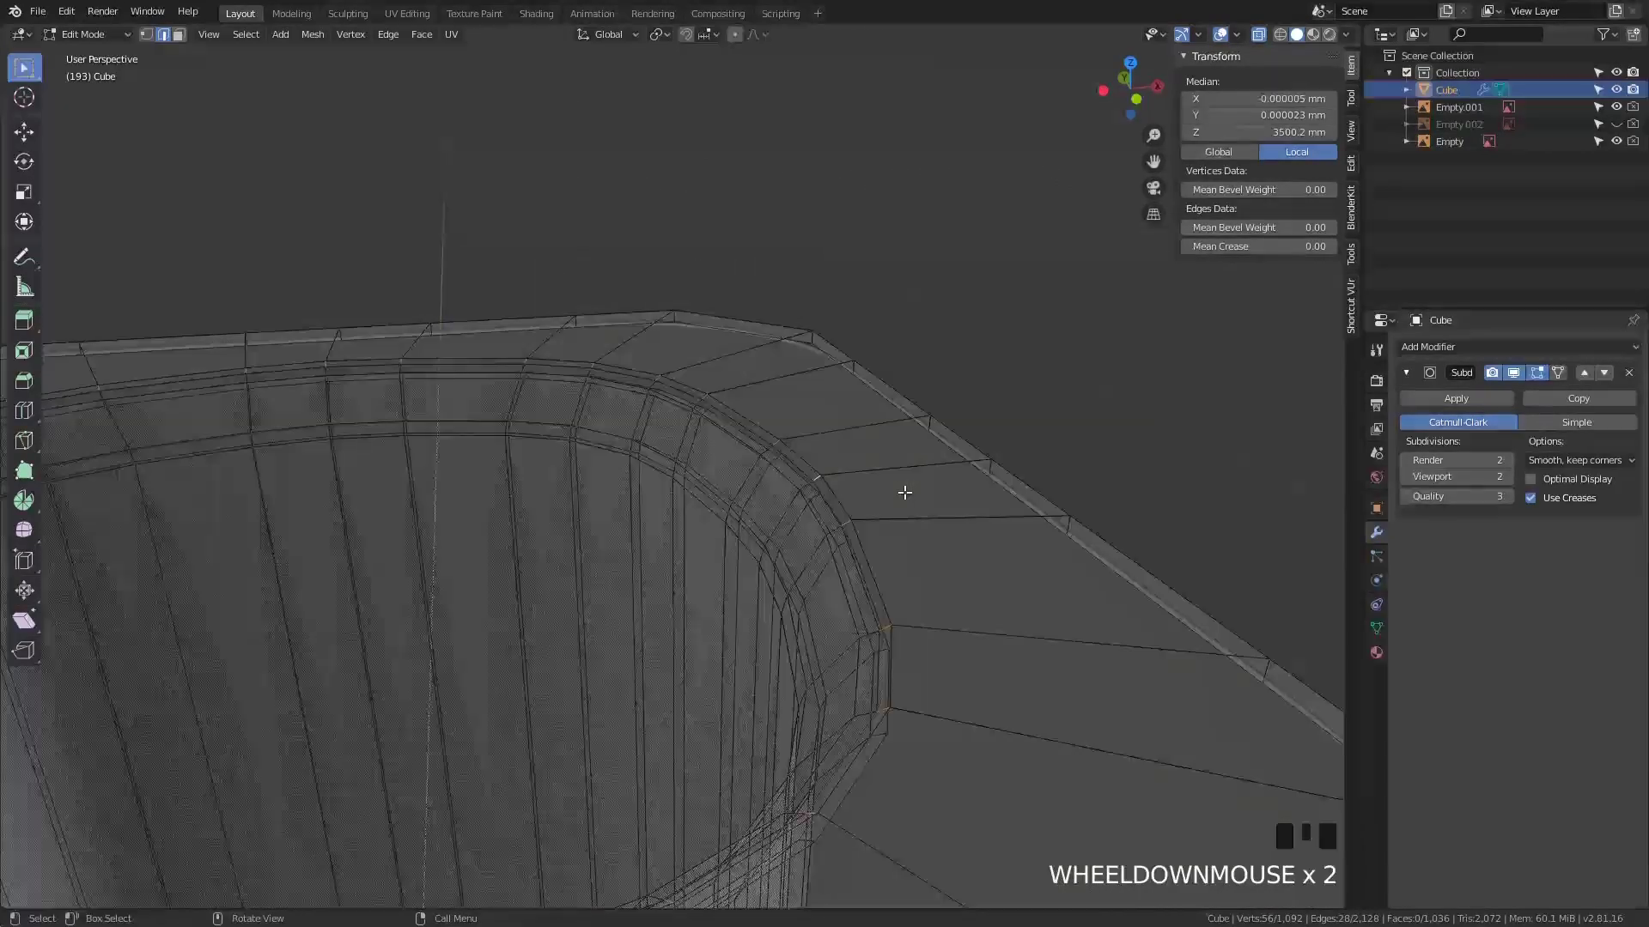
Merge the stray rim vertices via the merge menu and orbit to the cup's bottom
key(alt+m)
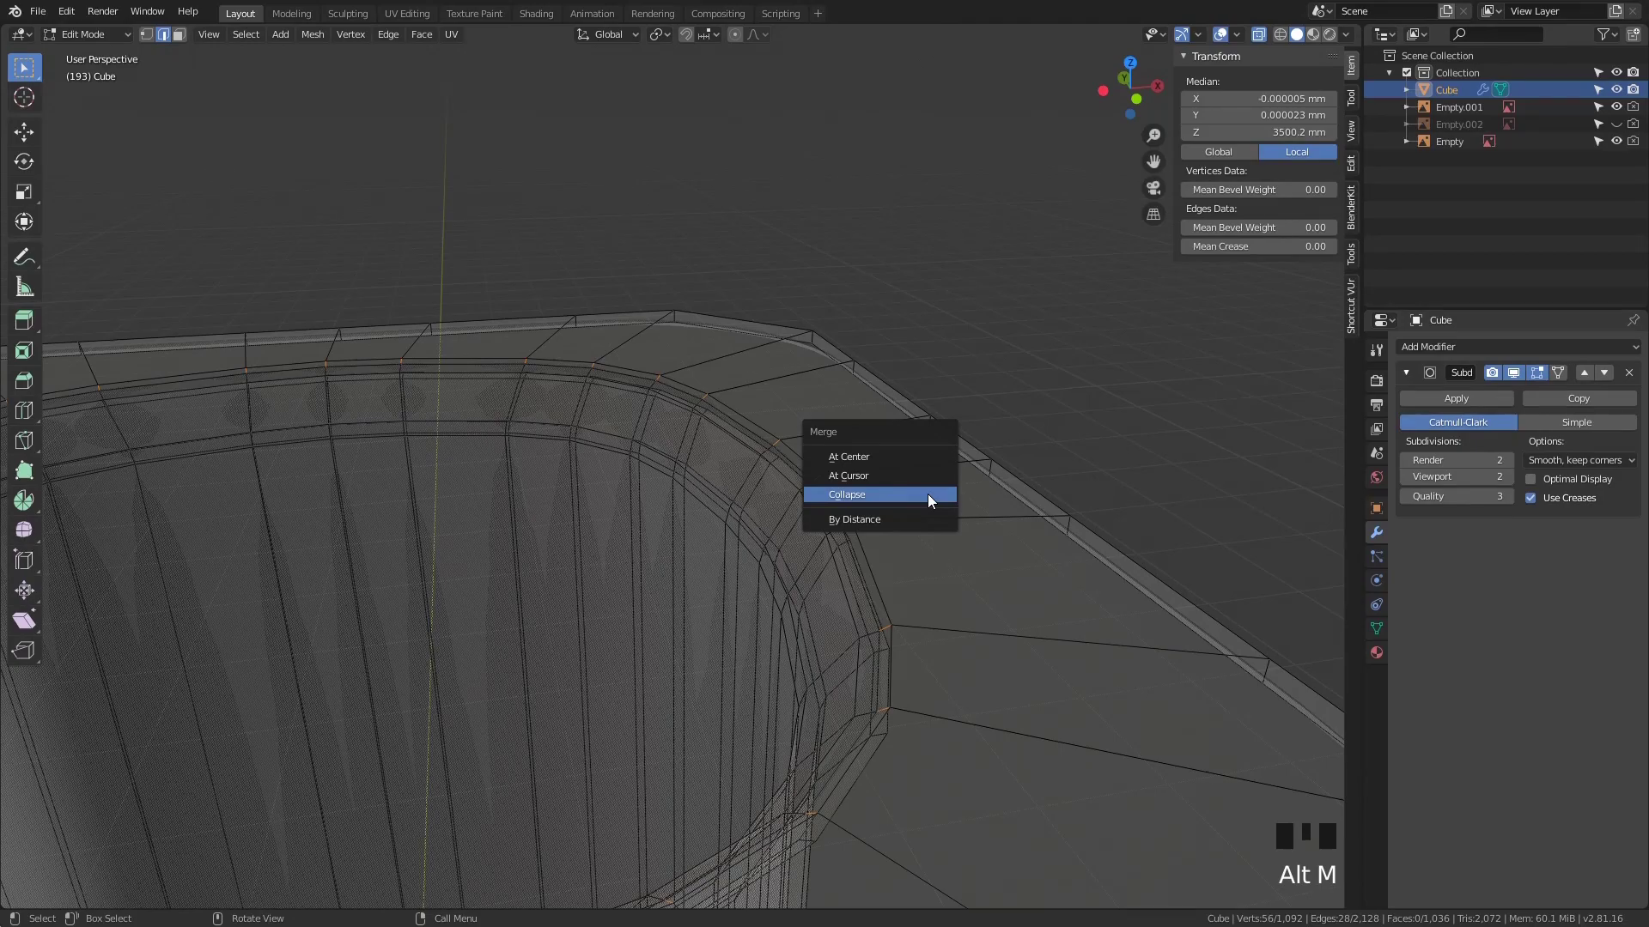
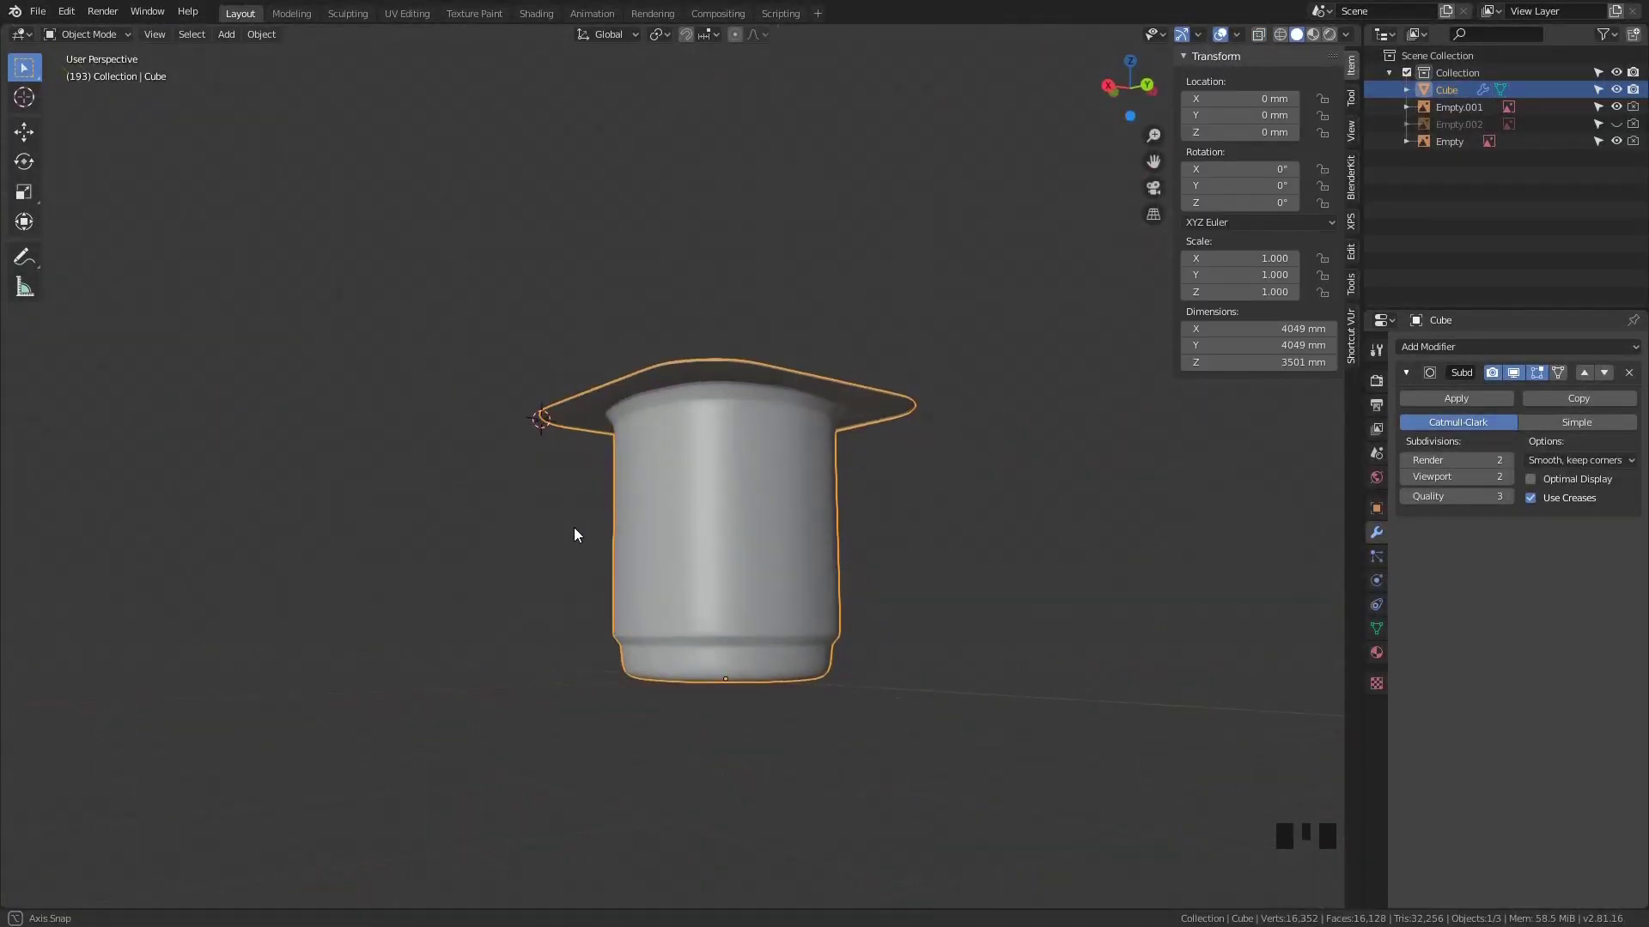
middle_click(595, 586)
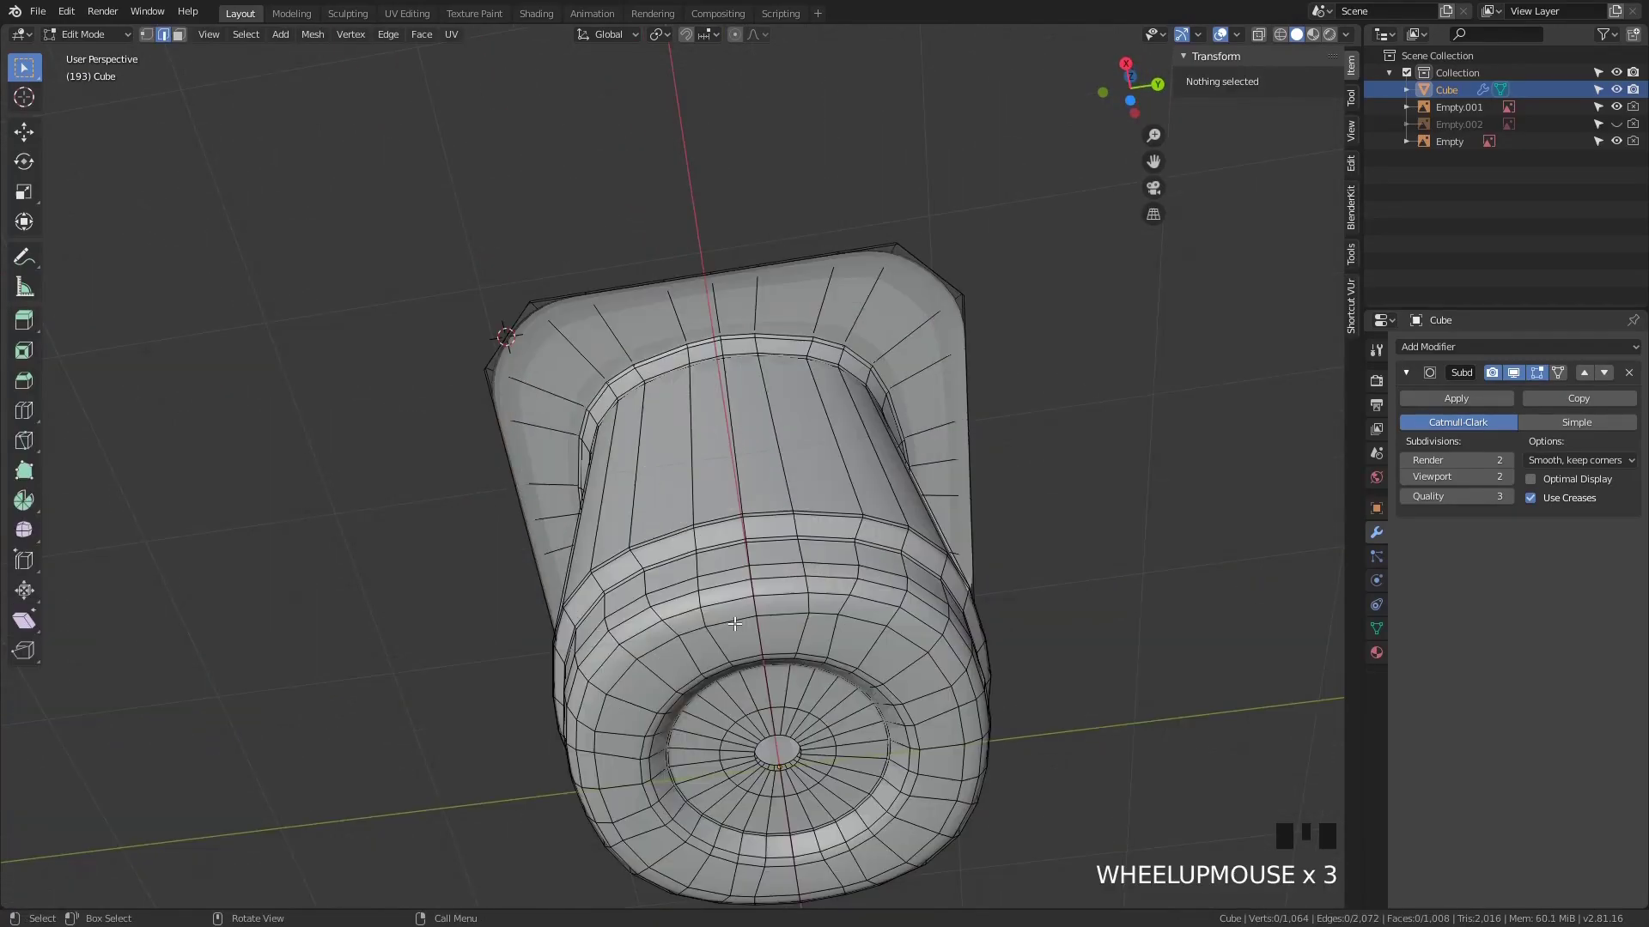
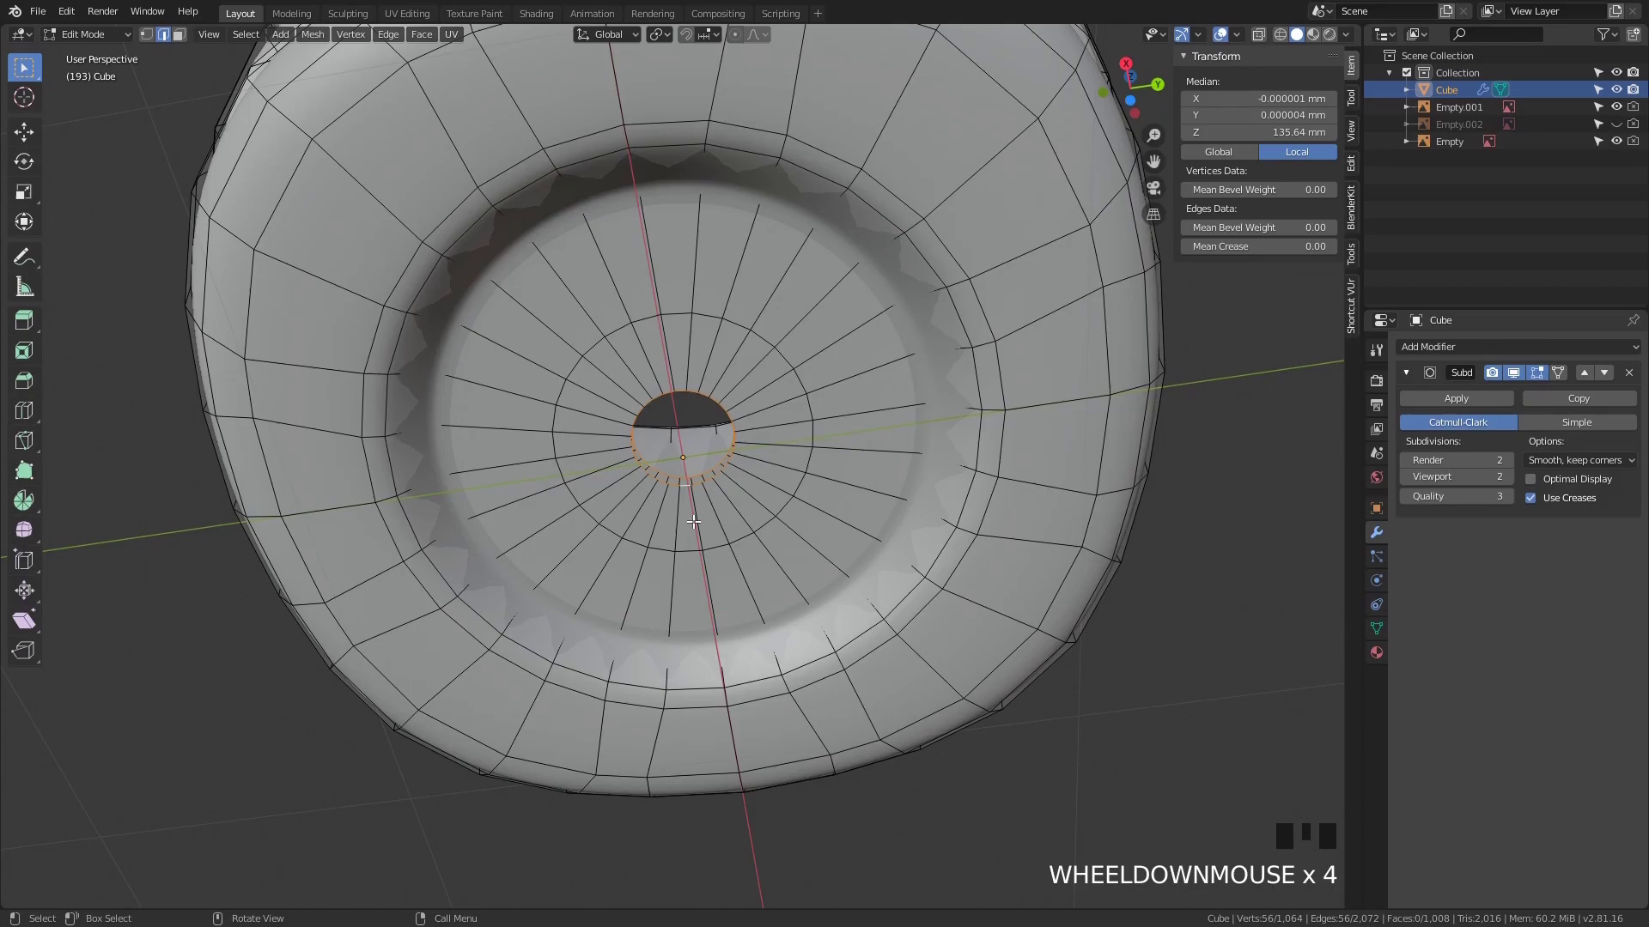
Fill the centre edge ring of the cup base with faces and inspect the closed foot in Object Mode
click(683, 467)
key(f)
click(686, 477)
key(f)
scroll(down, 3)
key(Tab)
click(909, 577)
drag(909, 580, 1350, 25)
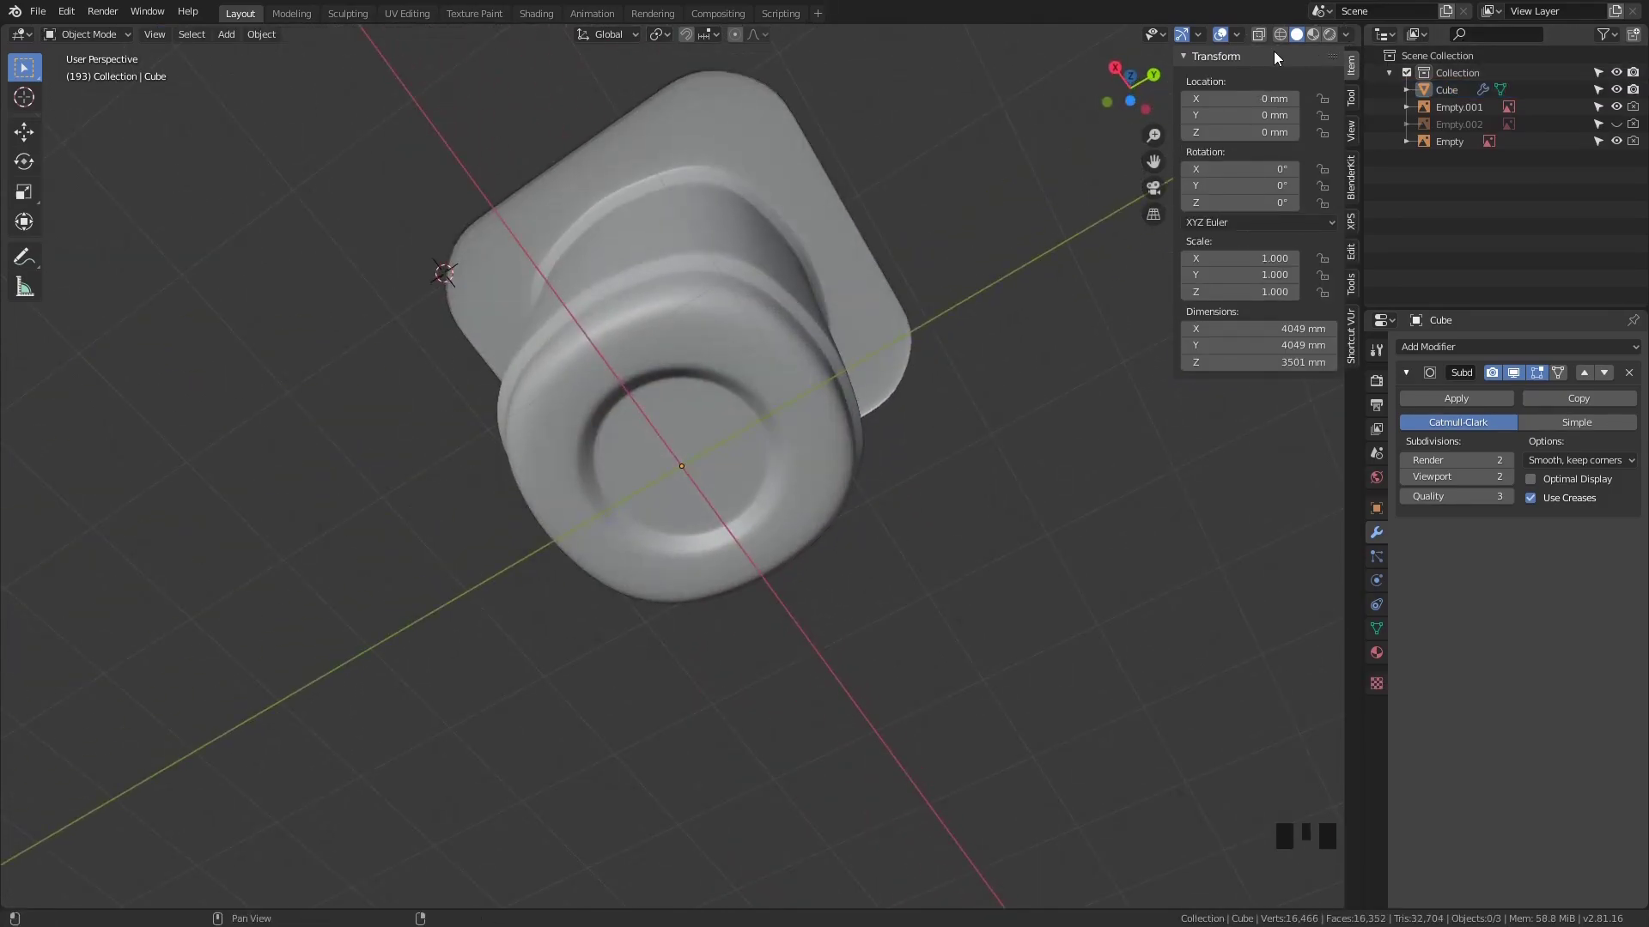
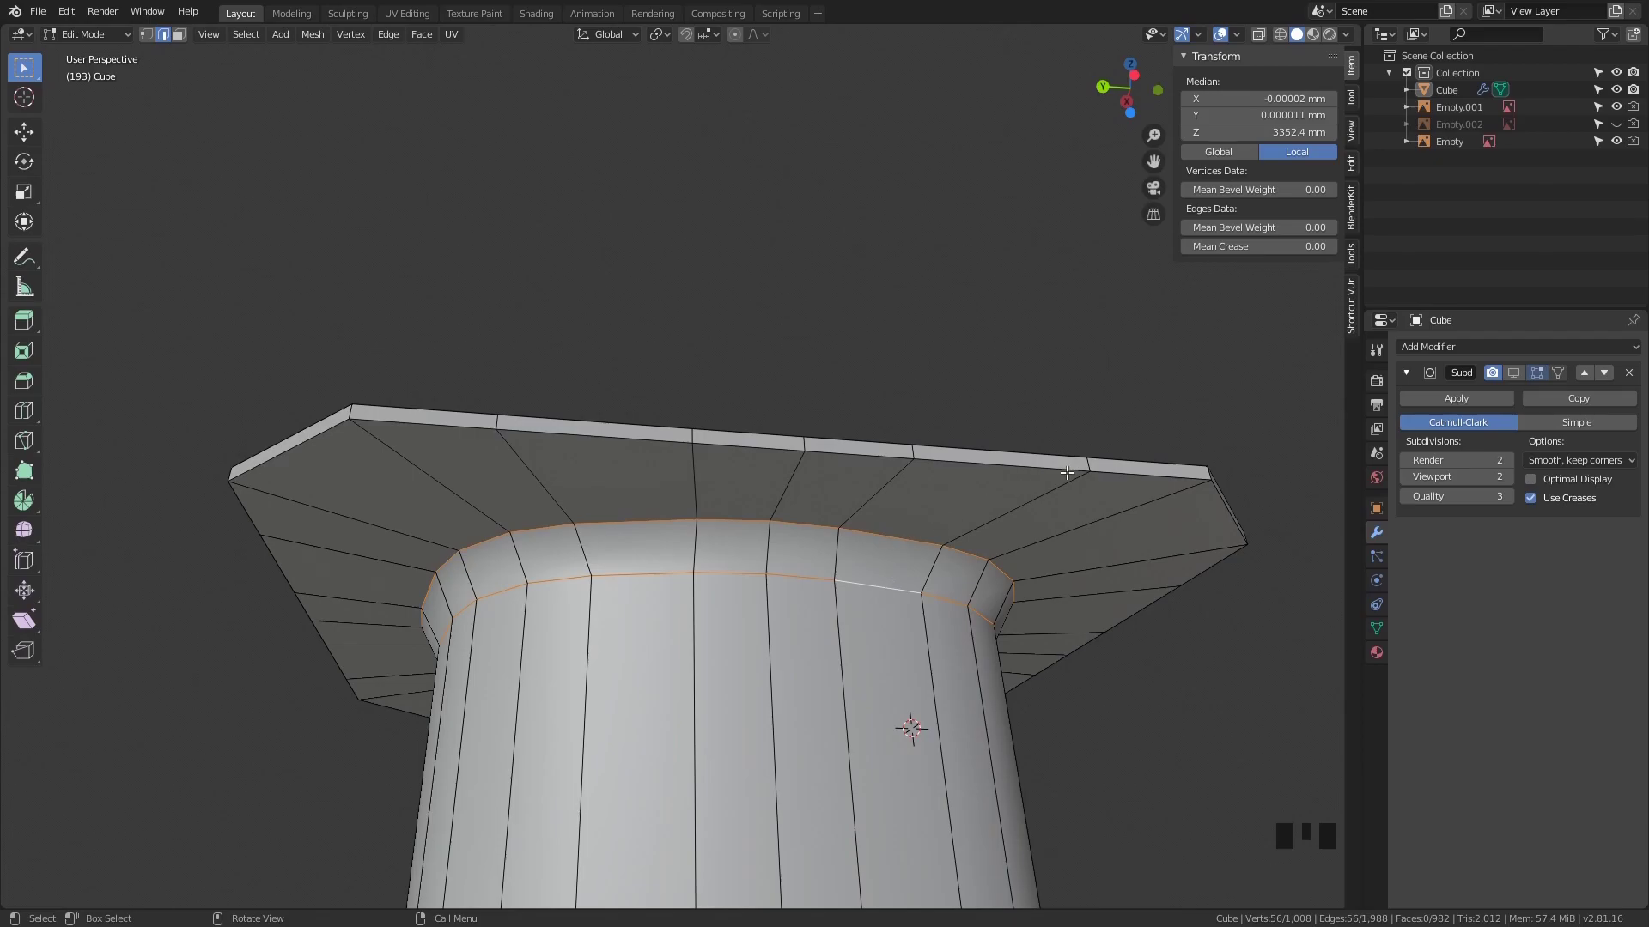
Cut an edge loop just below the rim joint and bevel the two loops under the rim
key(ctrl+r)
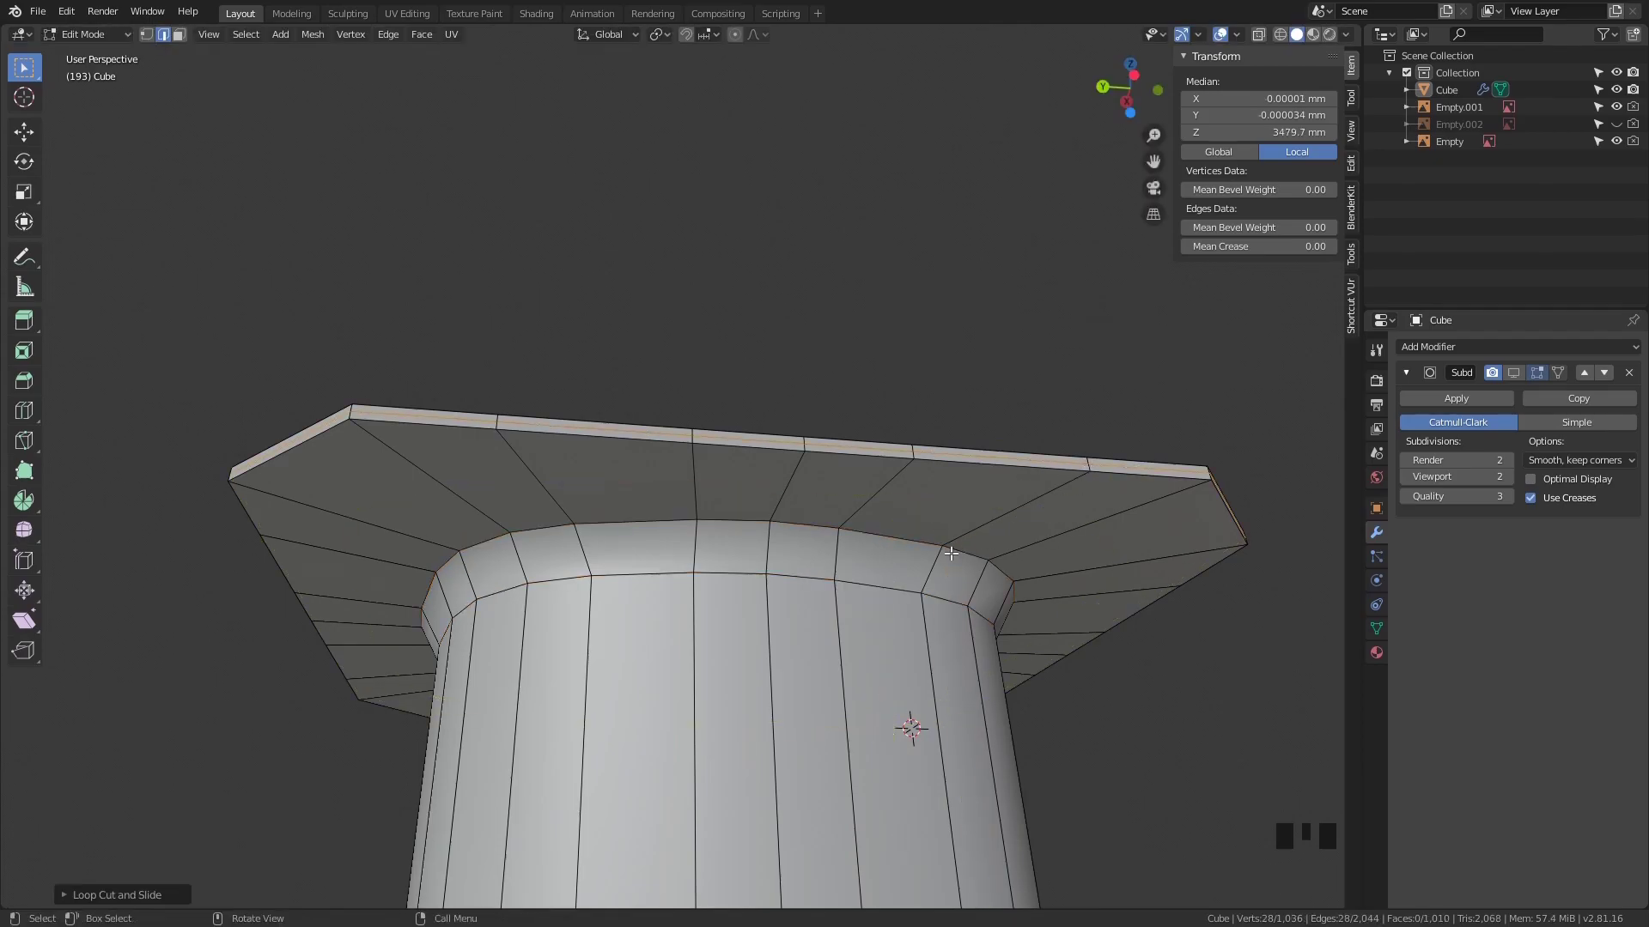
click(926, 535)
key(ctrl+z)
click(908, 542)
click(886, 576)
key(ctrl+b)
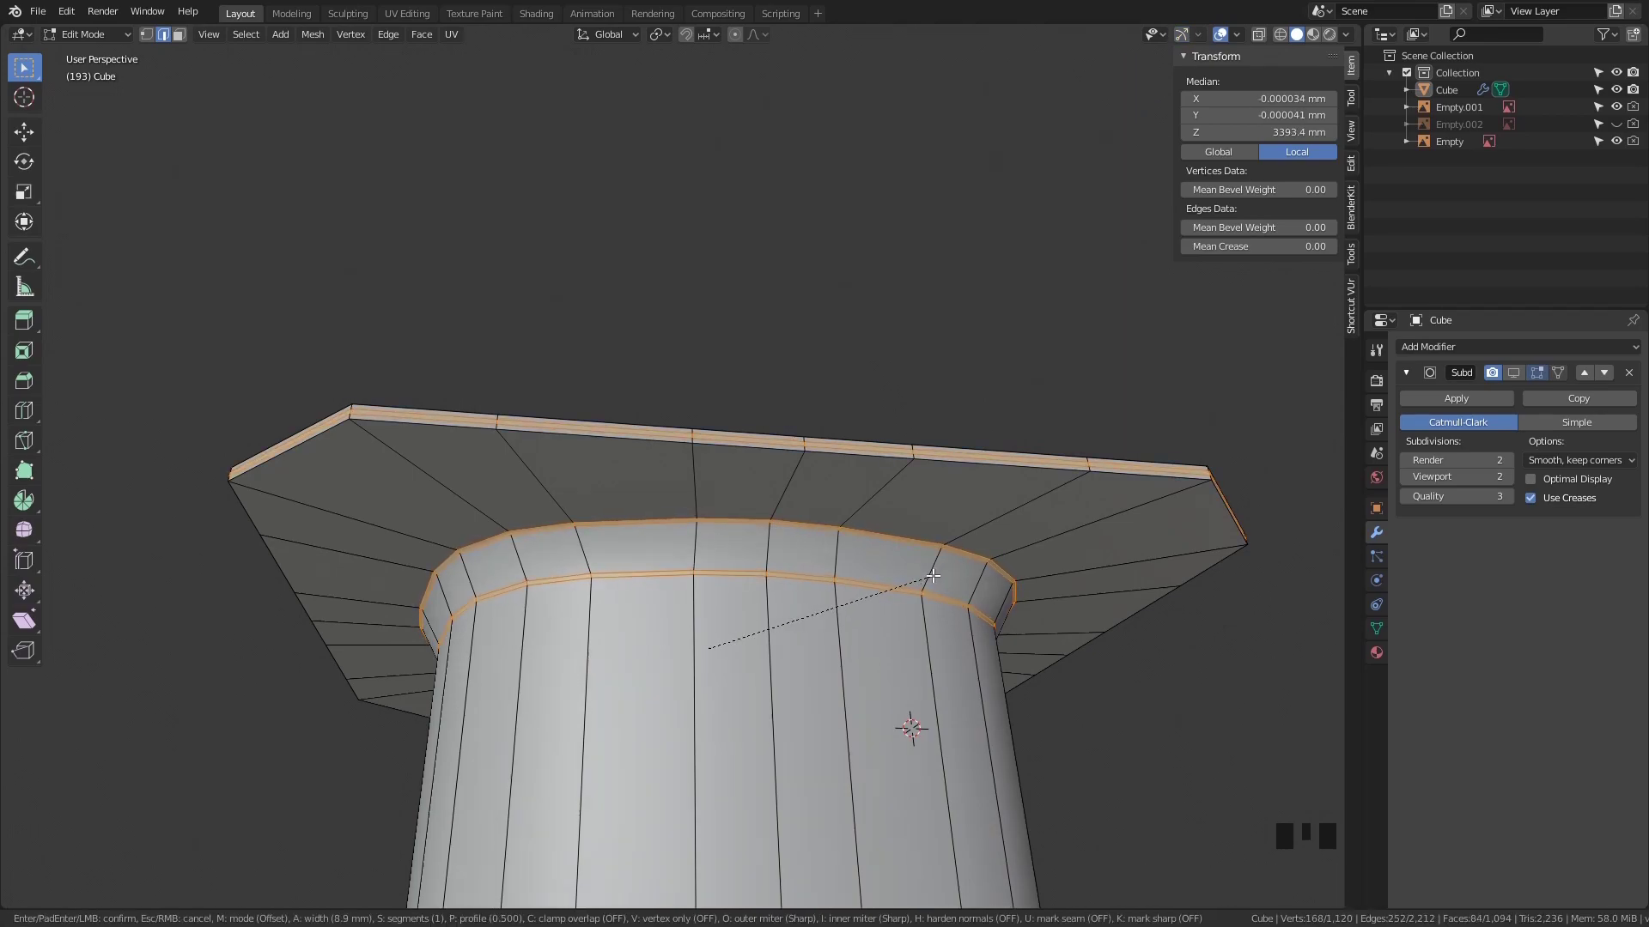
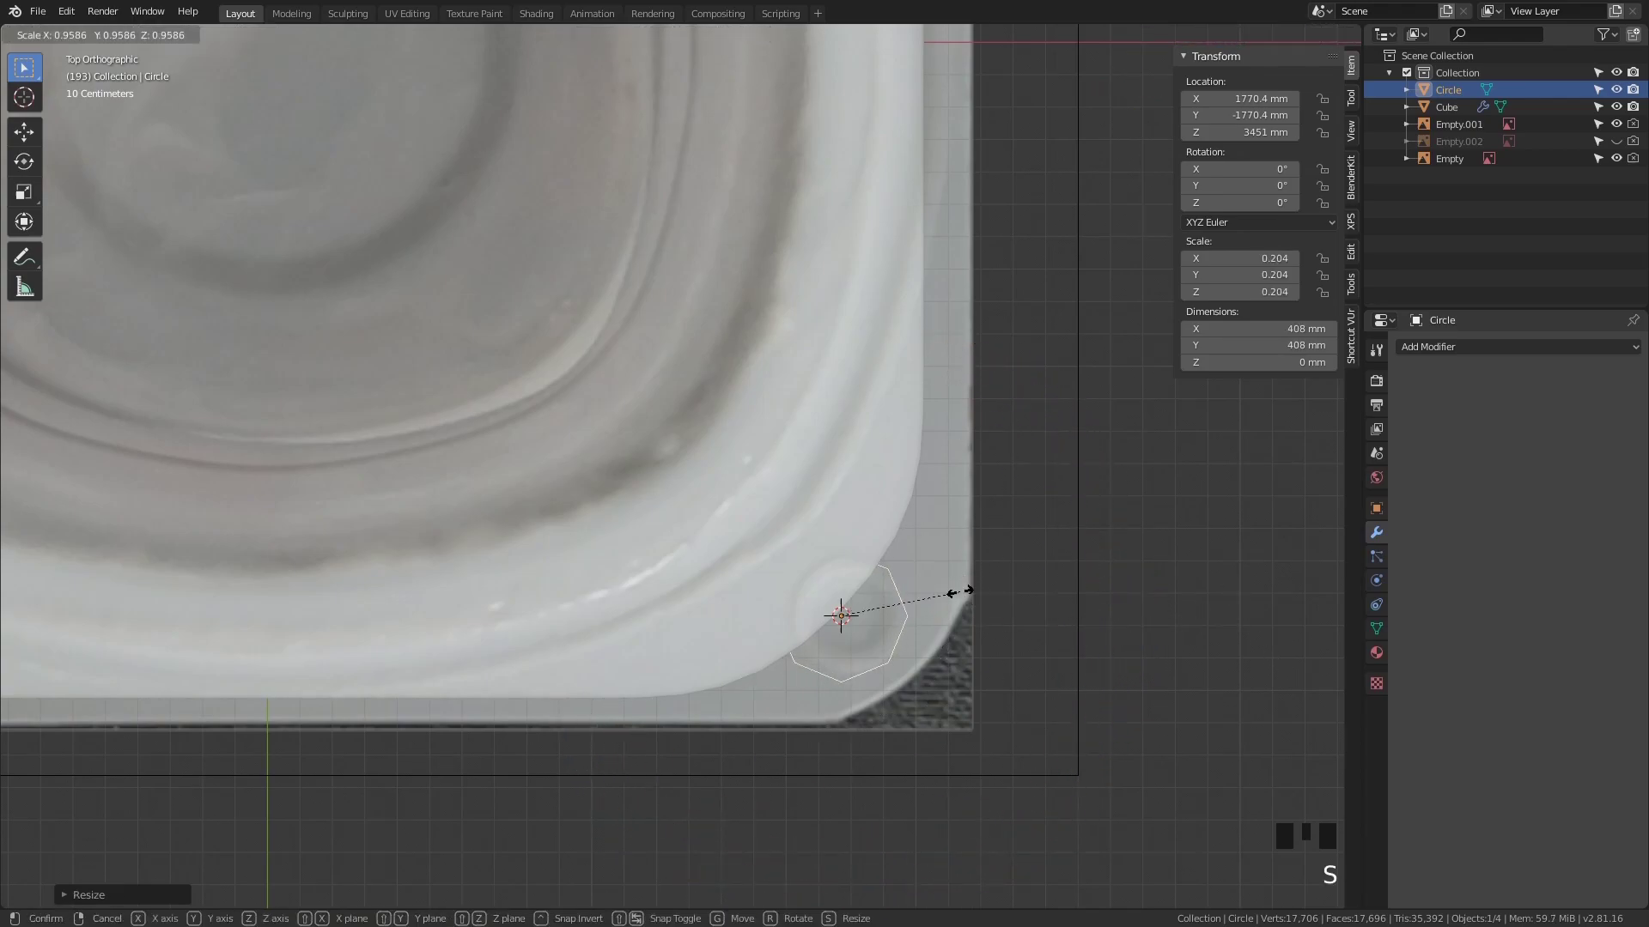
Extrude the corner circle's edge inward into a narrow flat ring
key(shift+d)
key(ctrl+z)
key(Tab)
key(e)
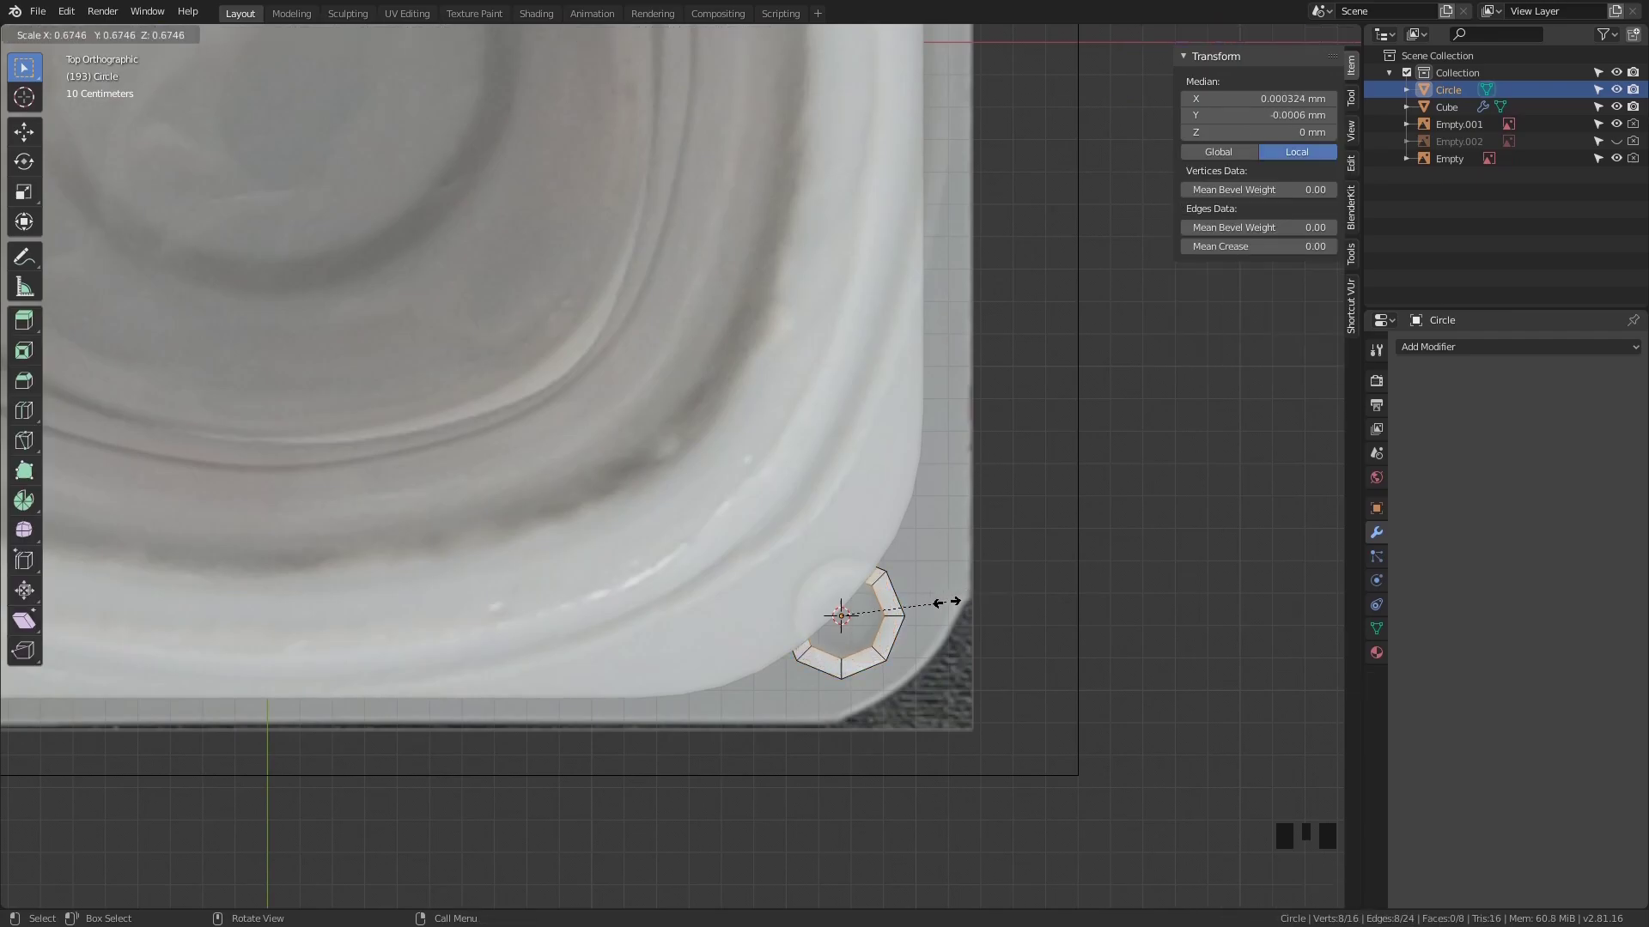
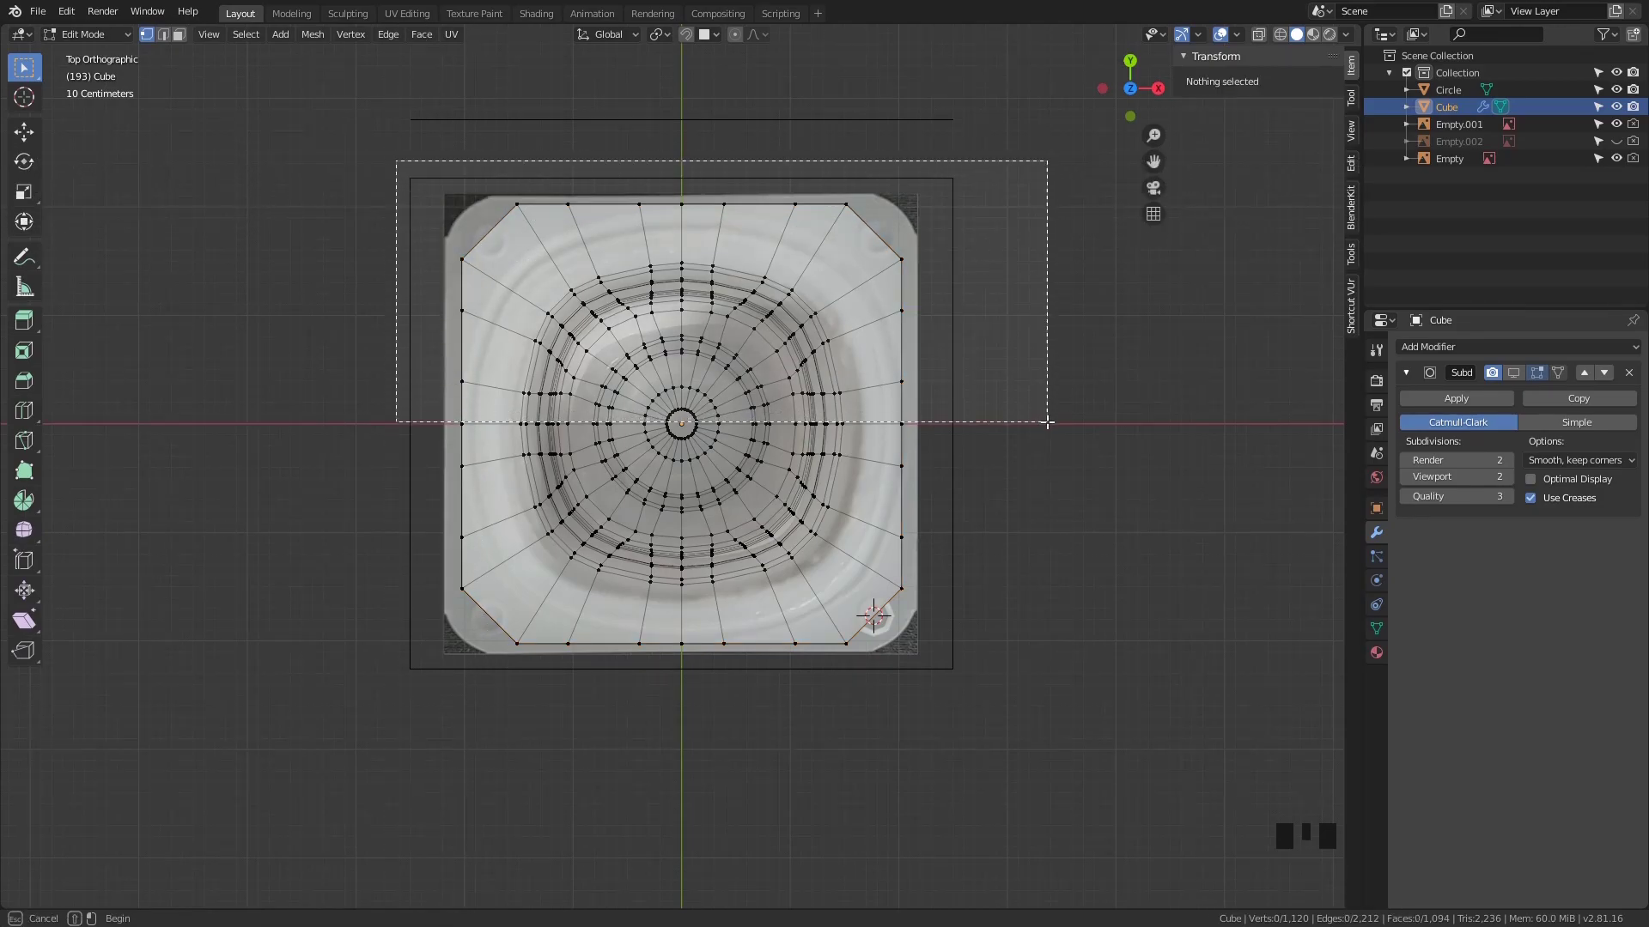
Box-select the upper half of the cup mesh for the diagonal loop cut
scroll(up, 3)
key(b)
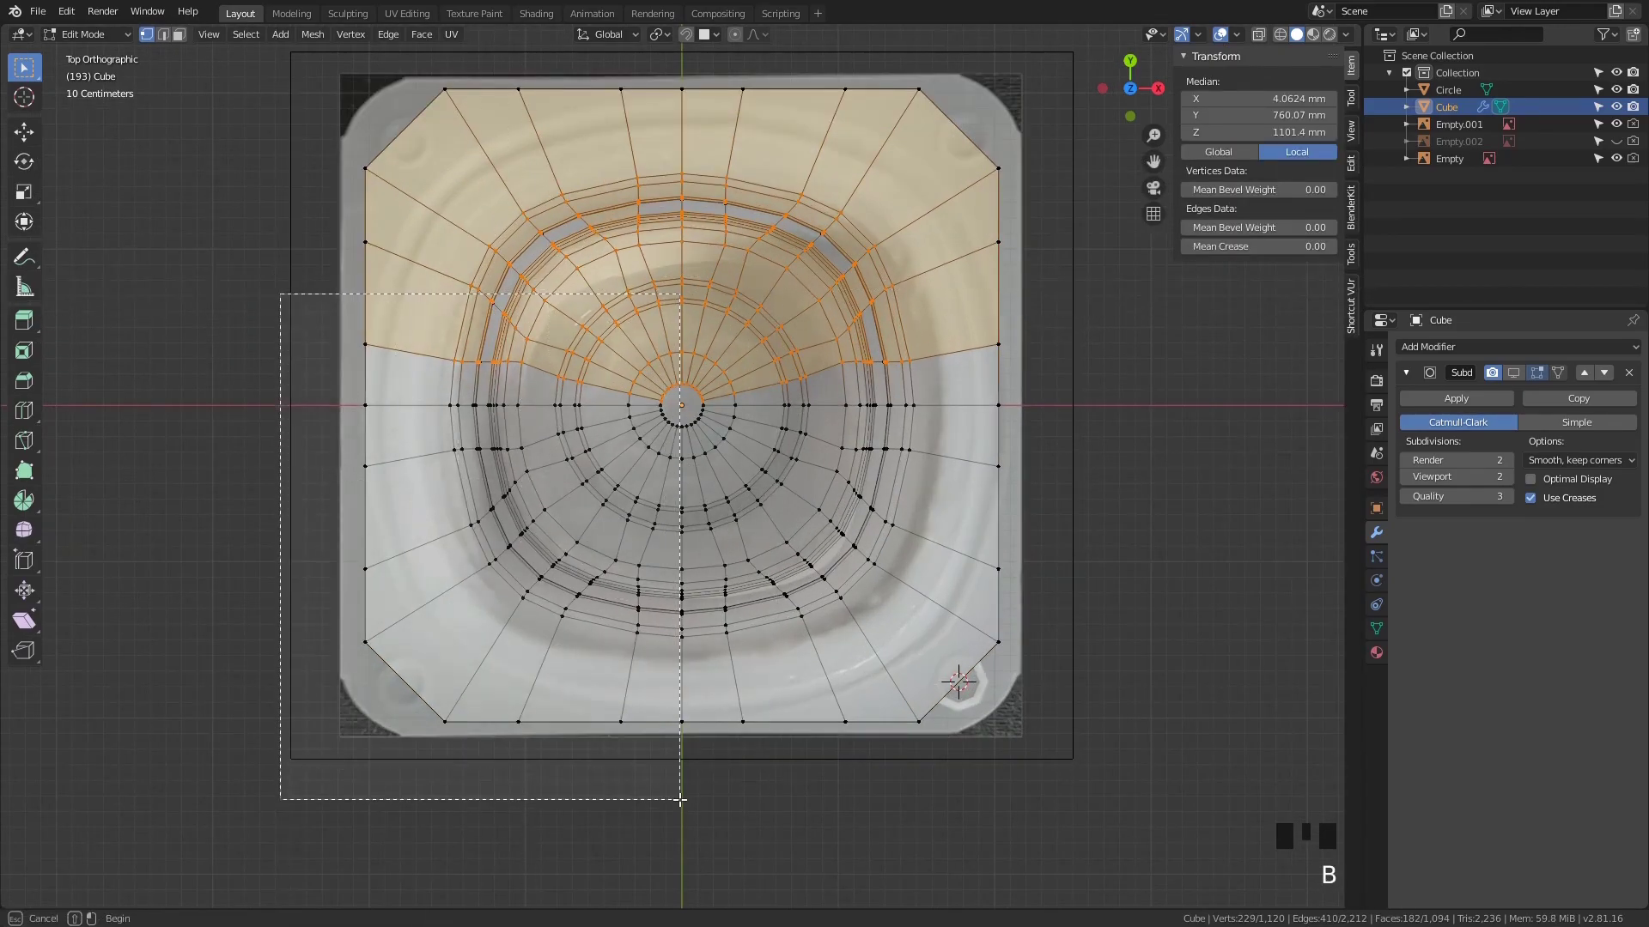
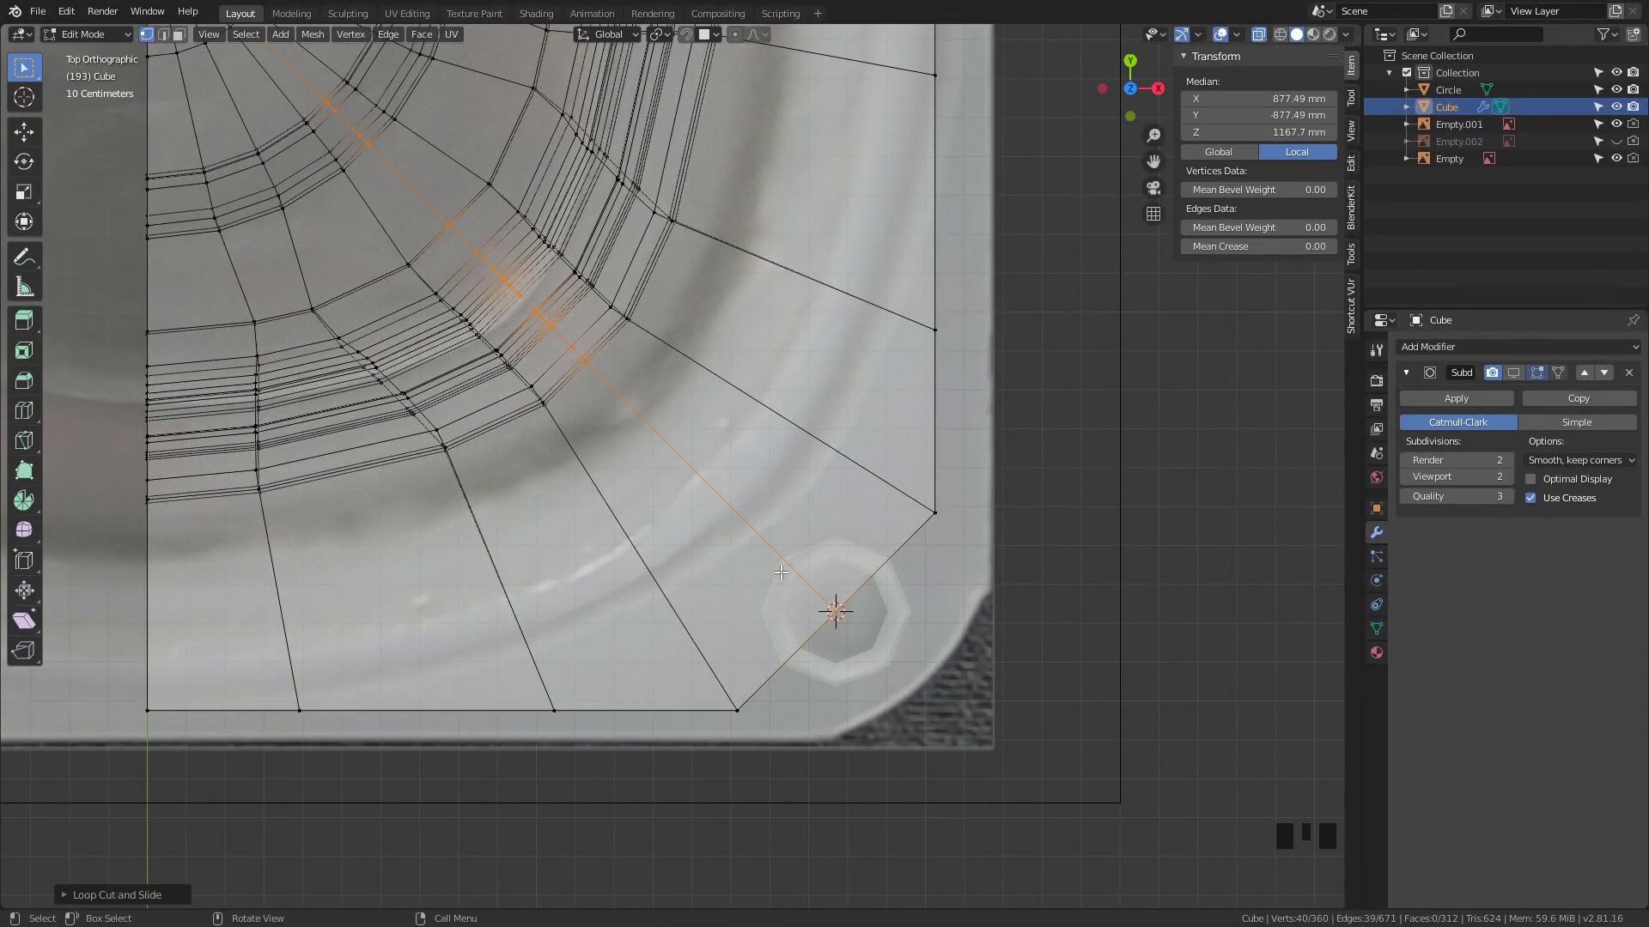
Subdivide the diagonal corner edge and slide its new vertex toward the corner circle
key(2)
click(768, 554)
drag(774, 567, 727, 430)
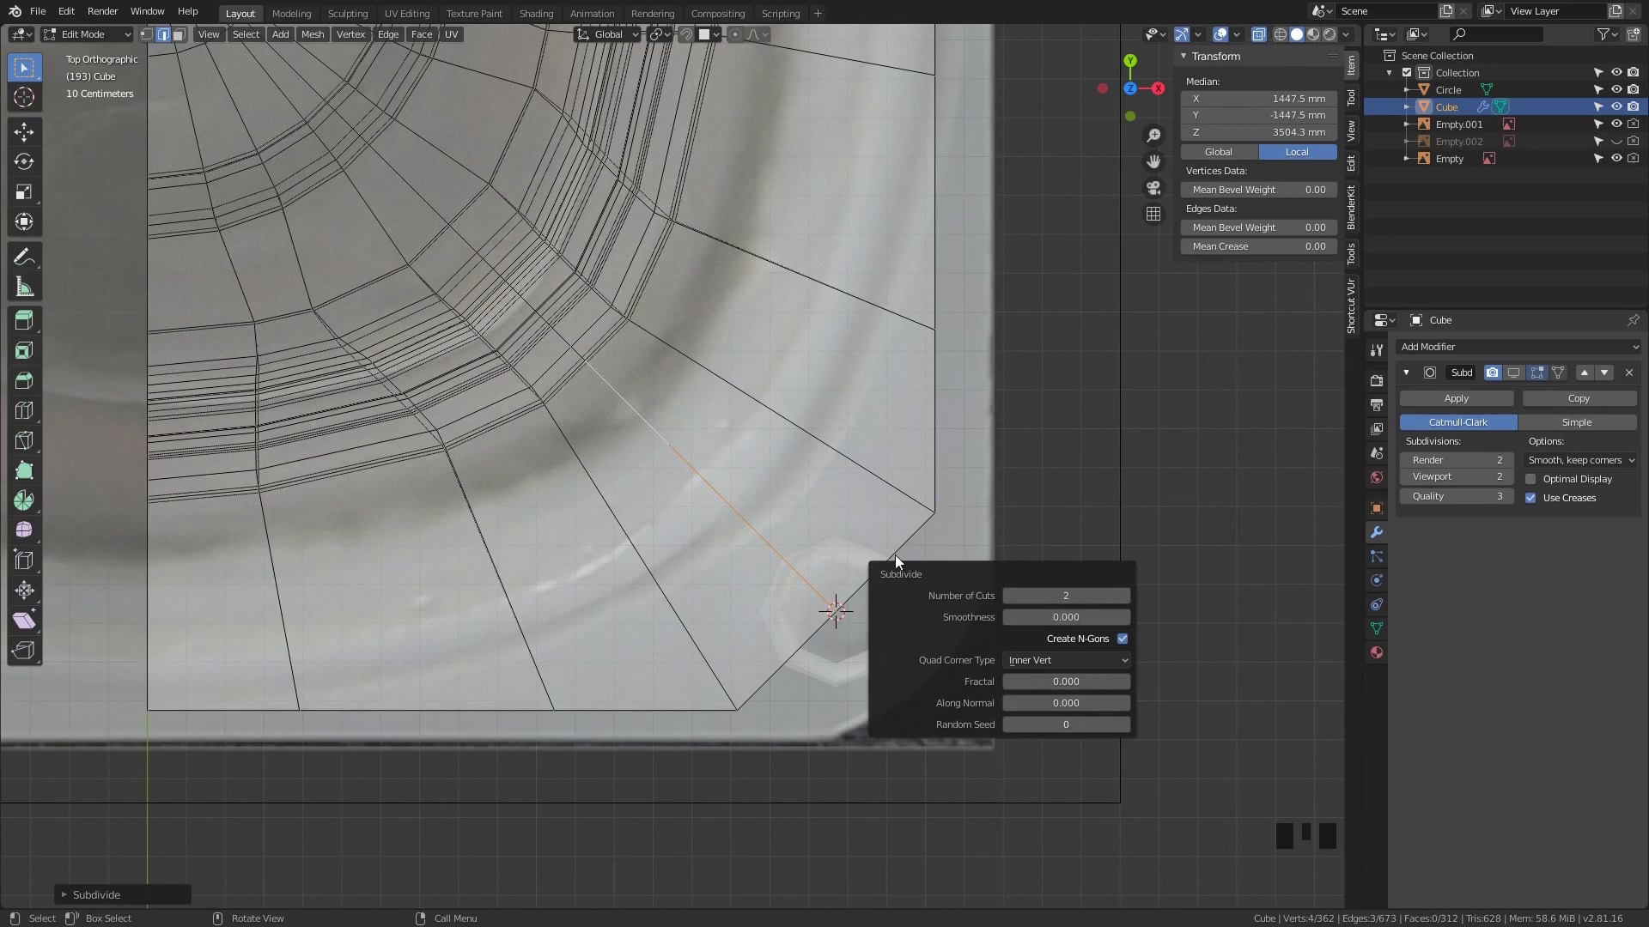
key(1)
scroll(down, 3)
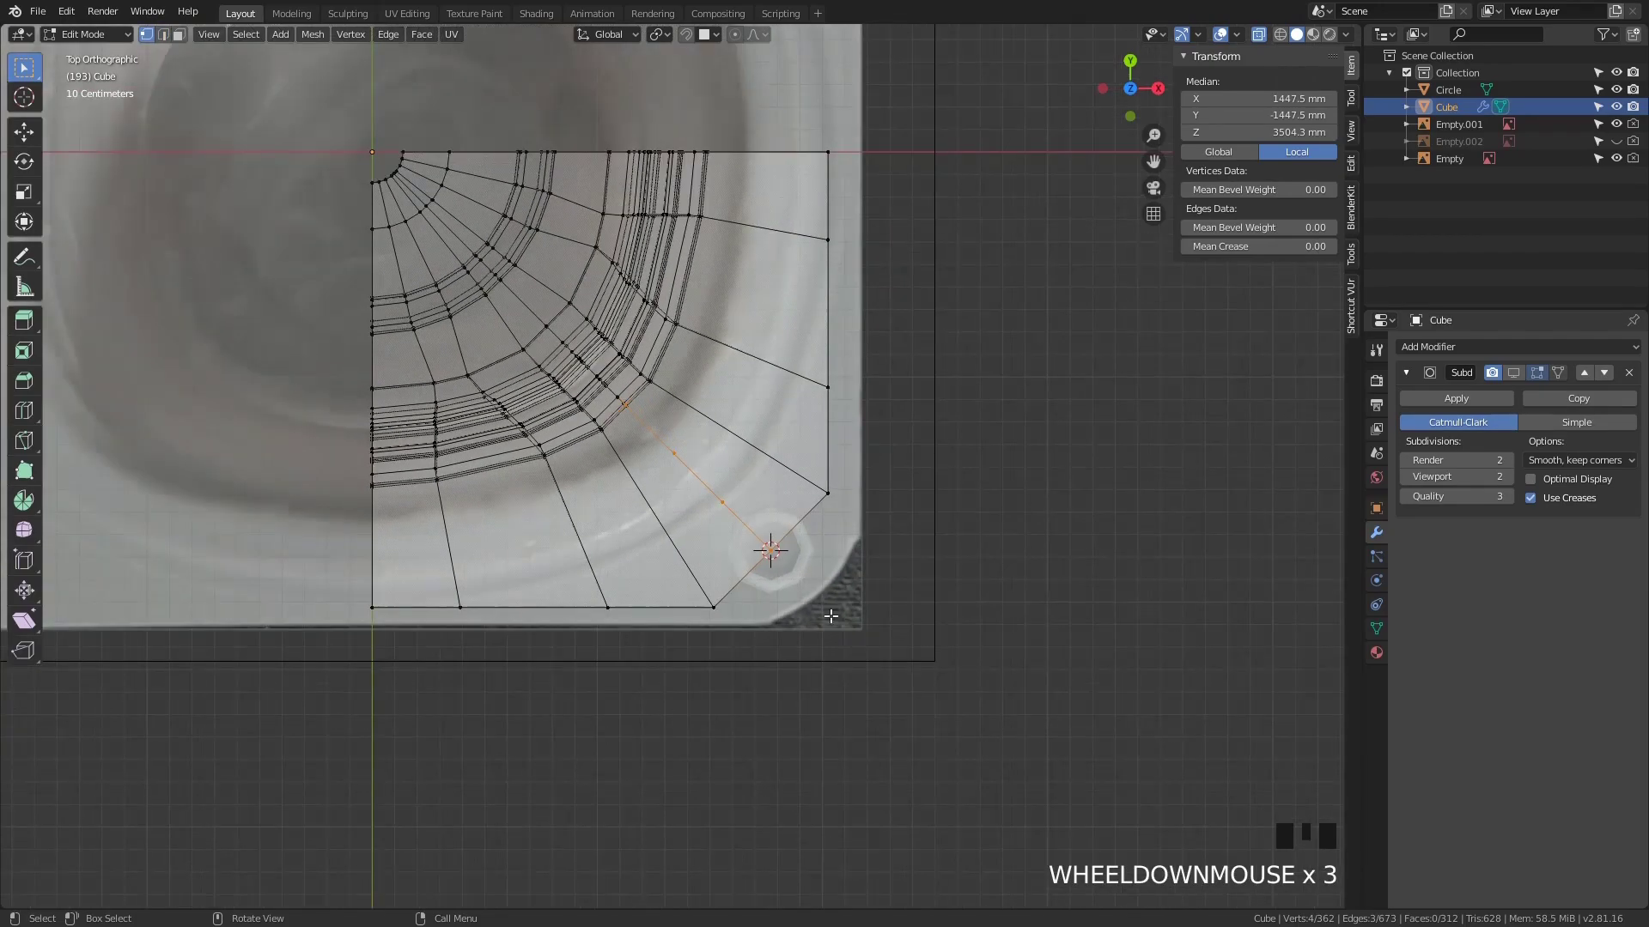
scroll(up, 3)
scroll(up, 3)
click(753, 527)
key(shift+s)
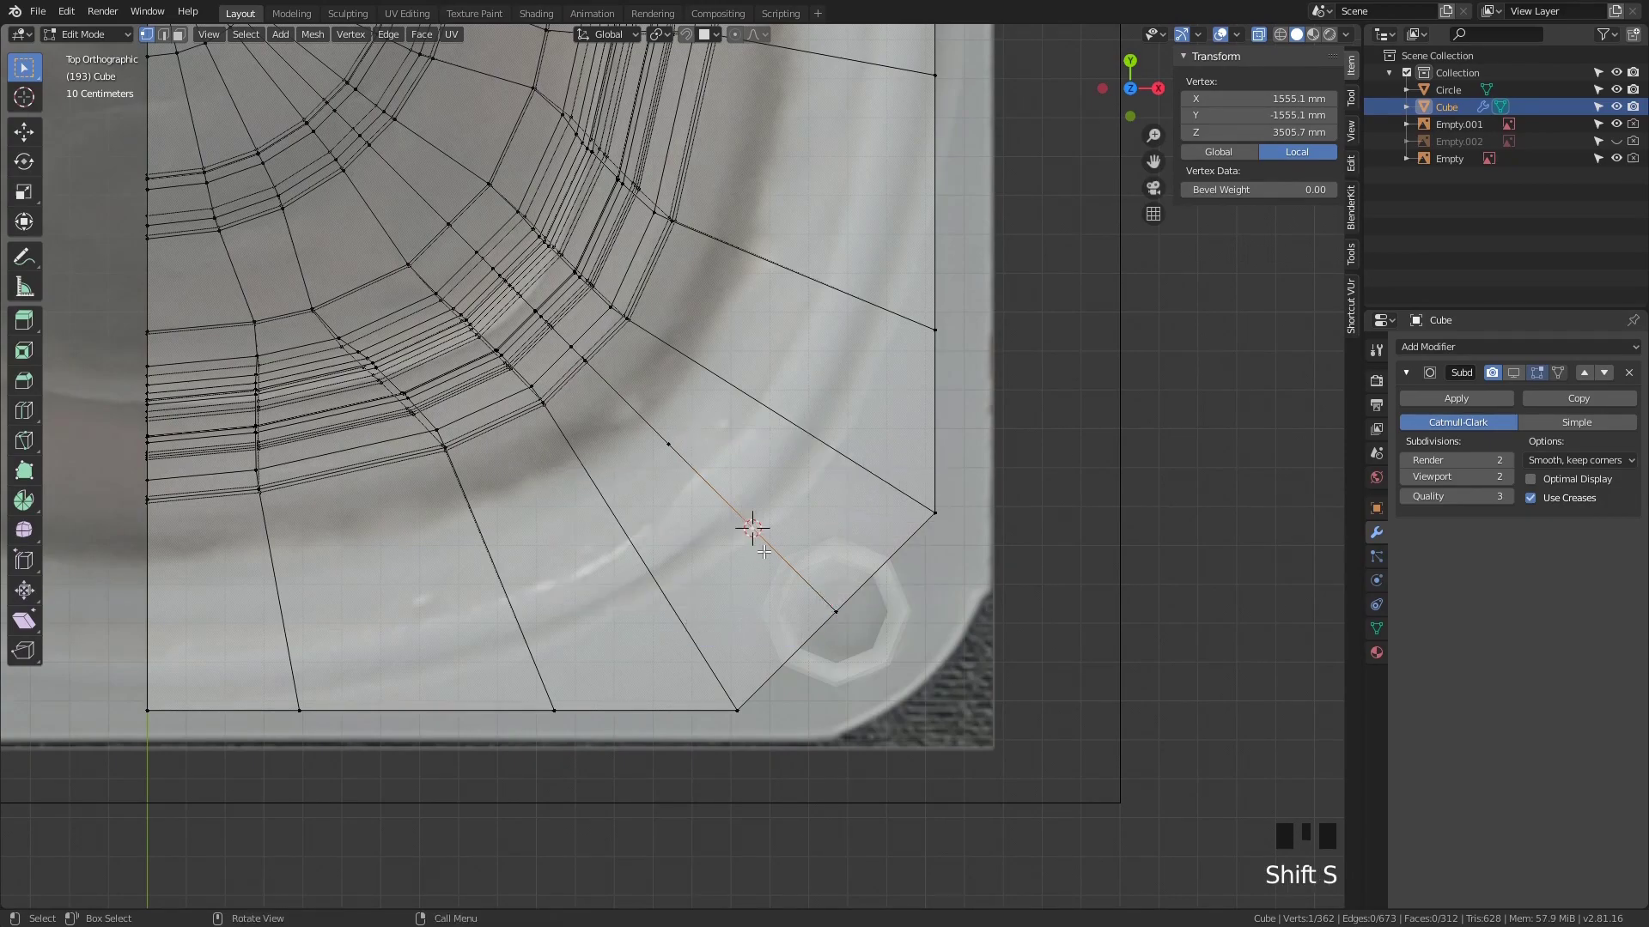
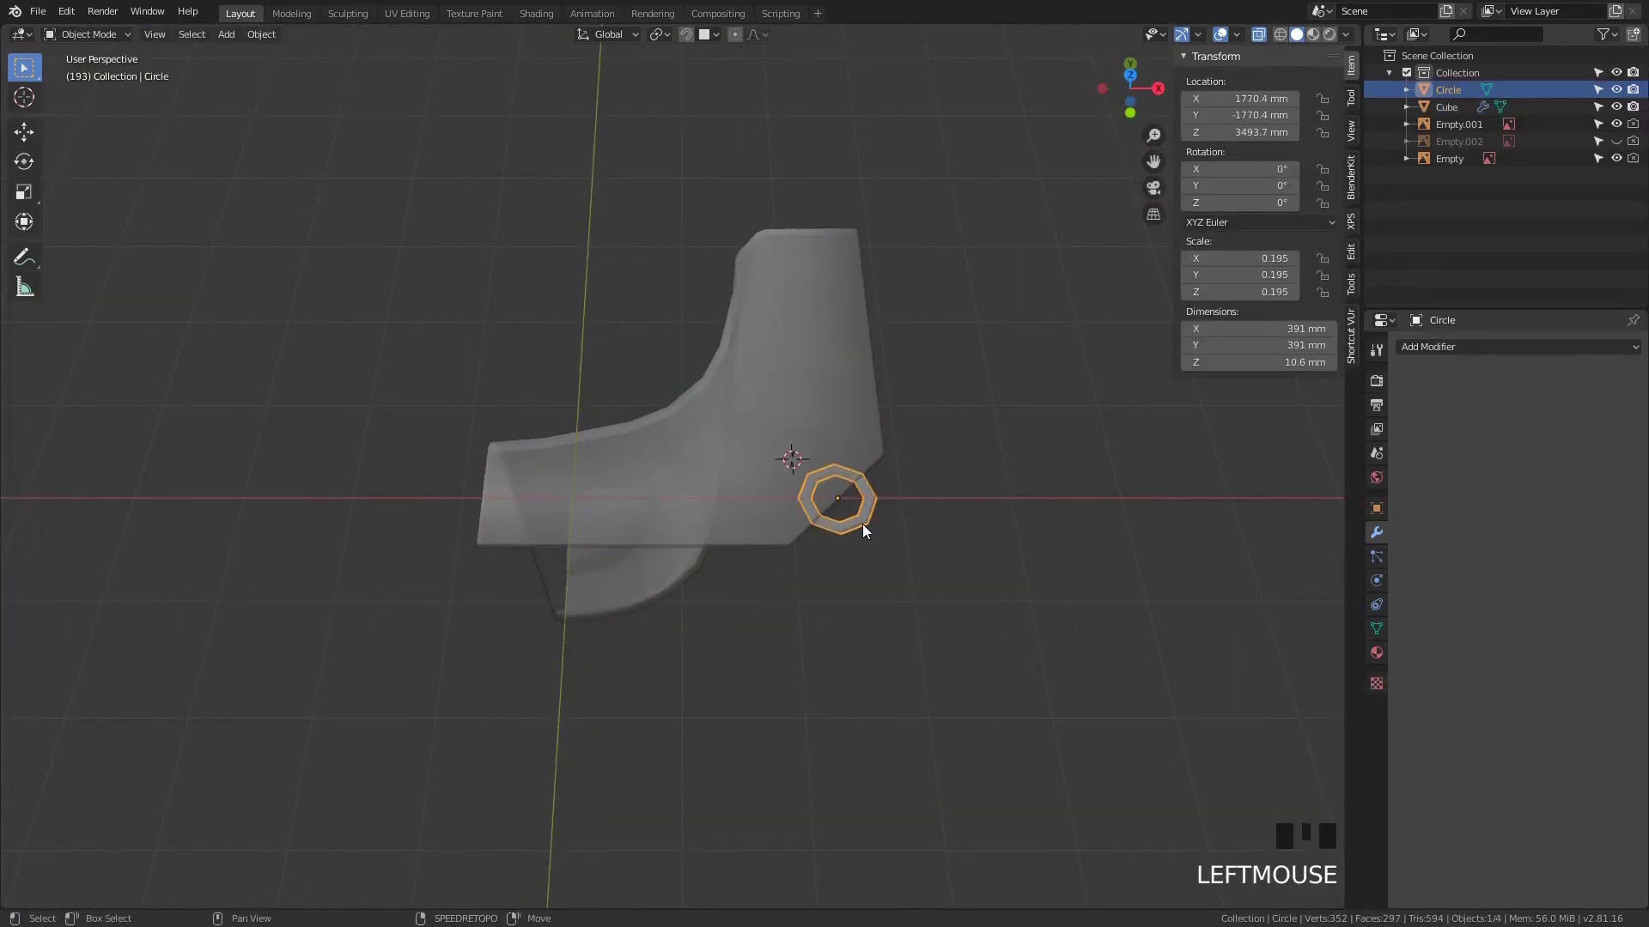
Join the small ring object into the cup mesh with Ctrl+J
scroll(up, 3)
key(shift+s)
scroll(down, 3)
click(856, 398)
drag(1506, 356, 1354, 524)
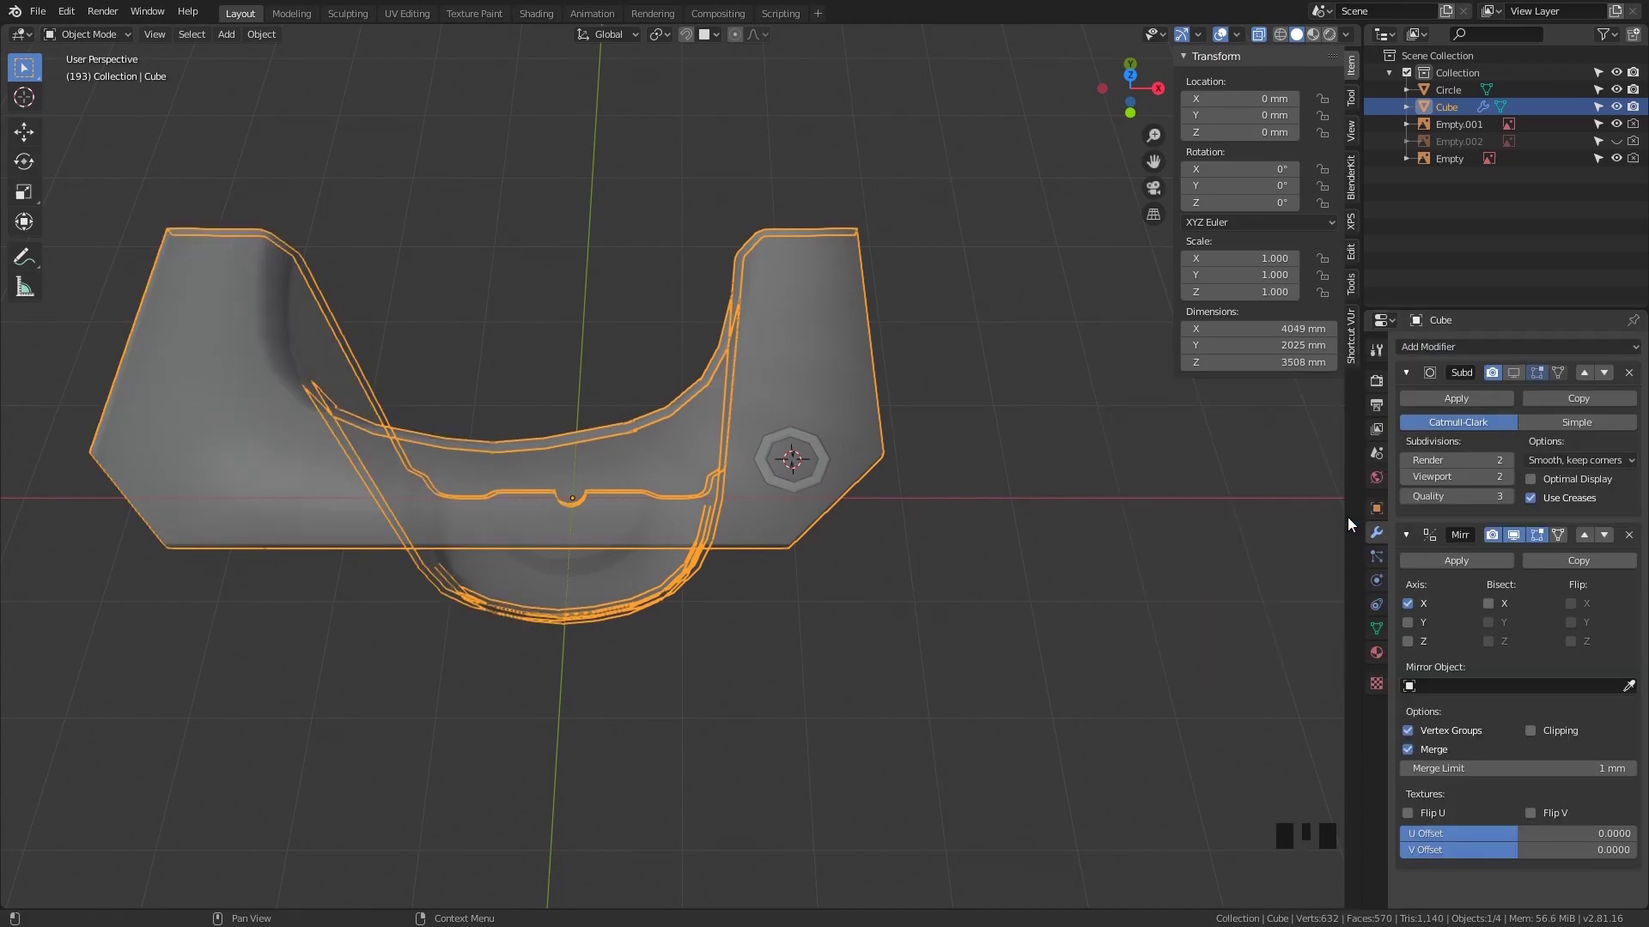
drag(1592, 543, 834, 462)
click(845, 428)
key(ctrl+j)
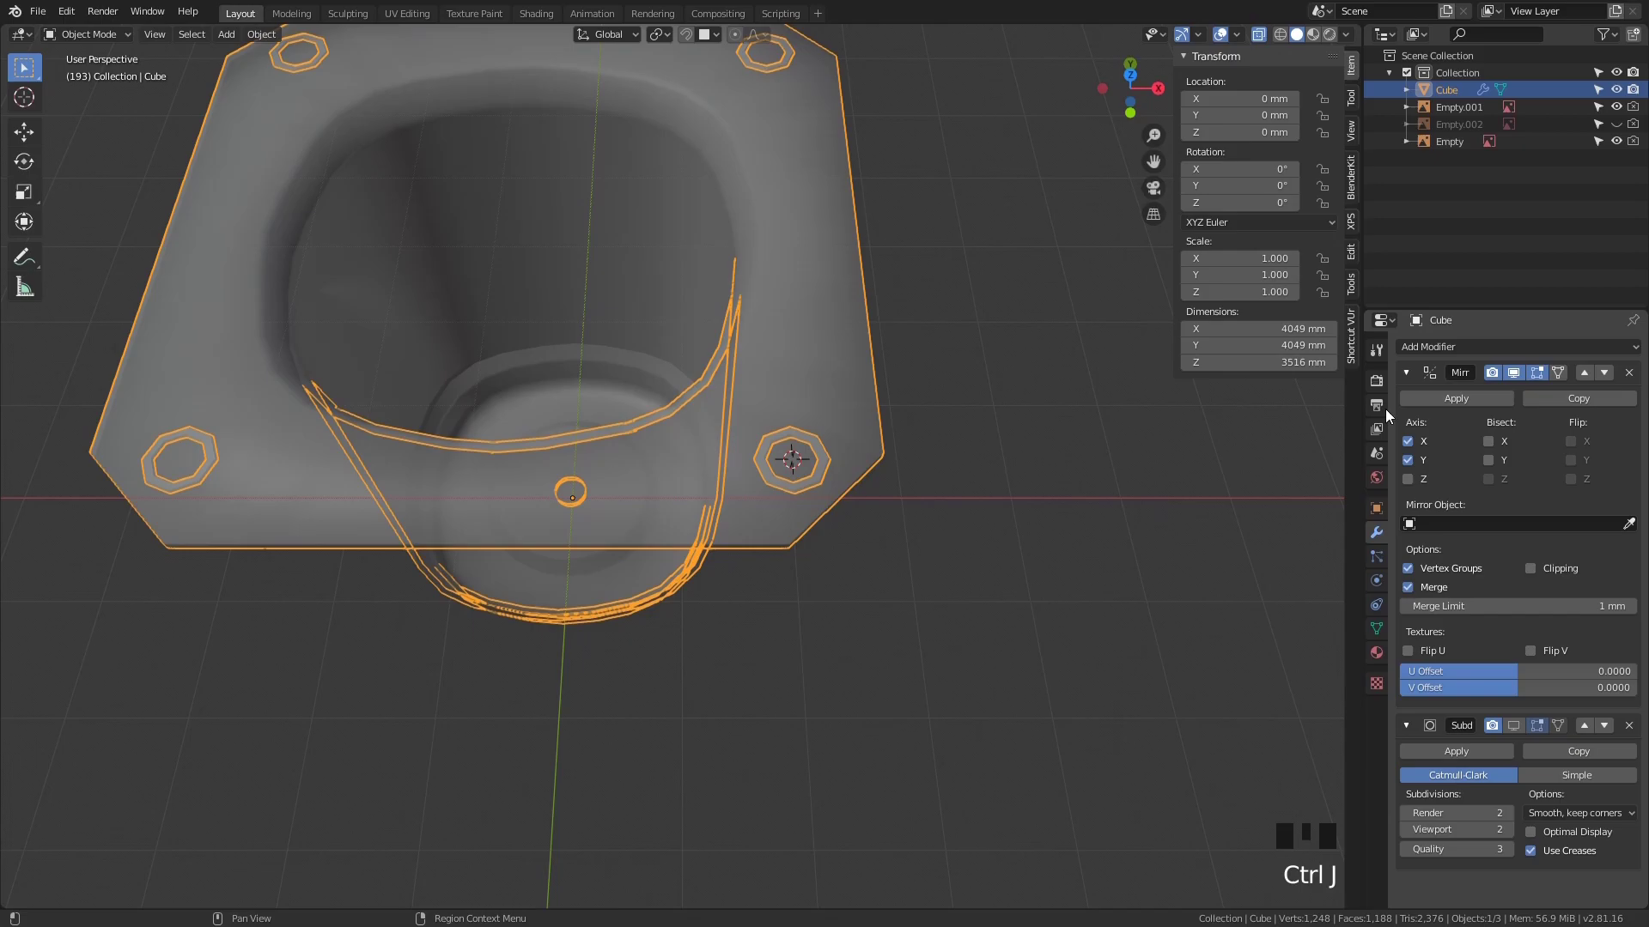
In top view, select the whole corner hole ring with linked select ready to shrink it
click(948, 559)
scroll(down, 3)
key(KP_7)
scroll(up, 3)
scroll(up, 3)
drag(981, 629, 804, 536)
click(804, 537)
key(Tab)
click(804, 537)
key(Tab)
key(l)
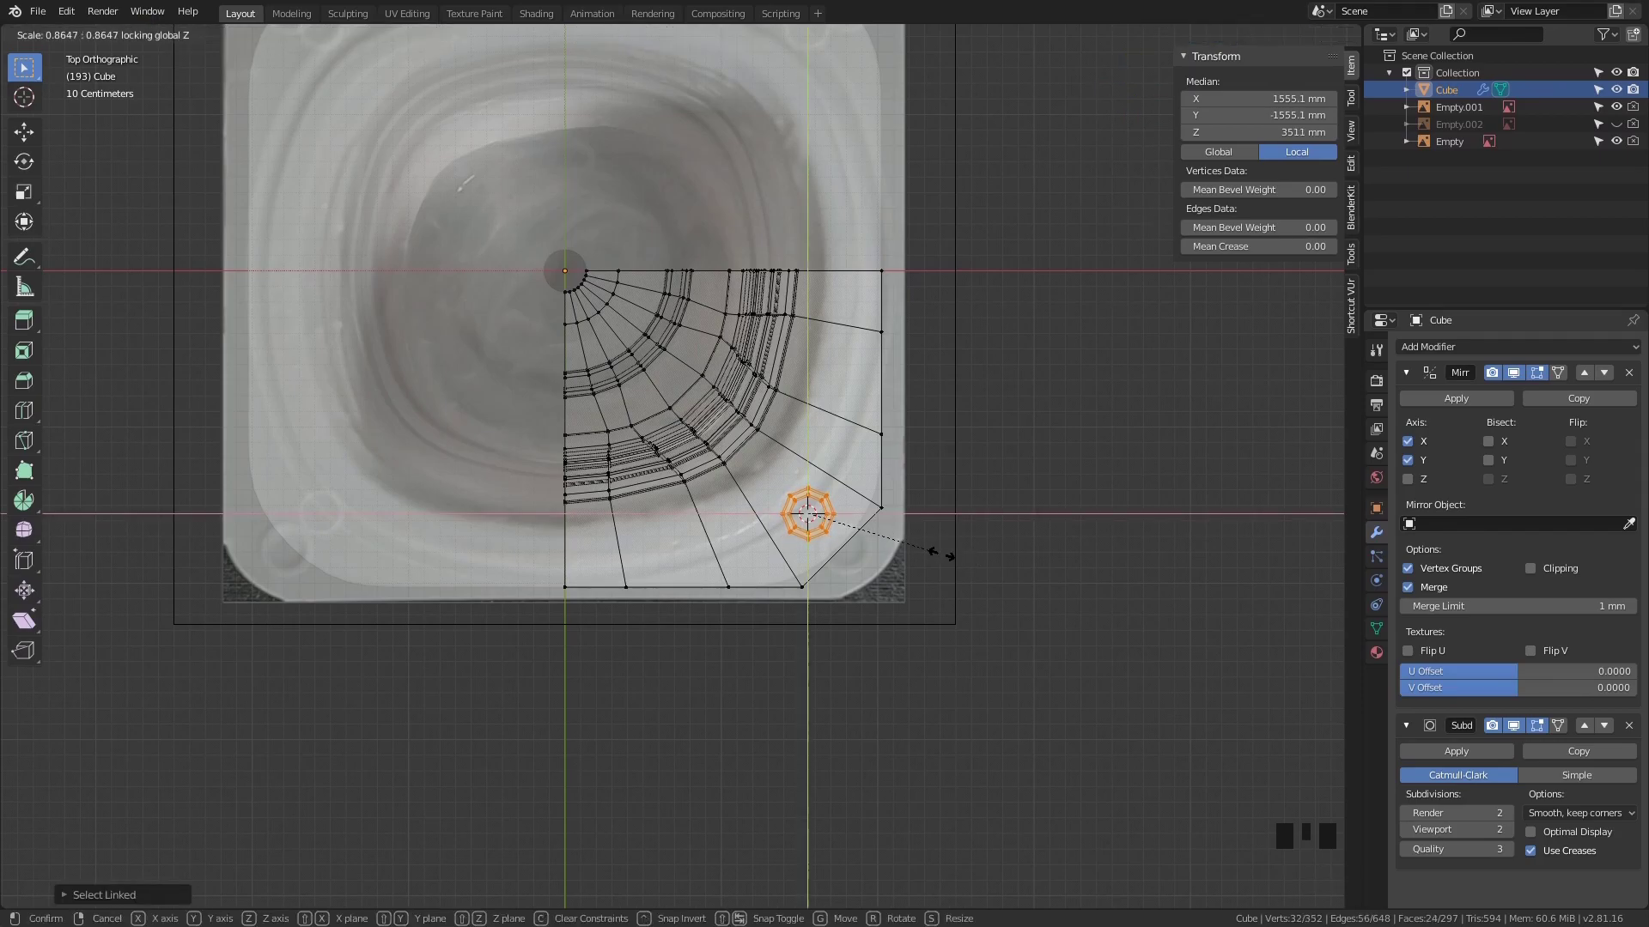
Confirm the smaller hole ring, inspect the corner dimples on the smoothed cup, and return to Edit Mode
key(Tab)
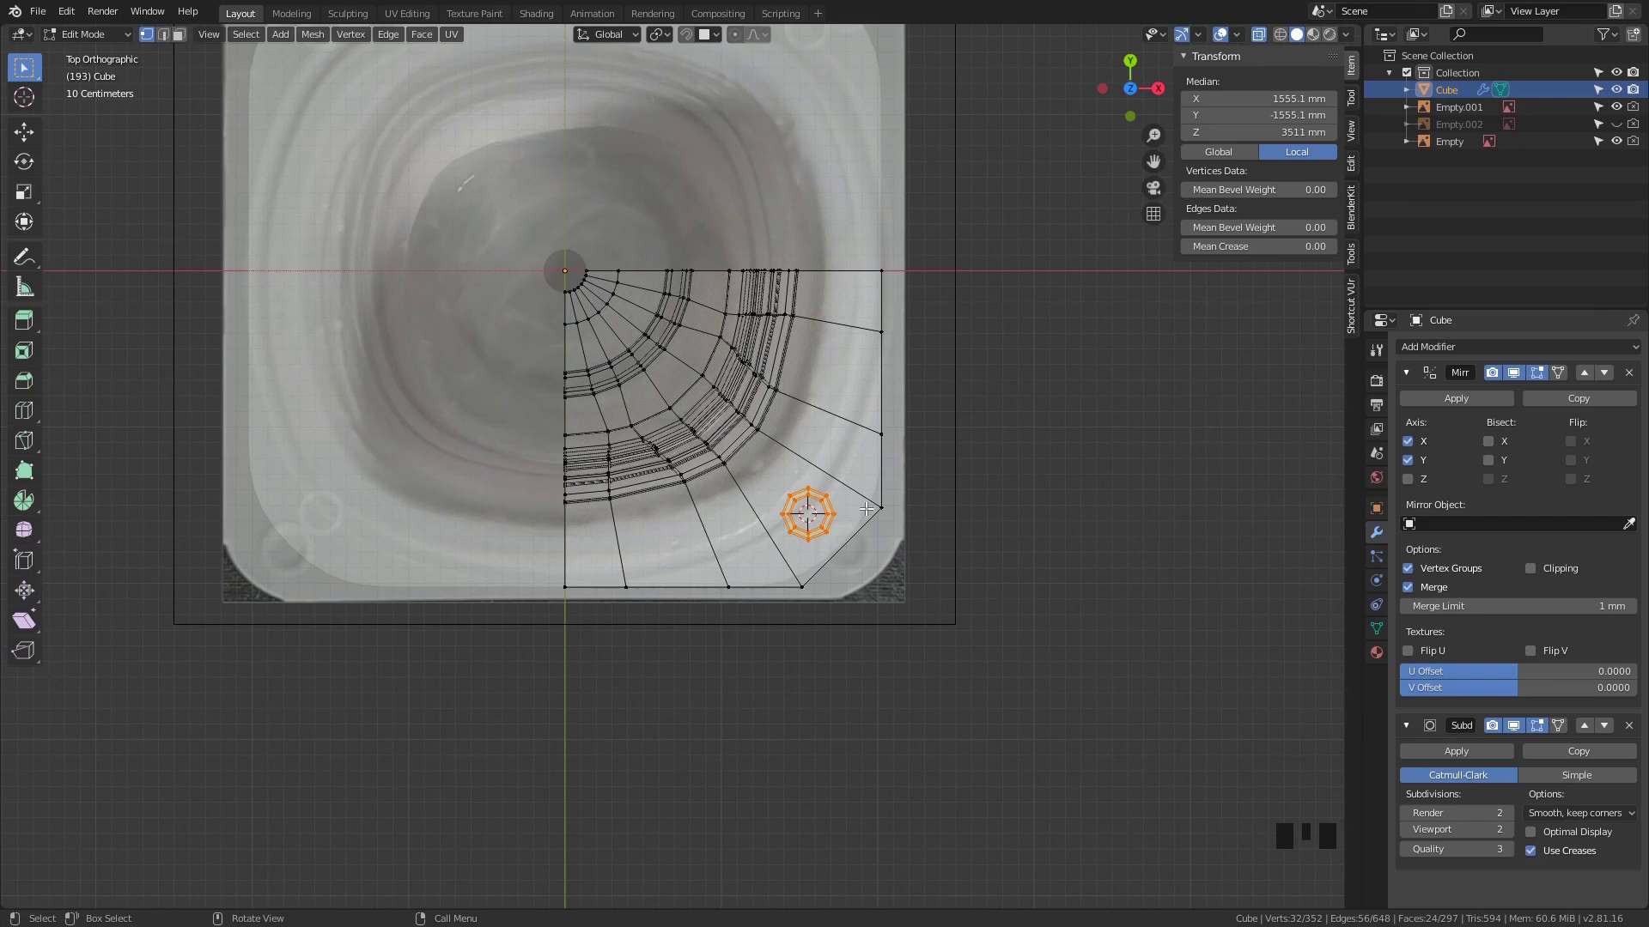
scroll(down, 3)
key(Tab)
scroll(down, 3)
drag(959, 572, 837, 547)
key(alt+z)
drag(839, 523, 825, 629)
scroll(up, 3)
drag(848, 628, 792, 556)
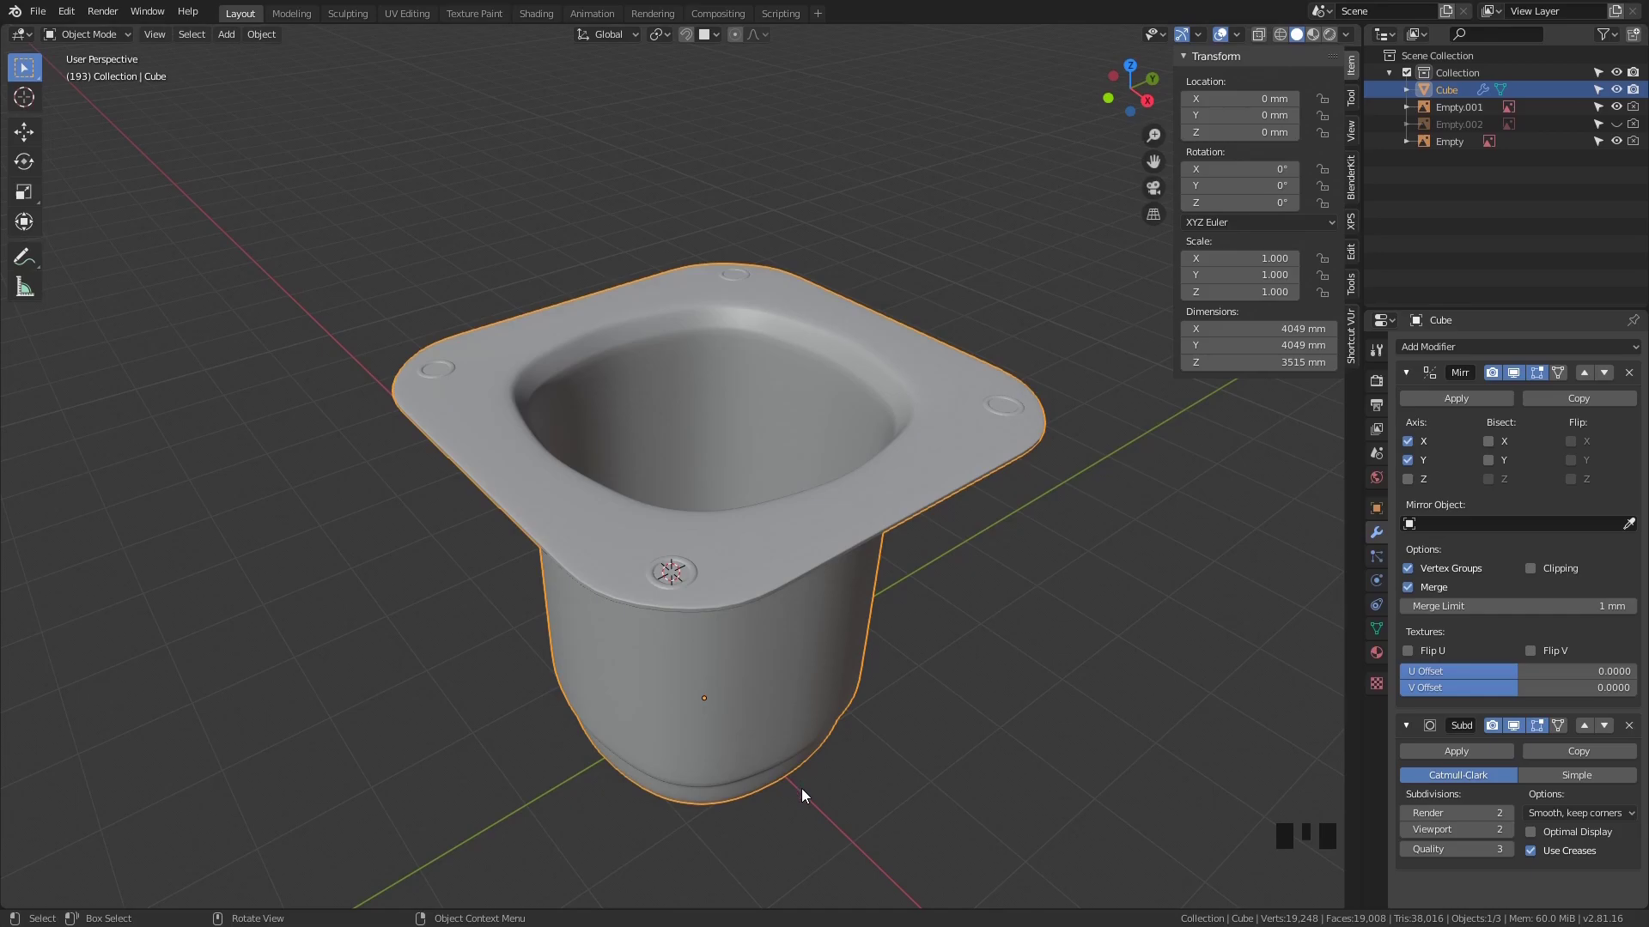
drag(813, 715, 801, 705)
key(Tab)
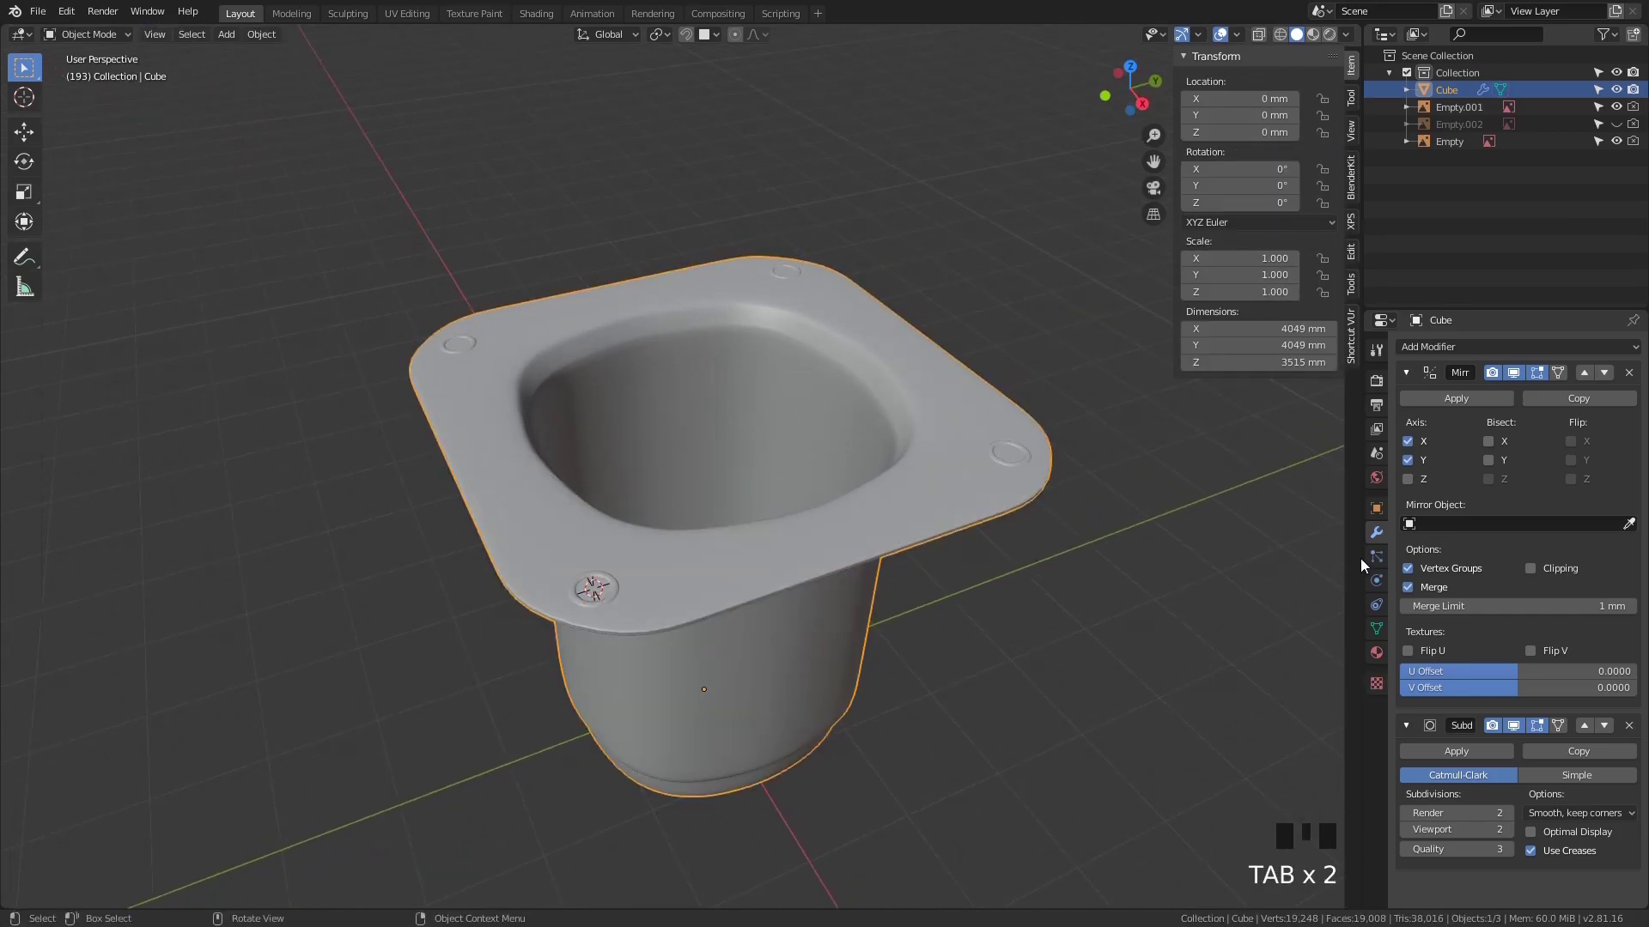
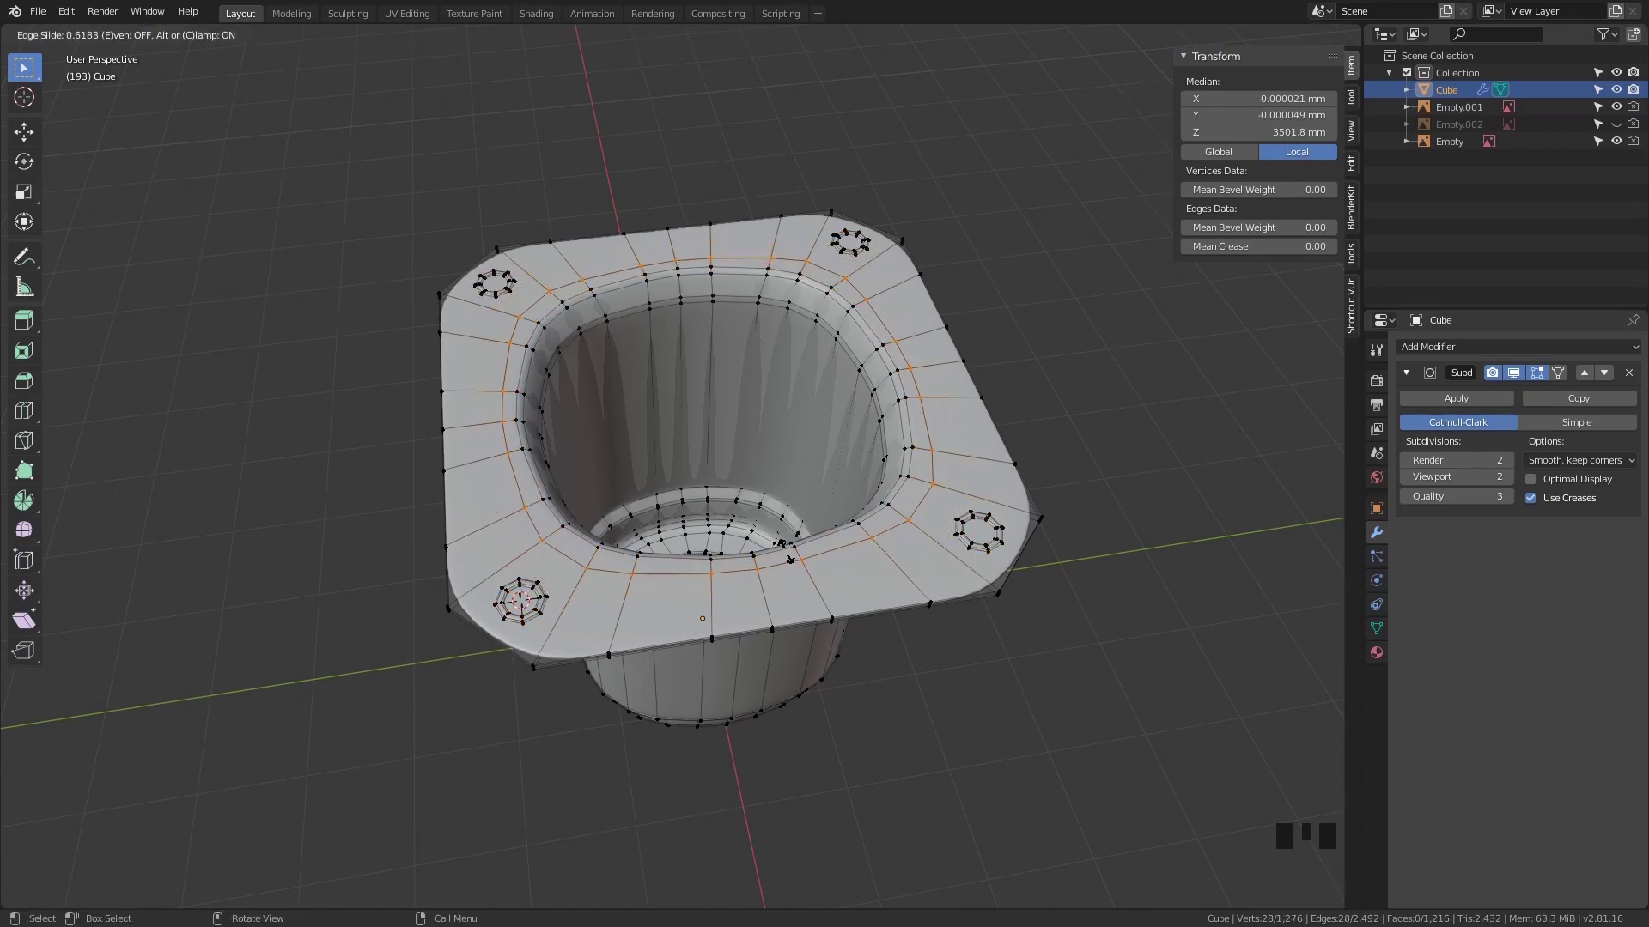
Bevel the rim opening loop, then add a second loop cut across the flange and bevel it
key(ctrl+b)
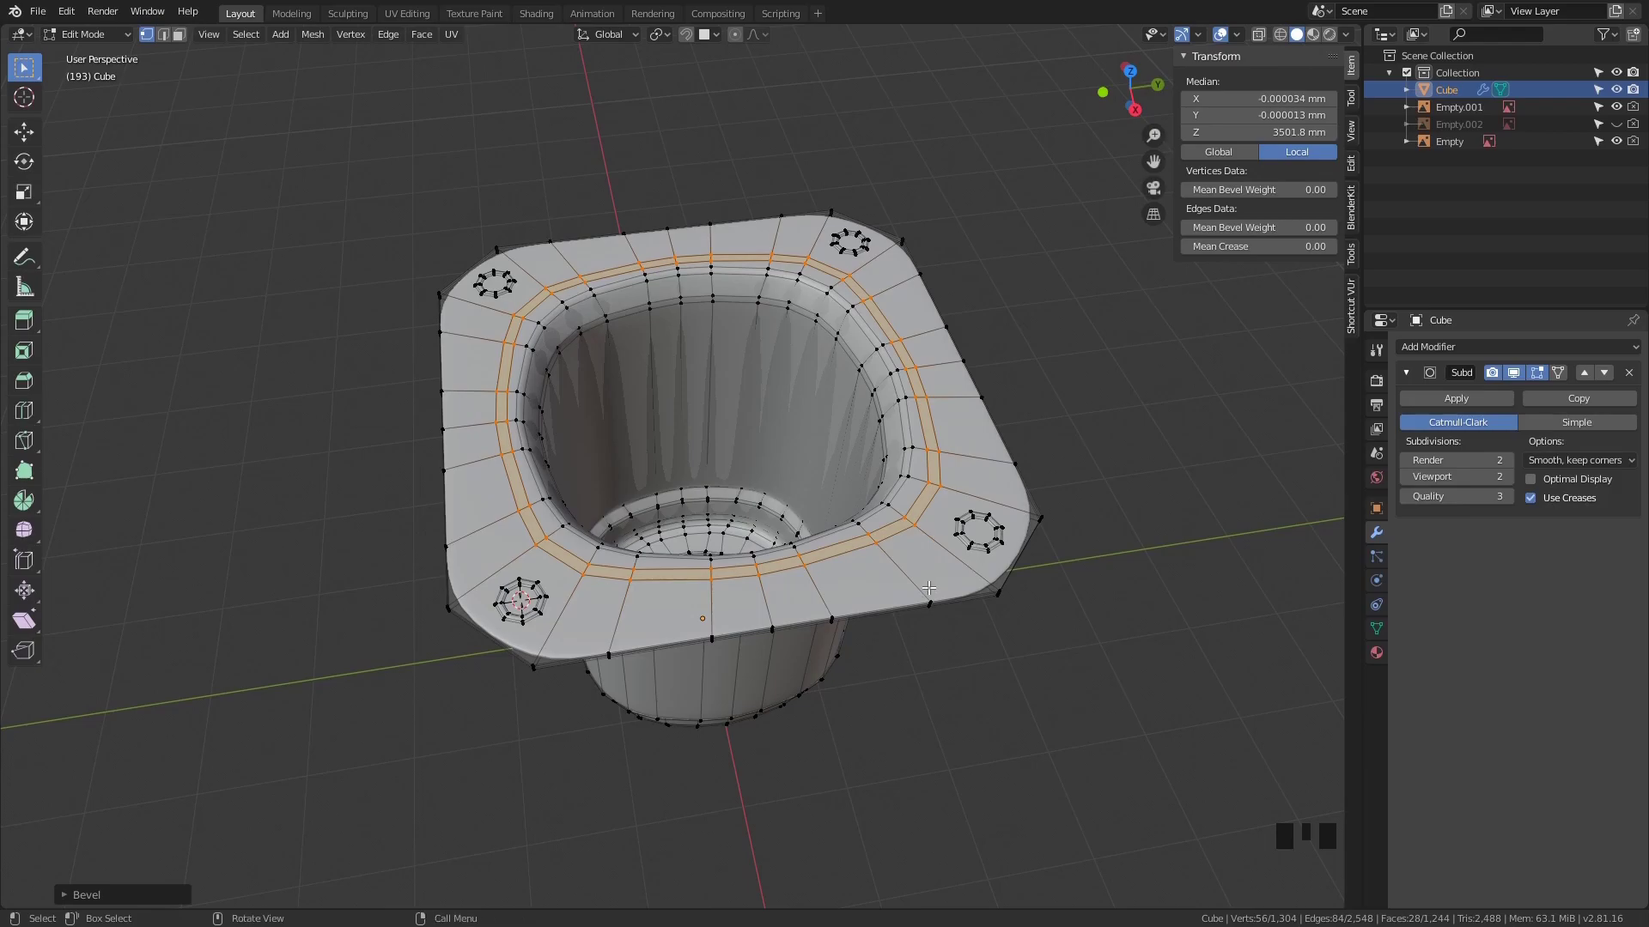
drag(958, 564, 754, 544)
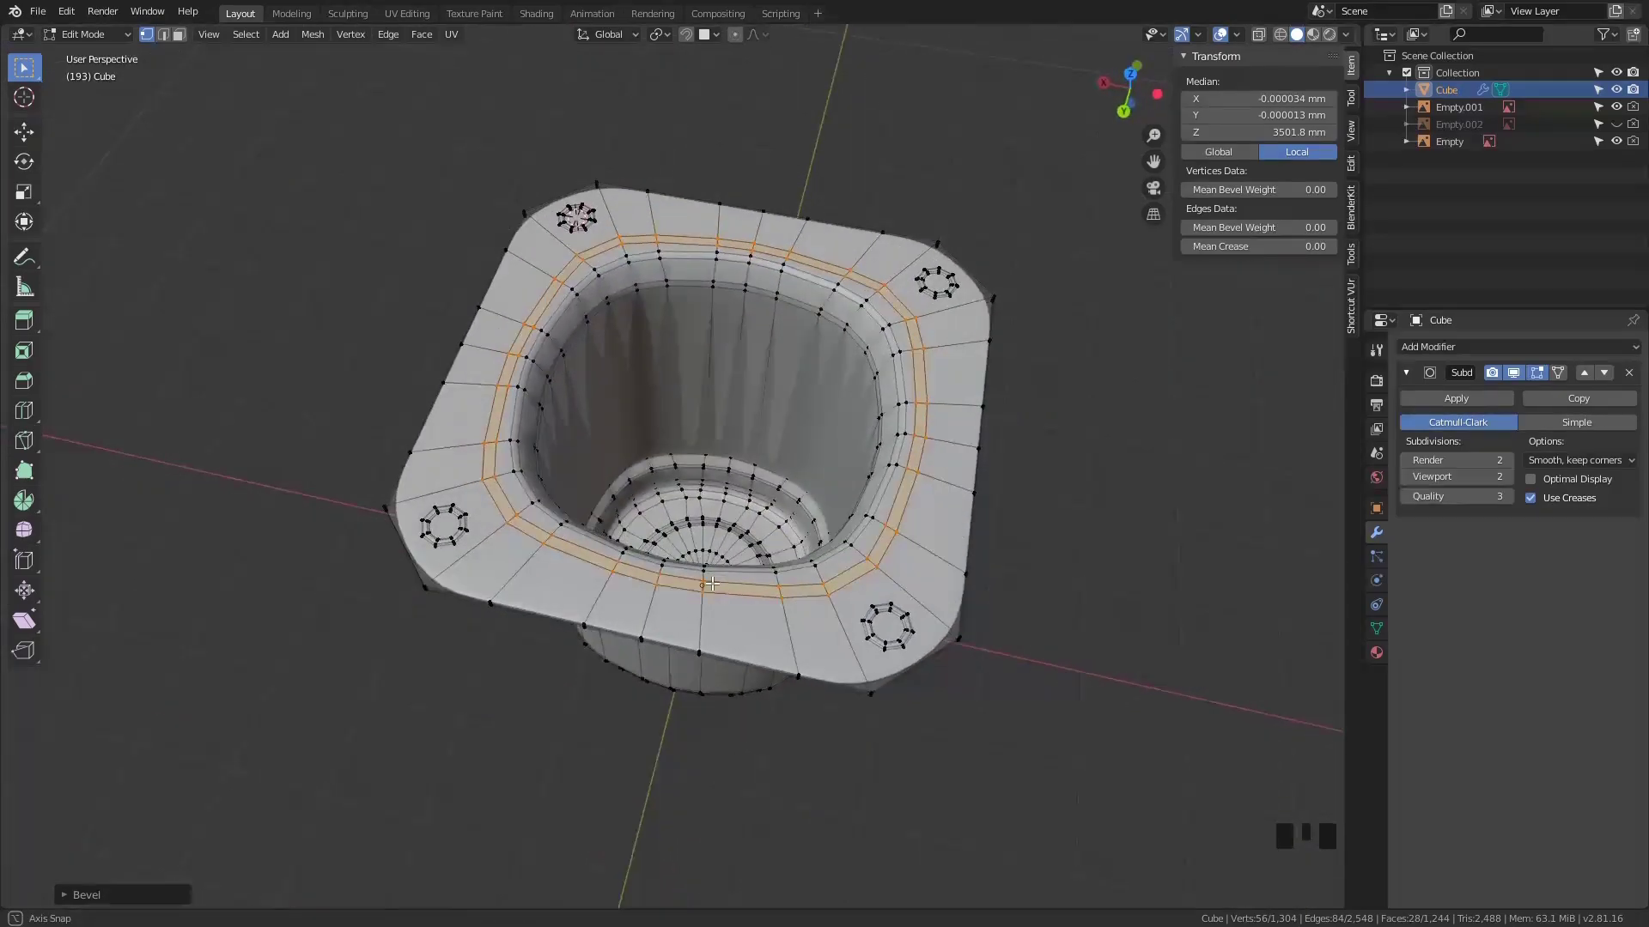
key(ctrl+z)
key(ctrl+r)
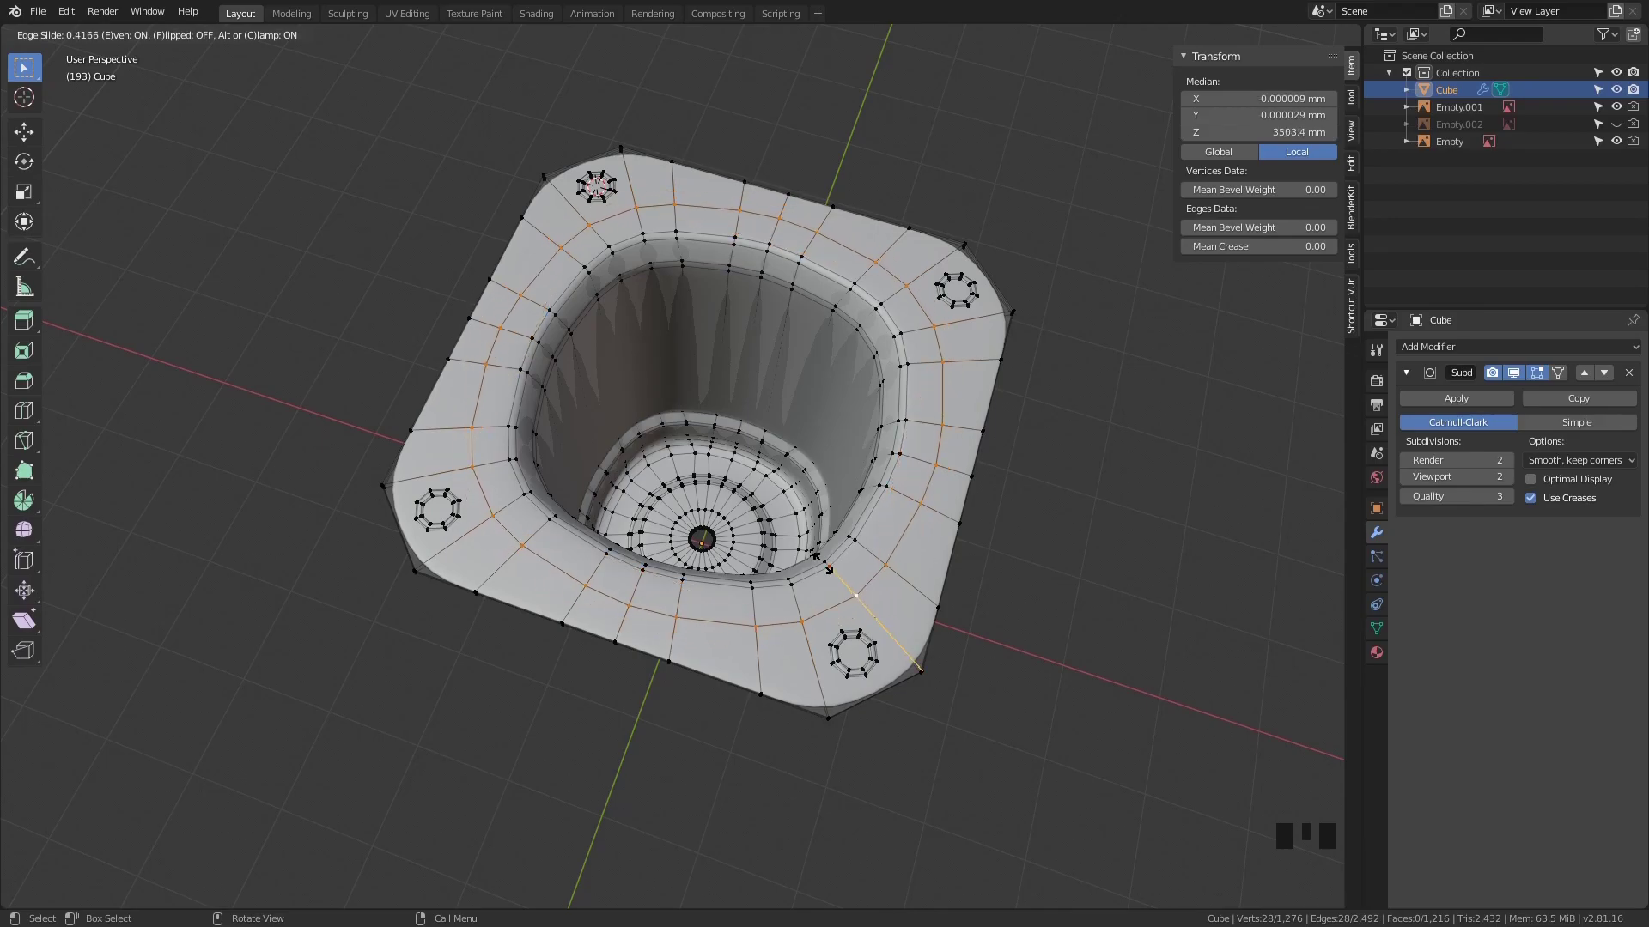
key(ctrl+r)
key(ctrl+b)
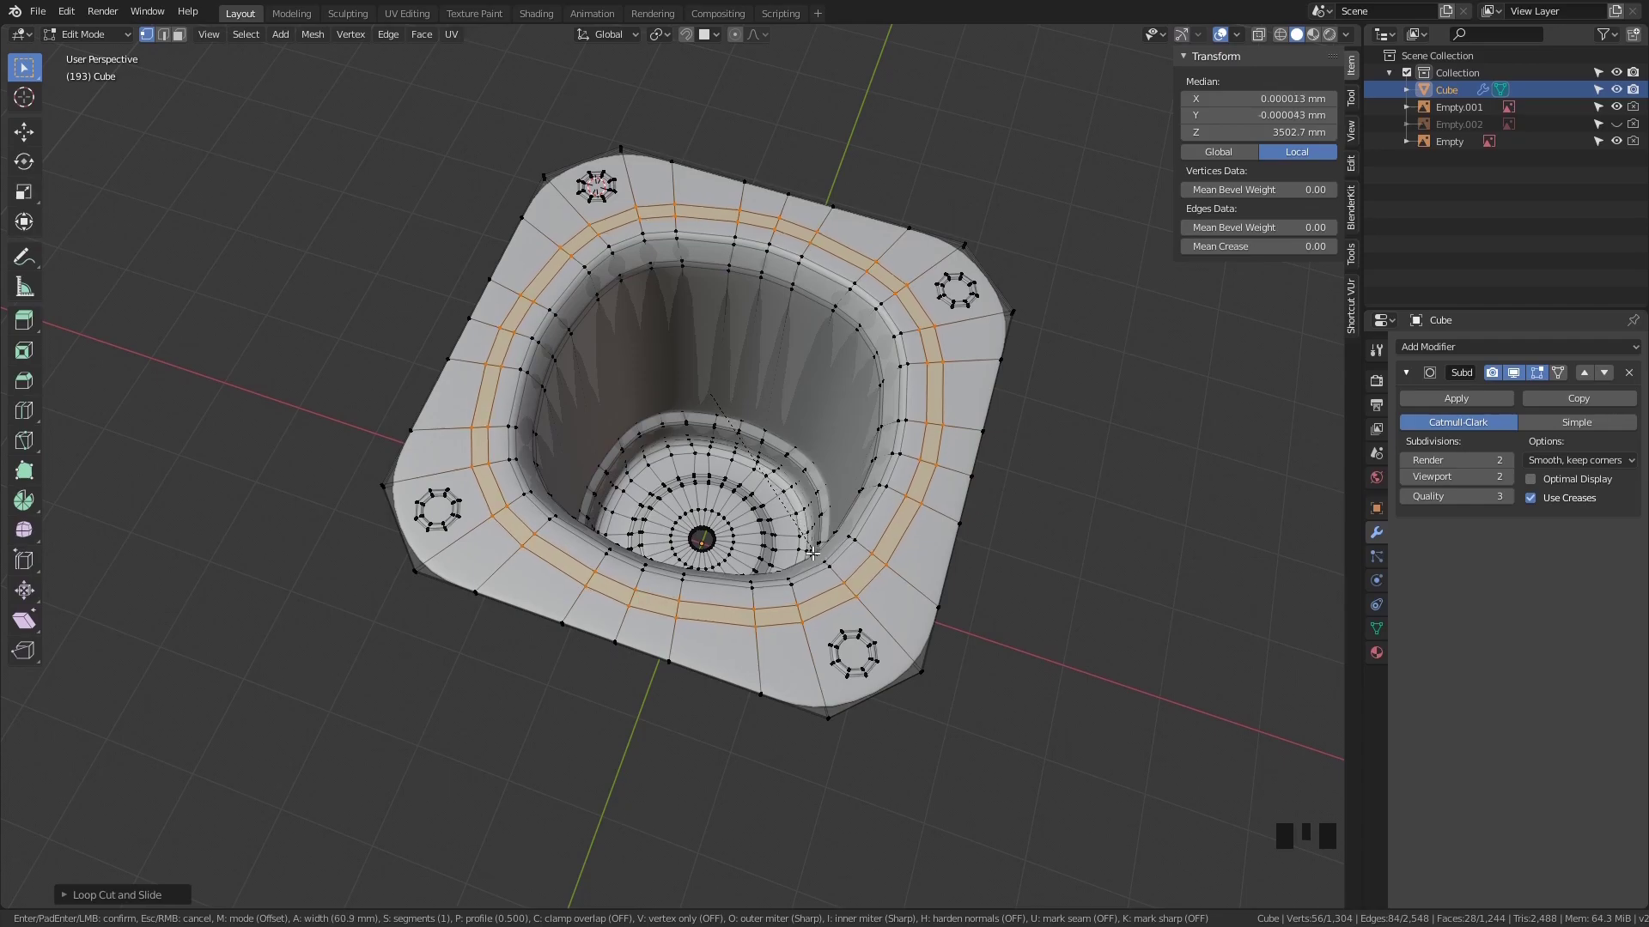
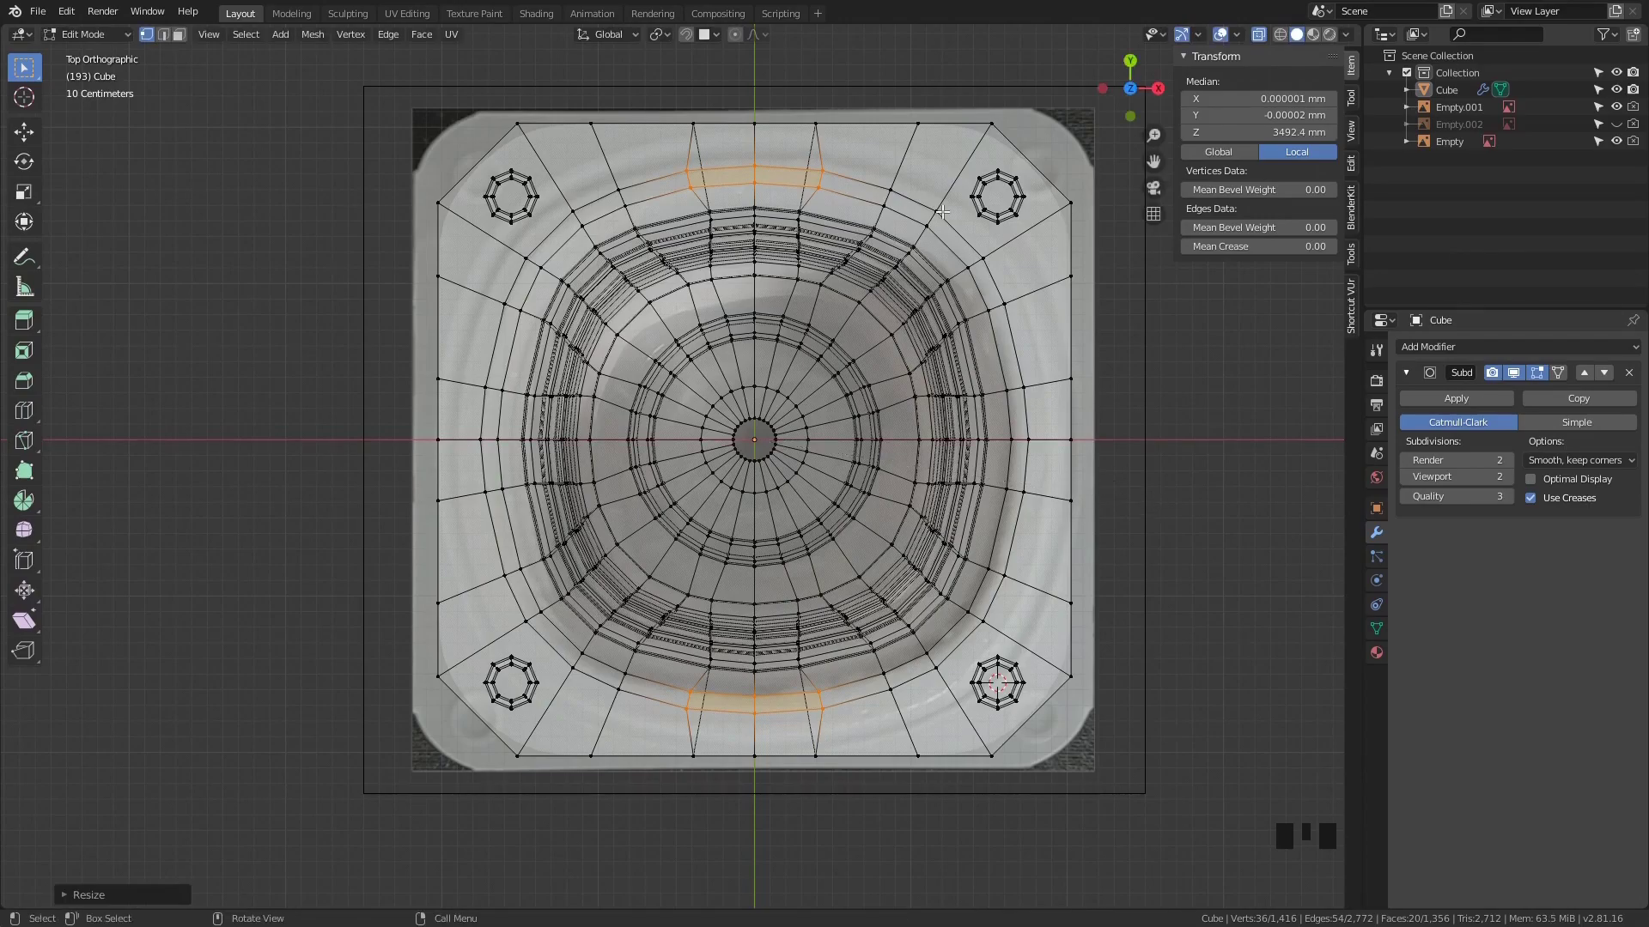
Select all flange faces before duplicating them into the lid object Cube.001
key(a)
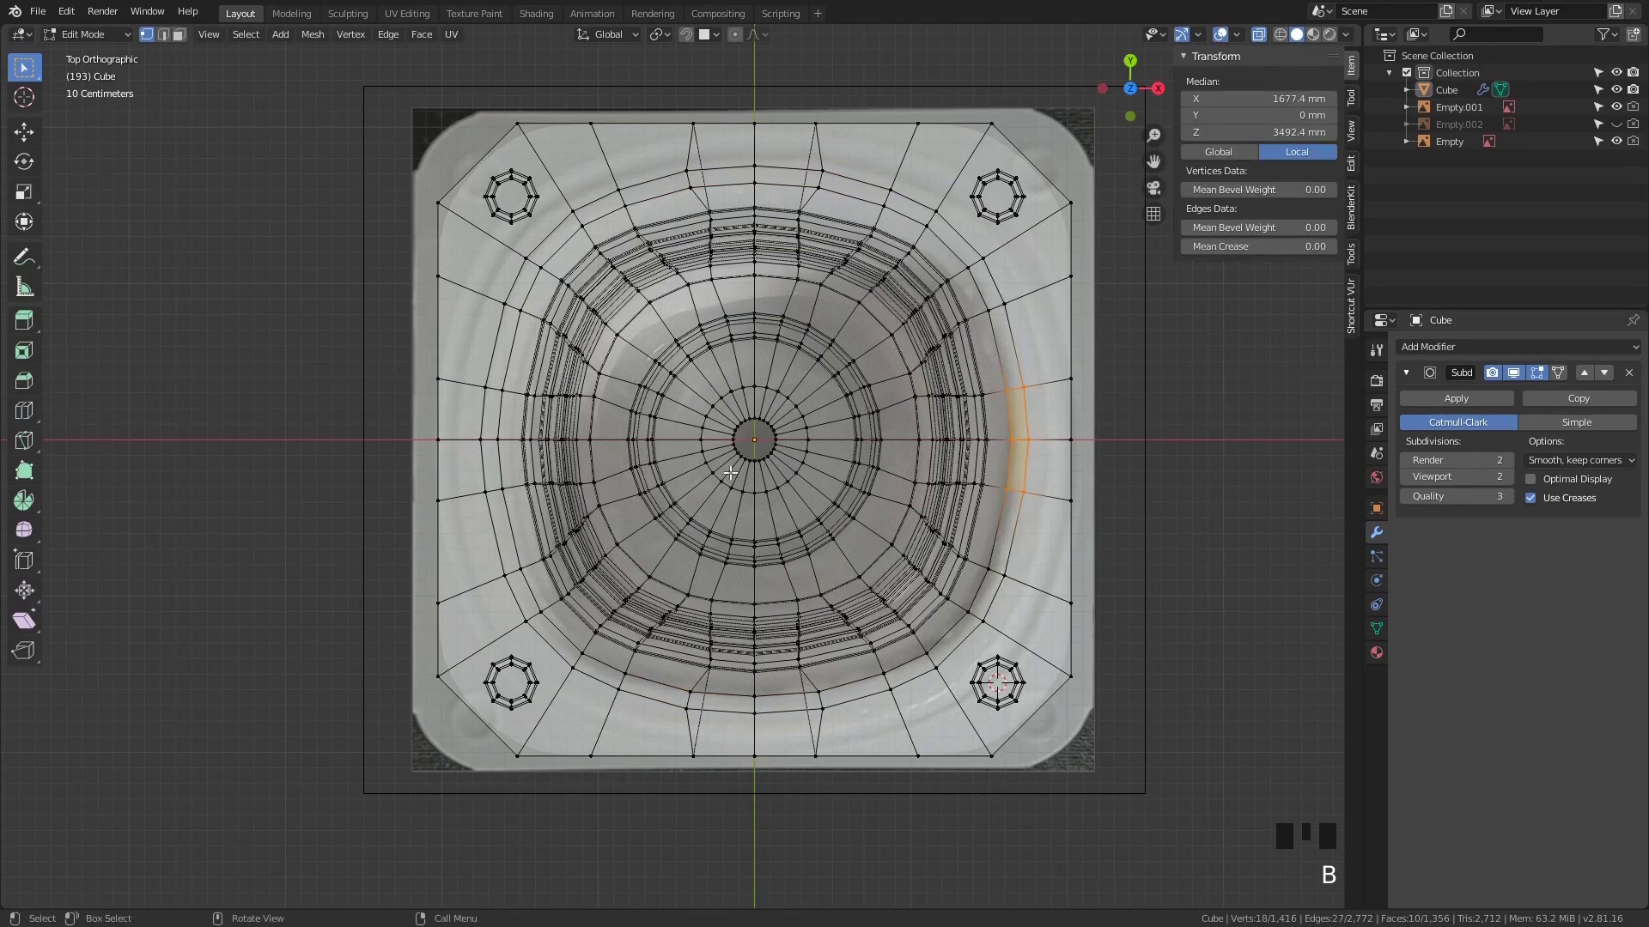
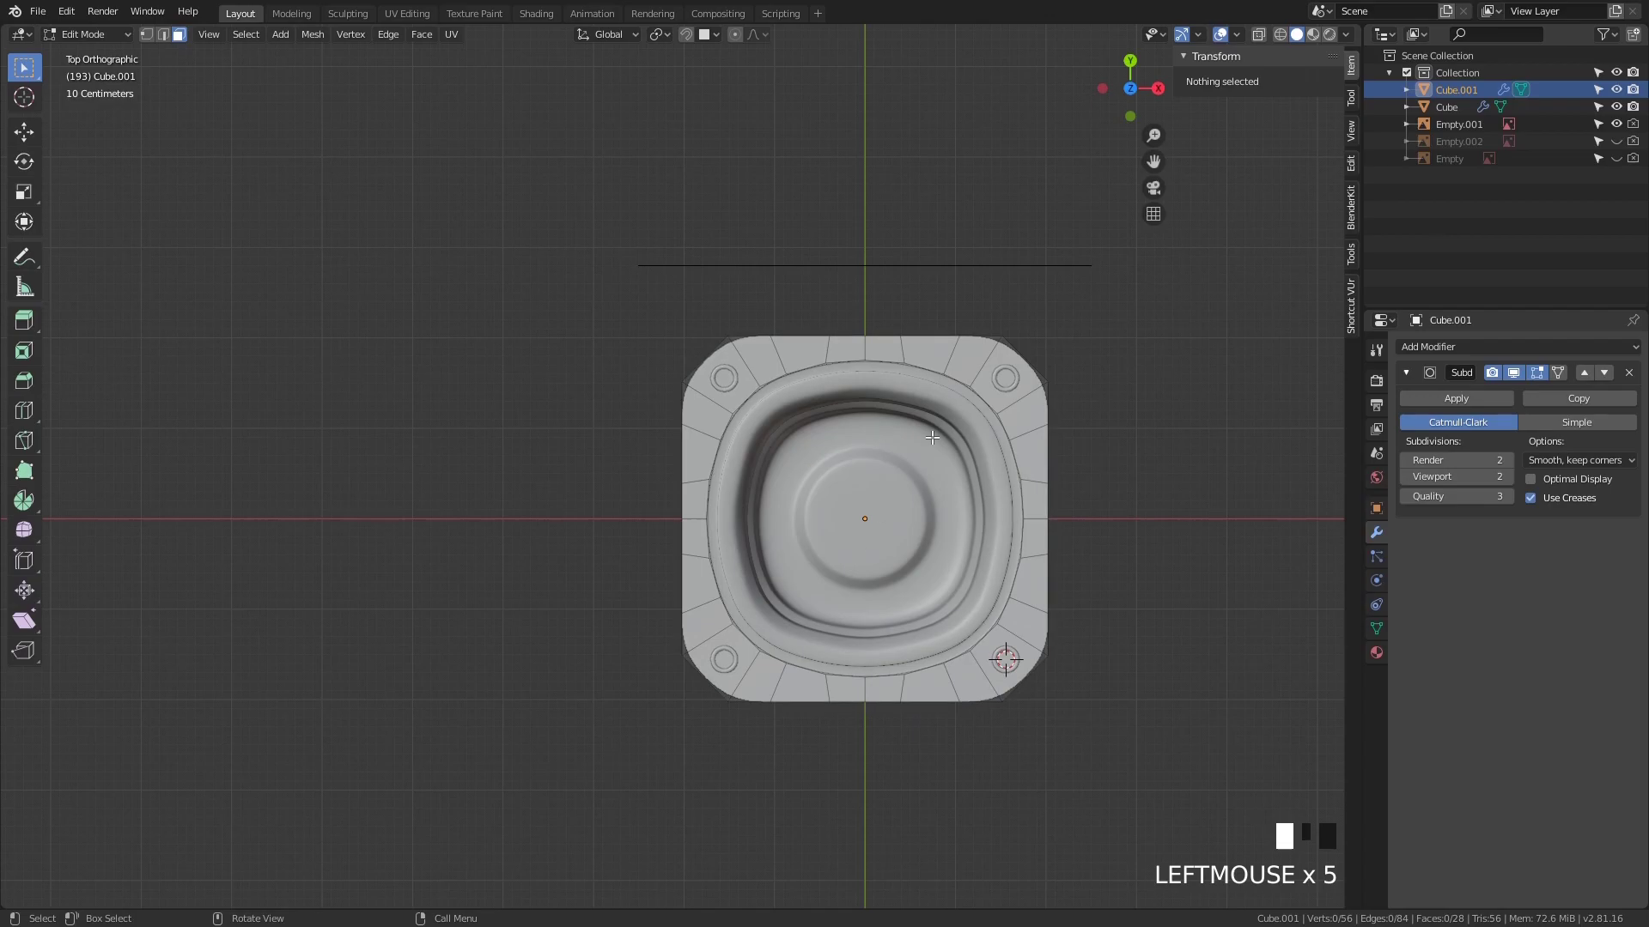
Select the lid's outer edge loop in edge mode and extrude it outward
key(2)
click(975, 387)
scroll(up, 3)
middle_click(1057, 595)
key(e)
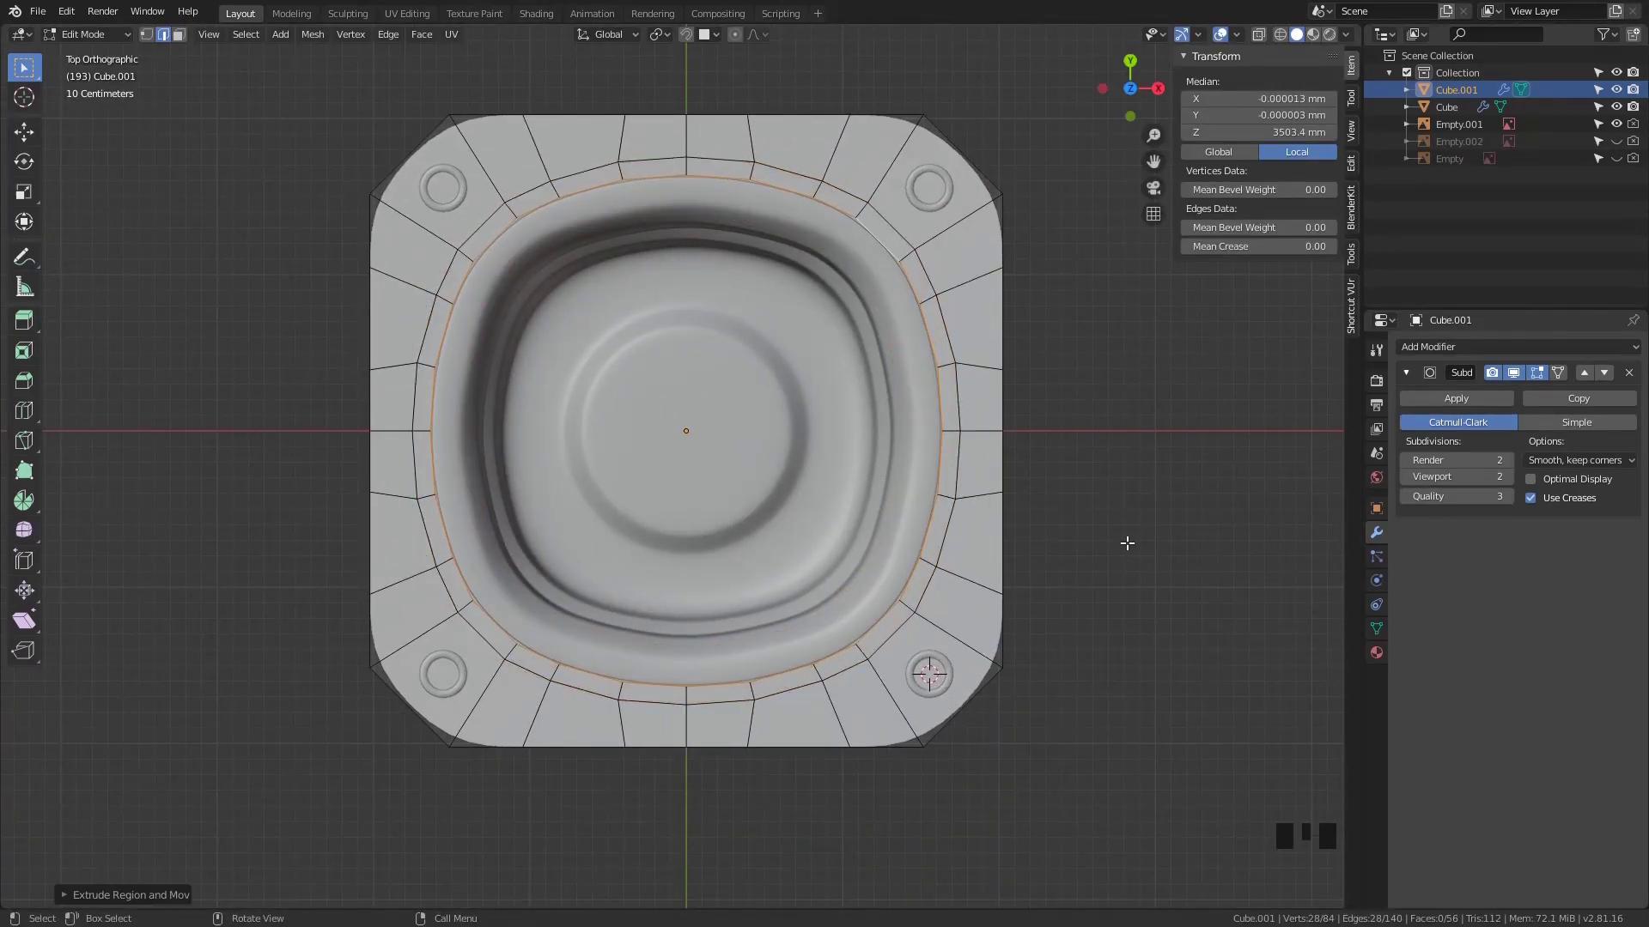
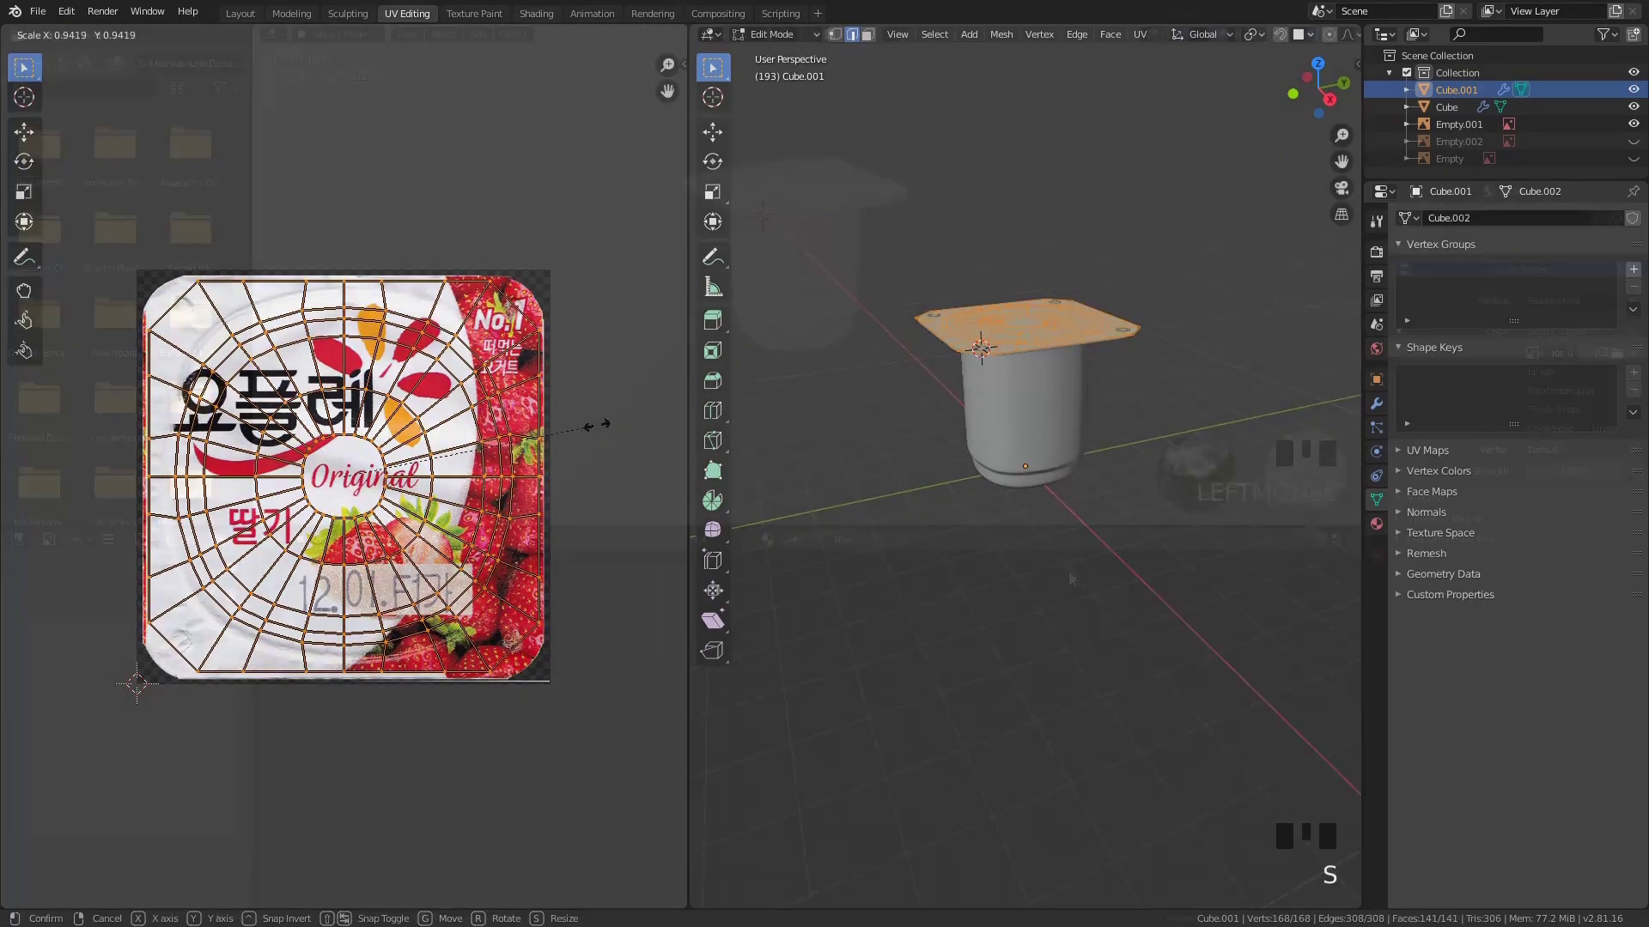
Arrange the lid's image texture and mapping nodes for the cap image in Shading
scroll(up, 3)
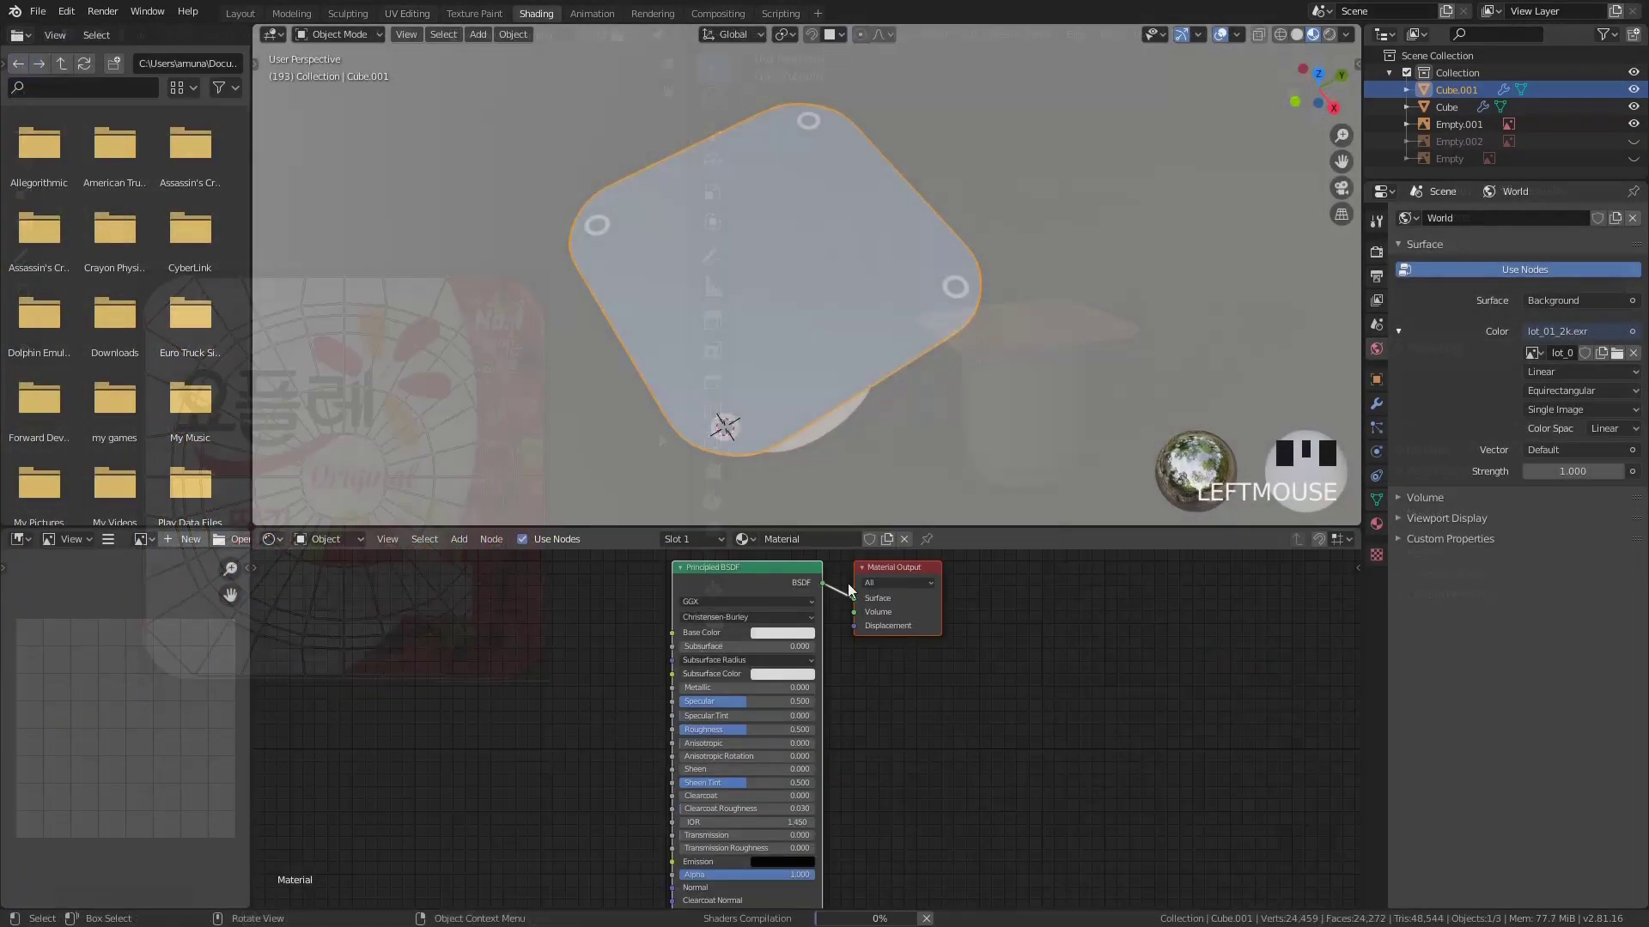
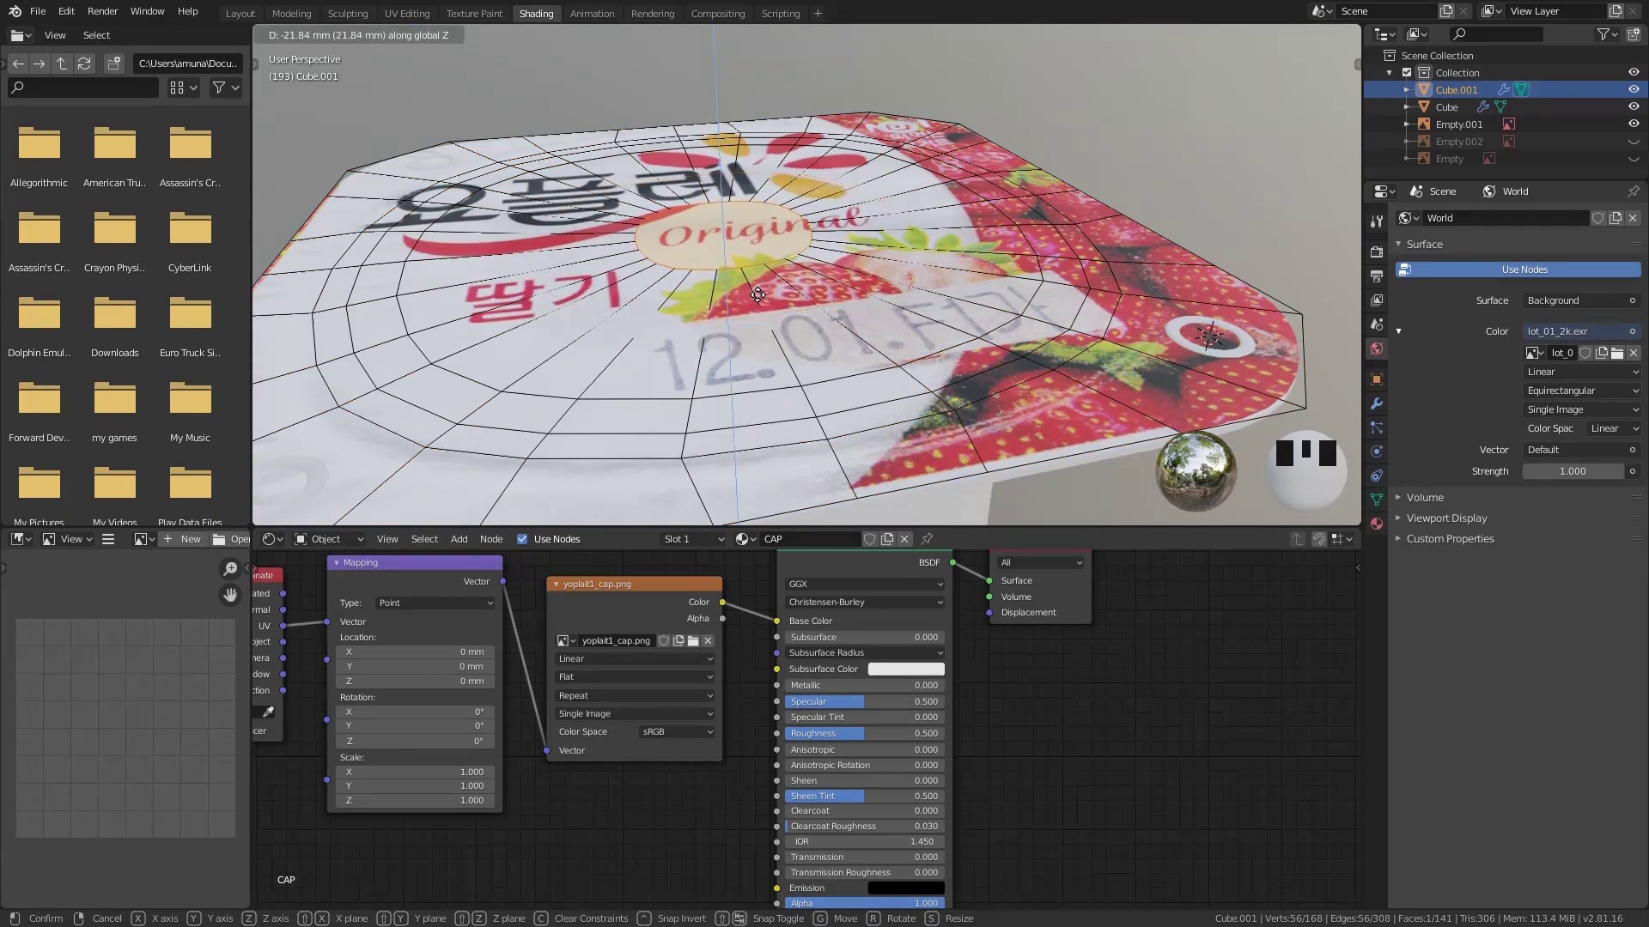
scroll(down, 3)
drag(812, 320, 924, 298)
scroll(up, 3)
key(Tab)
click(994, 358)
key(Tab)
Select the cup body for the white Plastic material and orbit to view the whole cup
scroll(up, 3)
drag(759, 417, 762, 341)
scroll(down, 3)
key(Tab)
click(782, 370)
scroll(up, 3)
drag(891, 400, 848, 523)
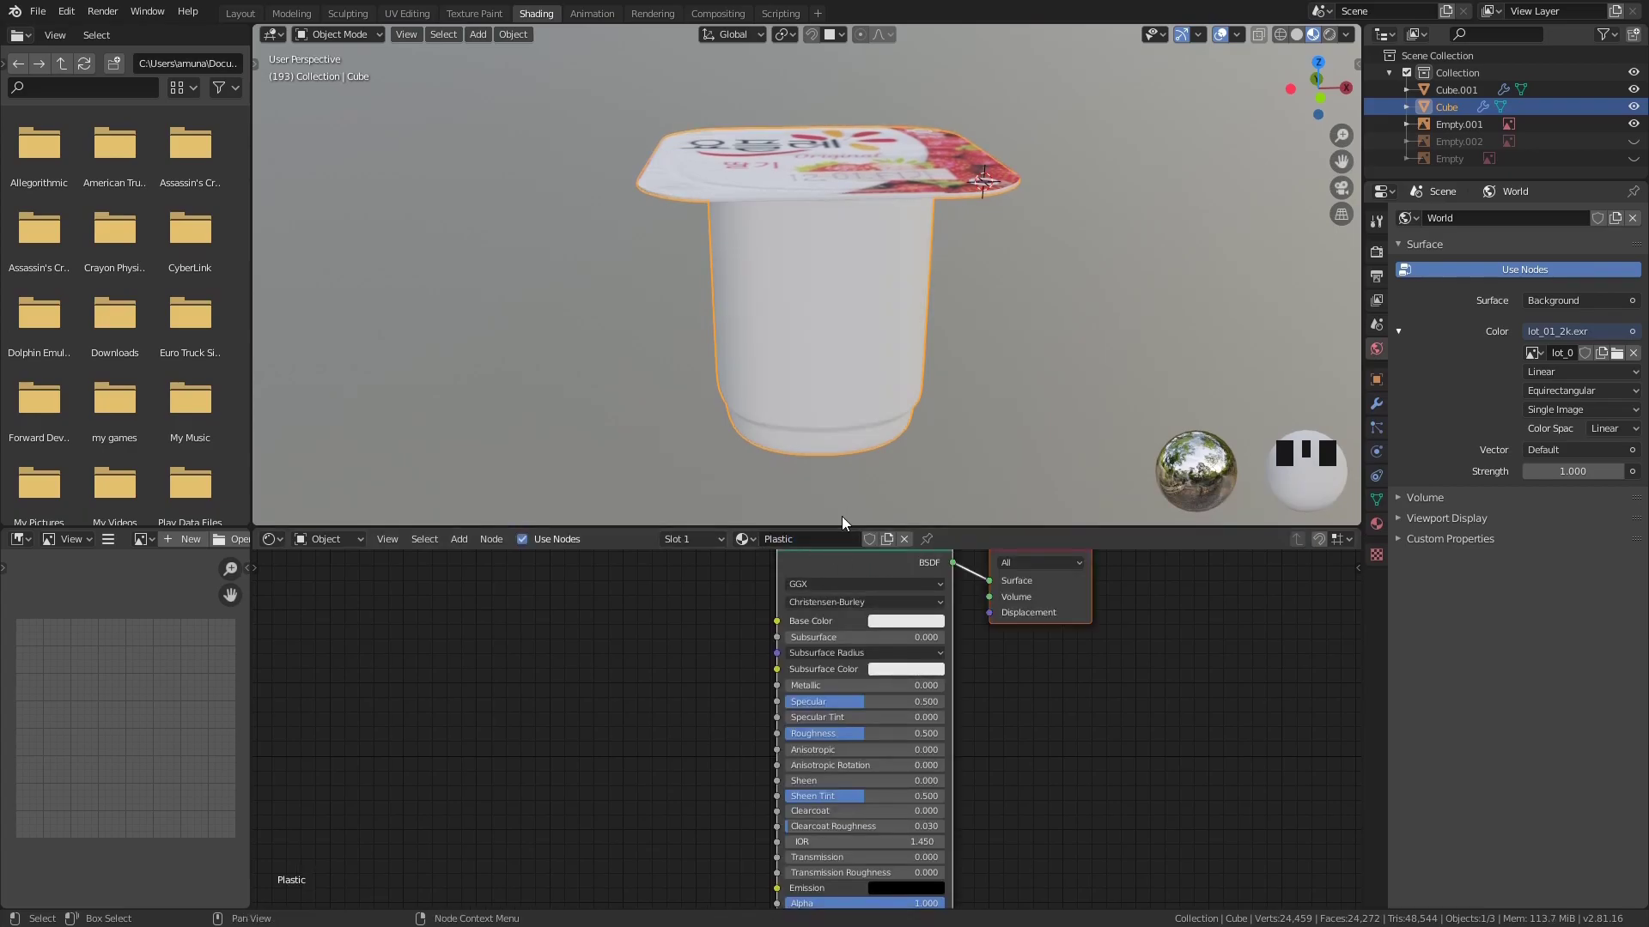
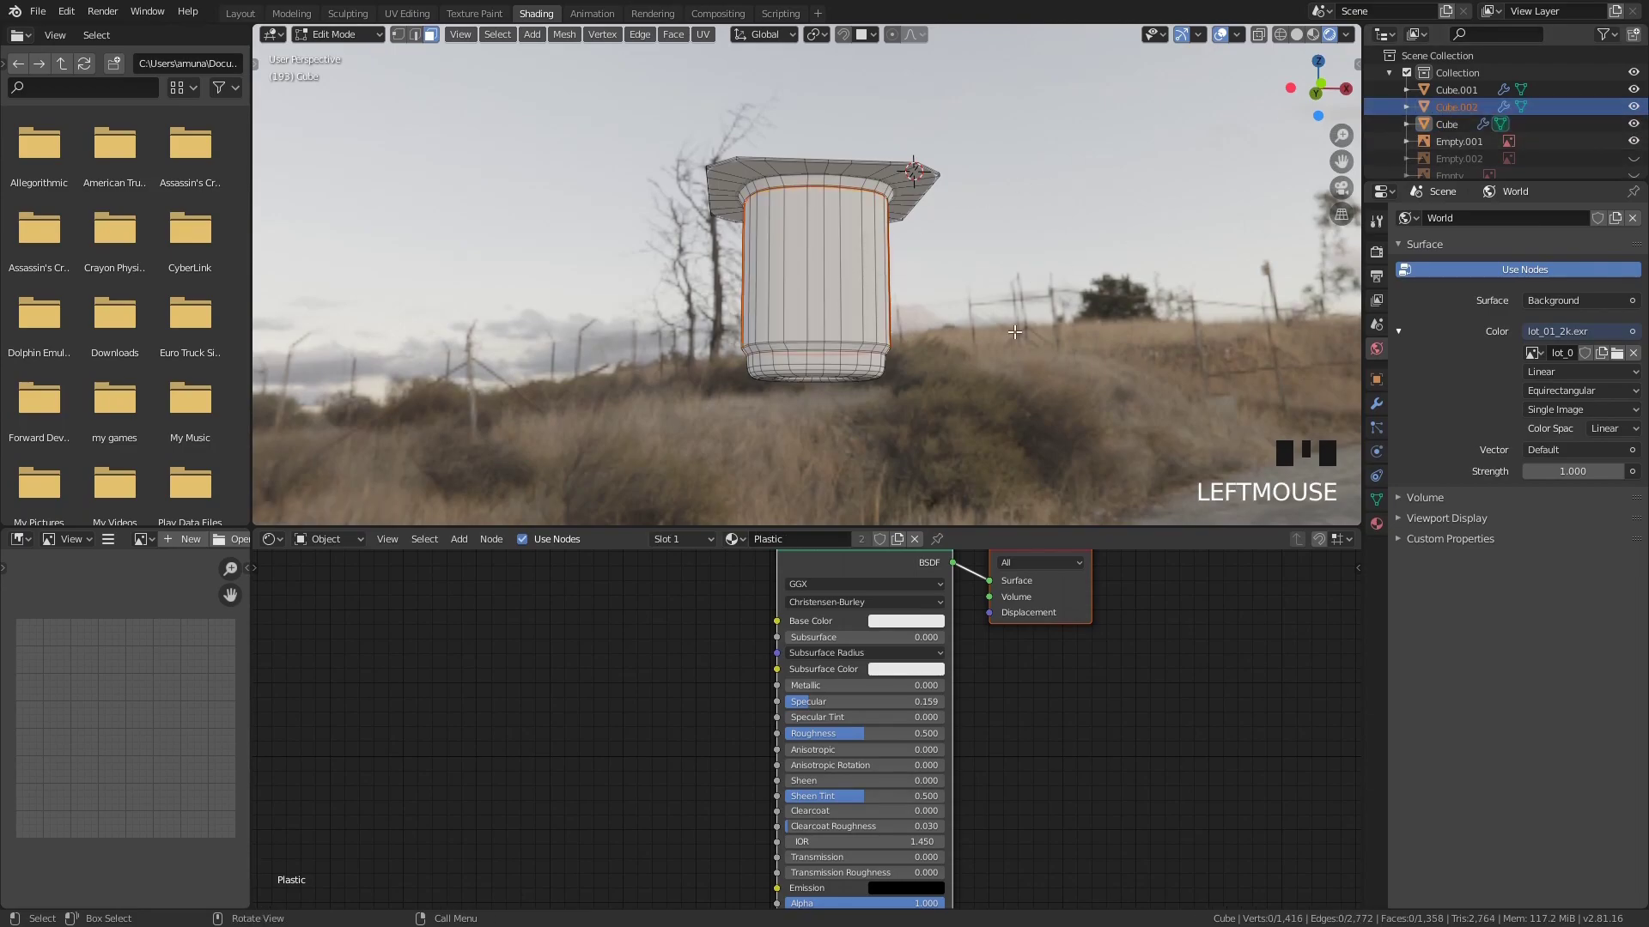
Leave edit mode and rename the separated band object to label in the Outliner
key(Tab)
click(1471, 107)
key(g)
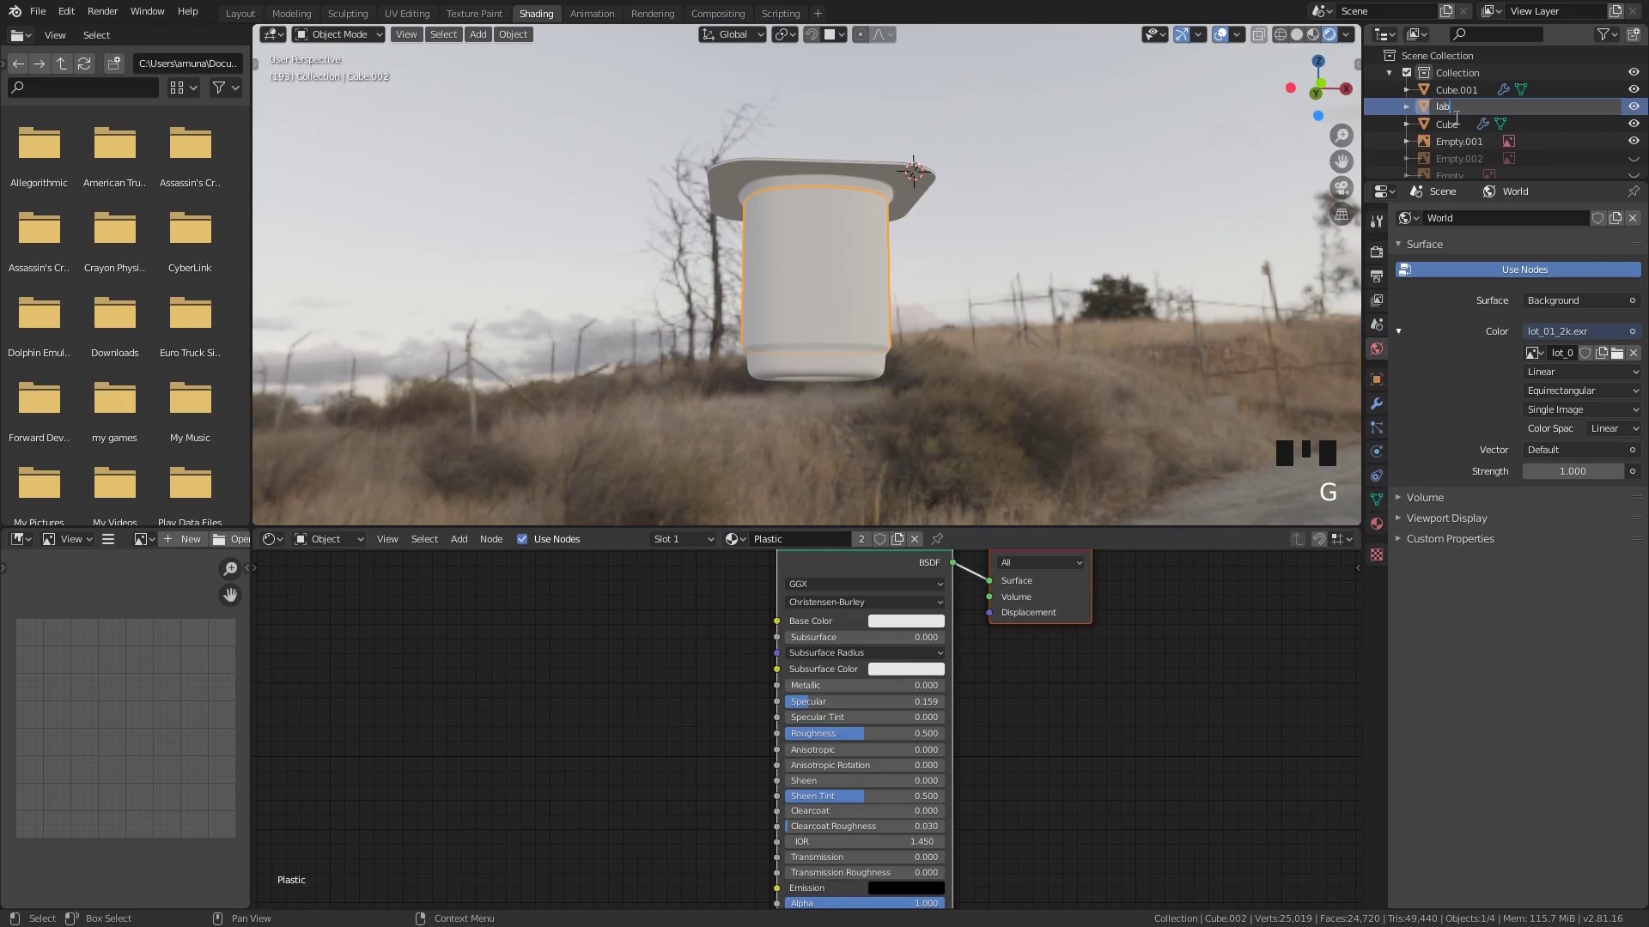
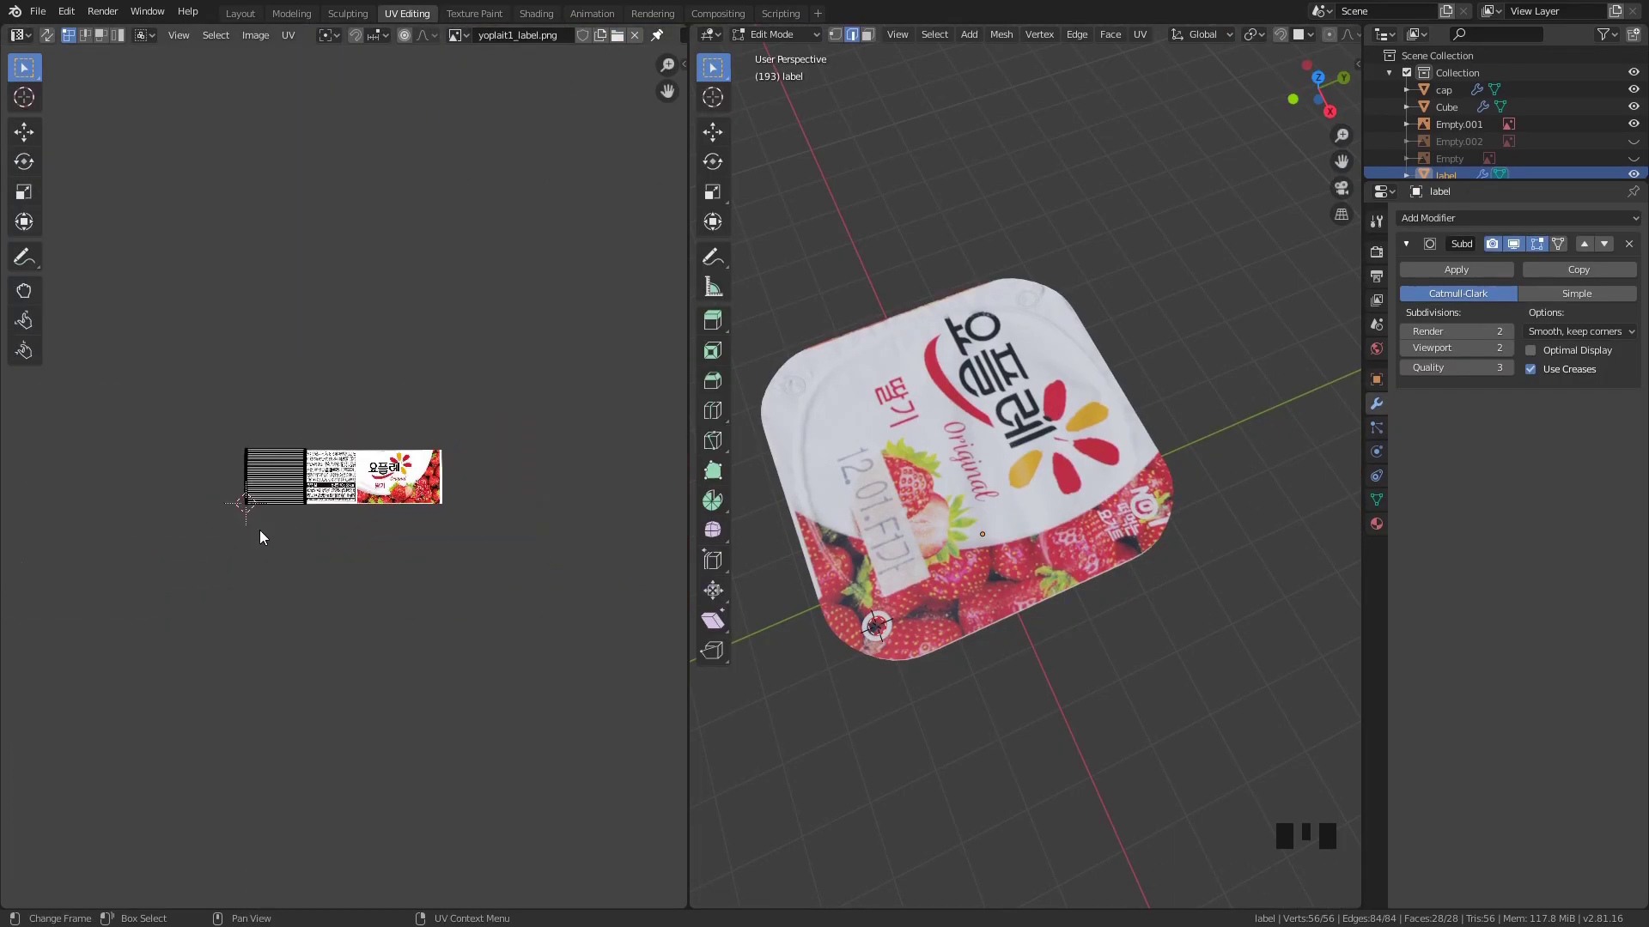
Select the label's UV strip and stretch it horizontally across the label image
click(735, 628)
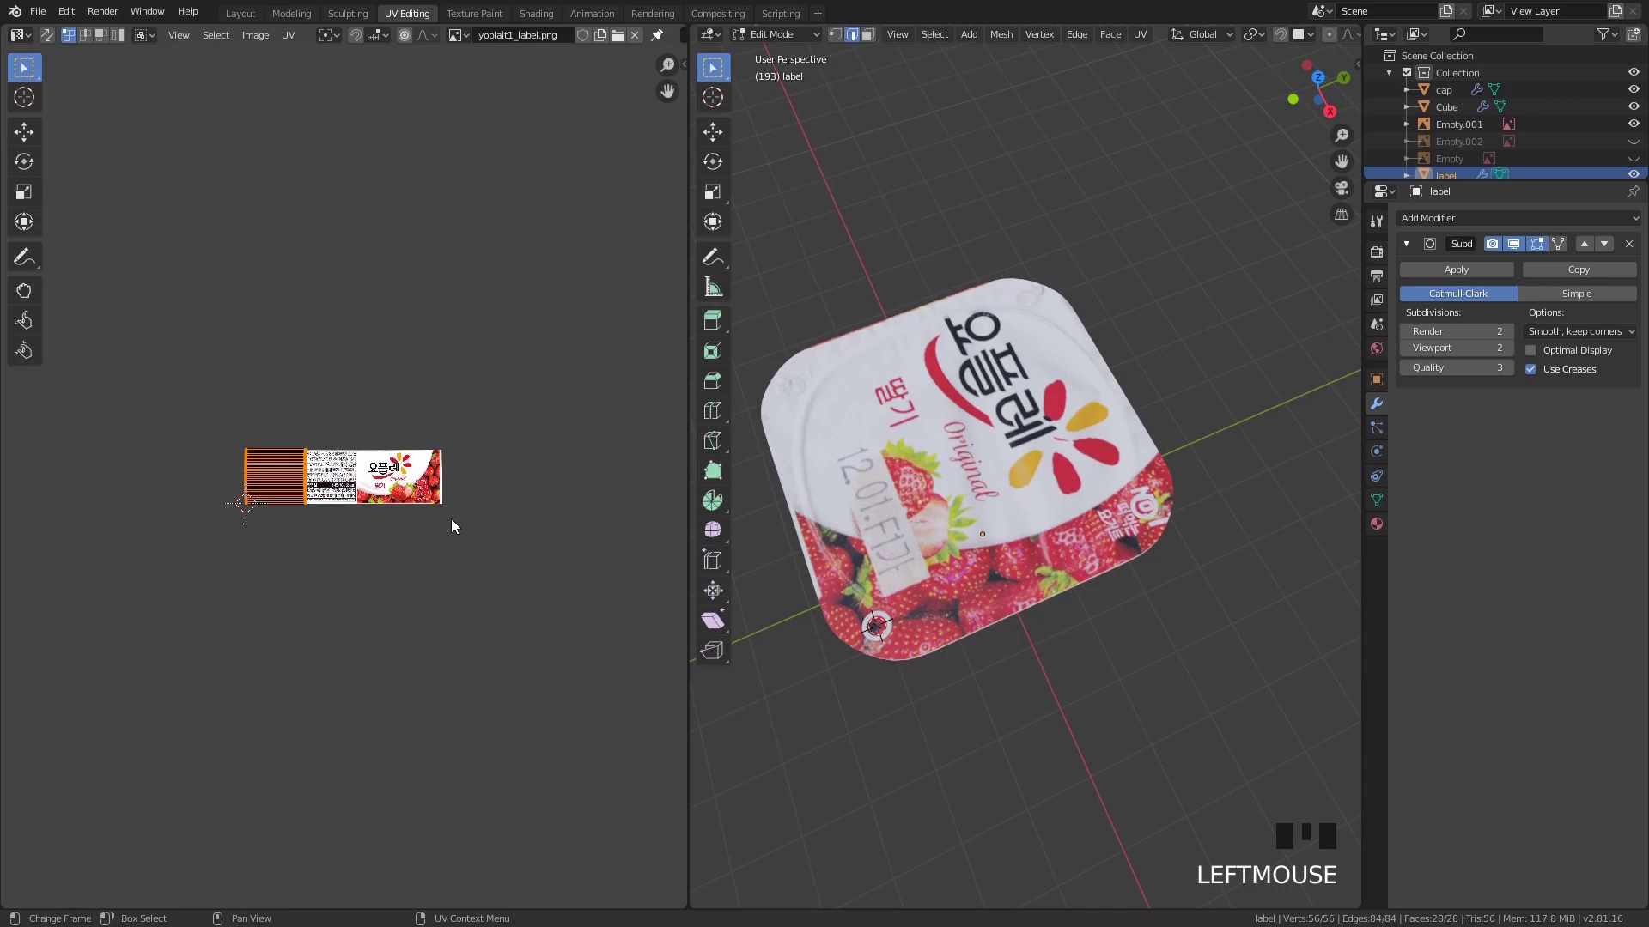
key(r)
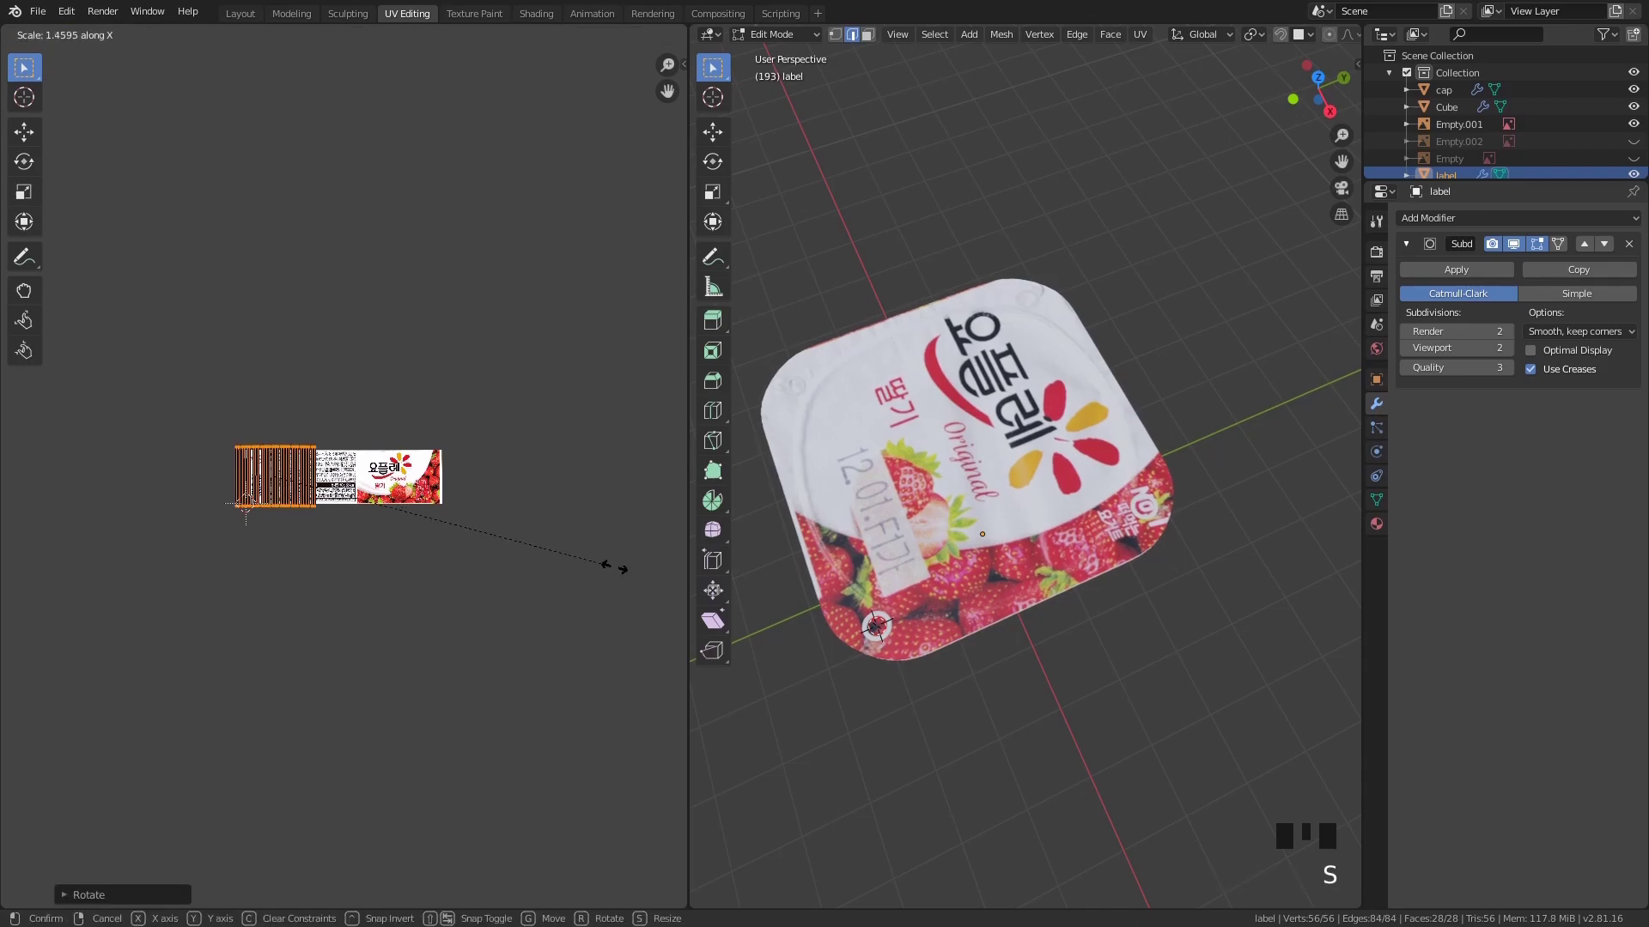
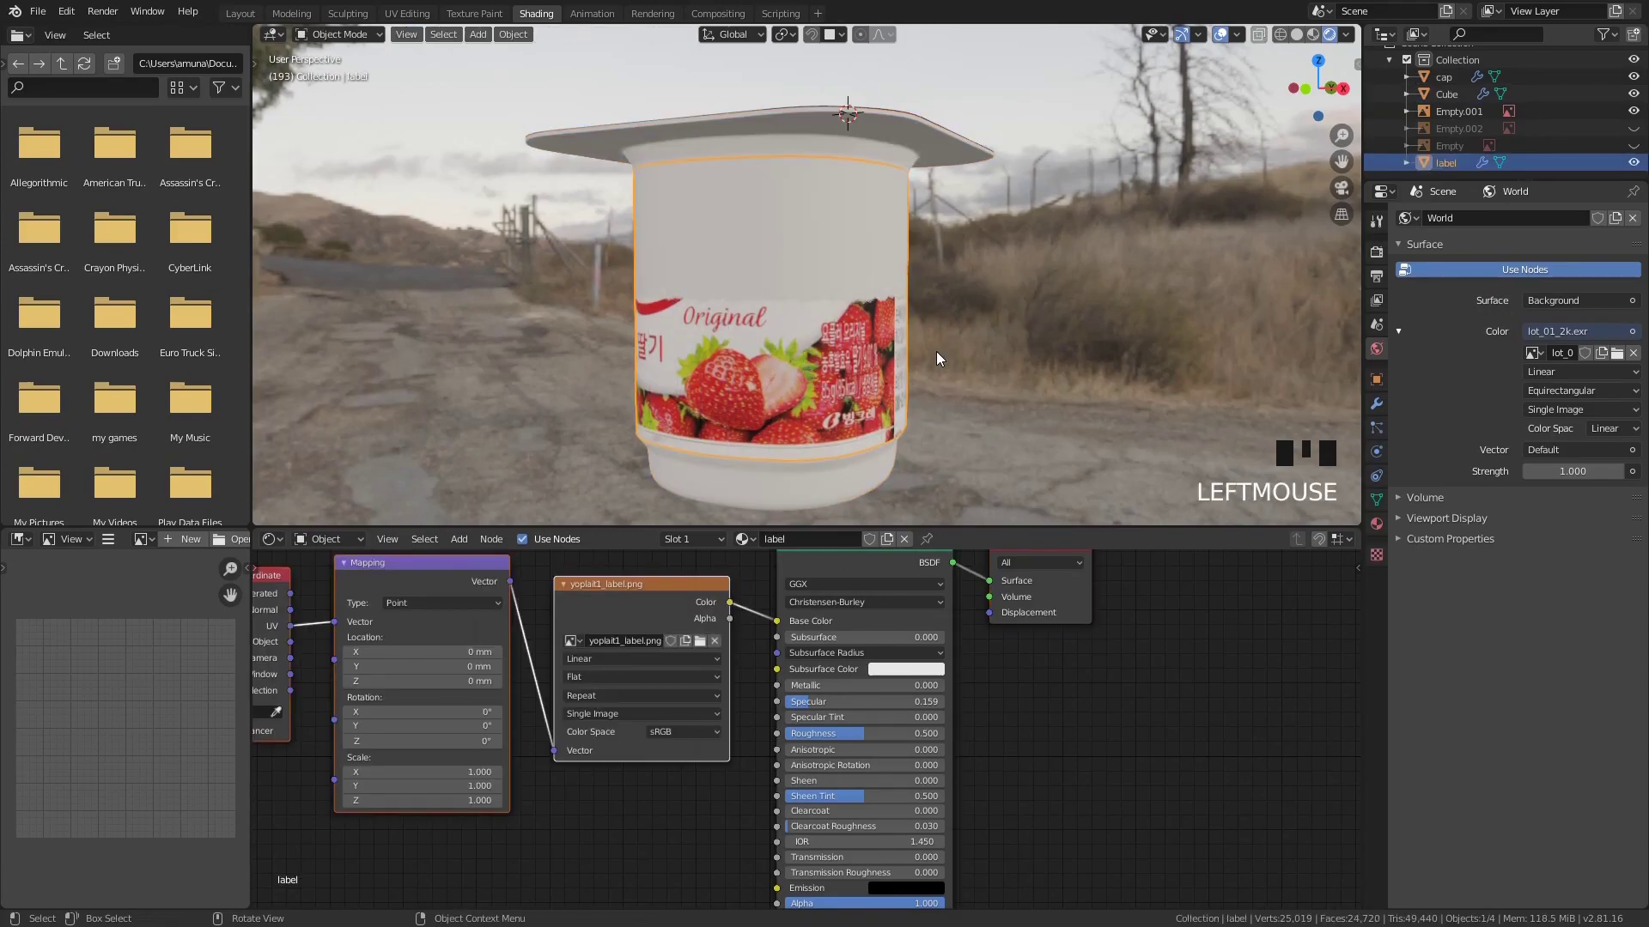
Scale the label band up by 1.01 so it sits just outside the cup wall
key(s)
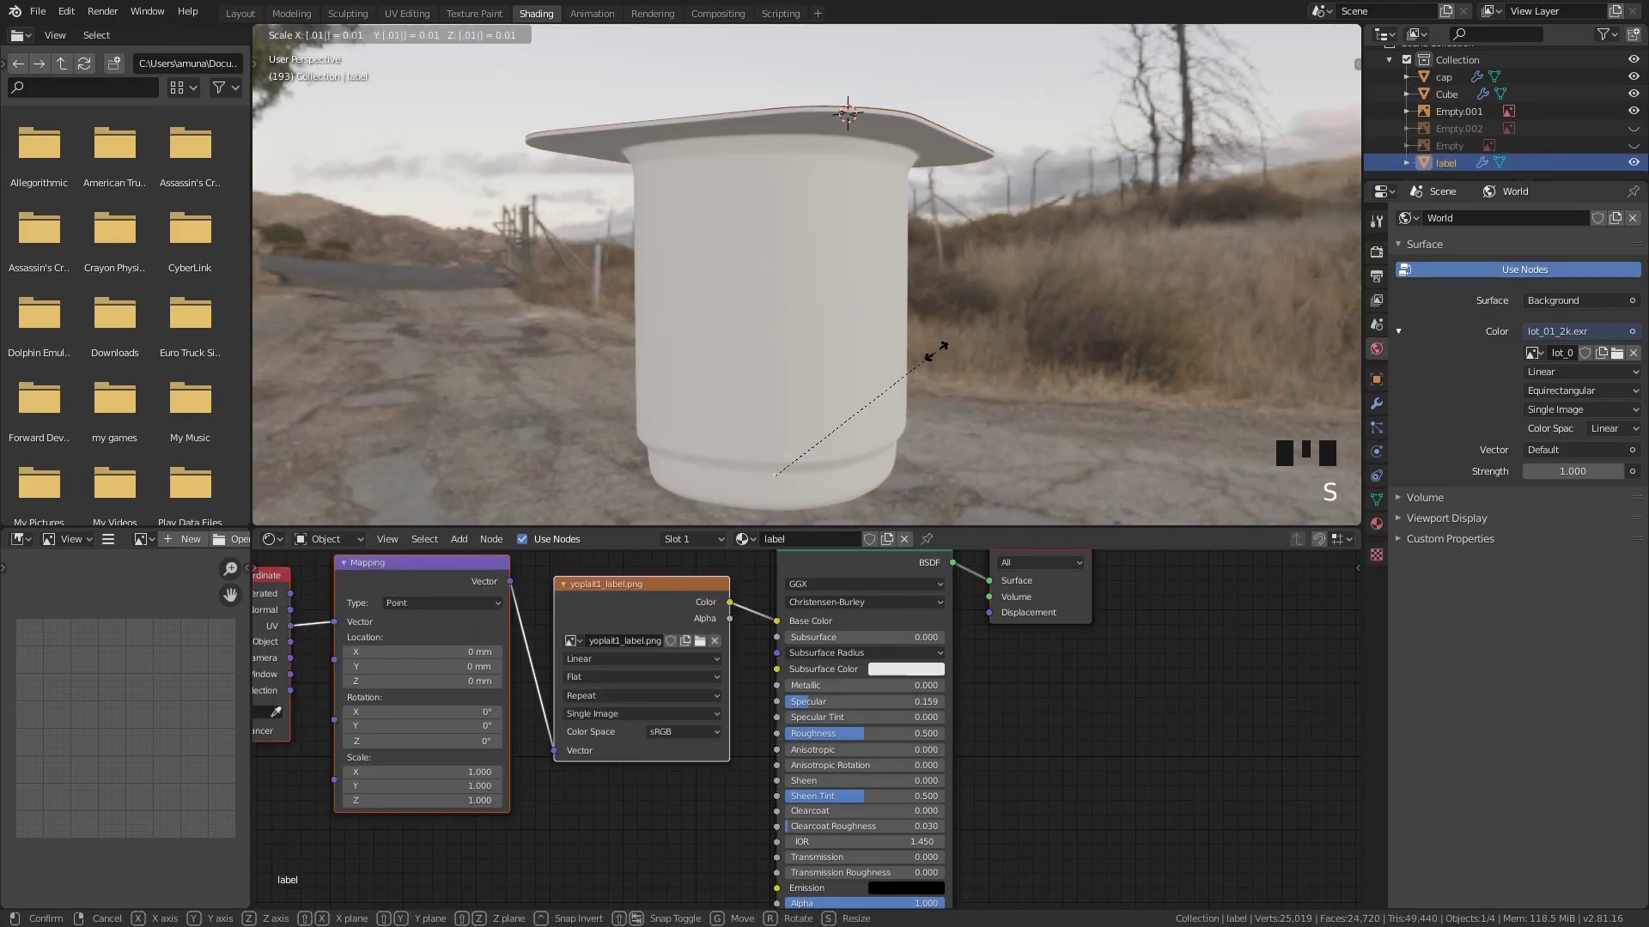
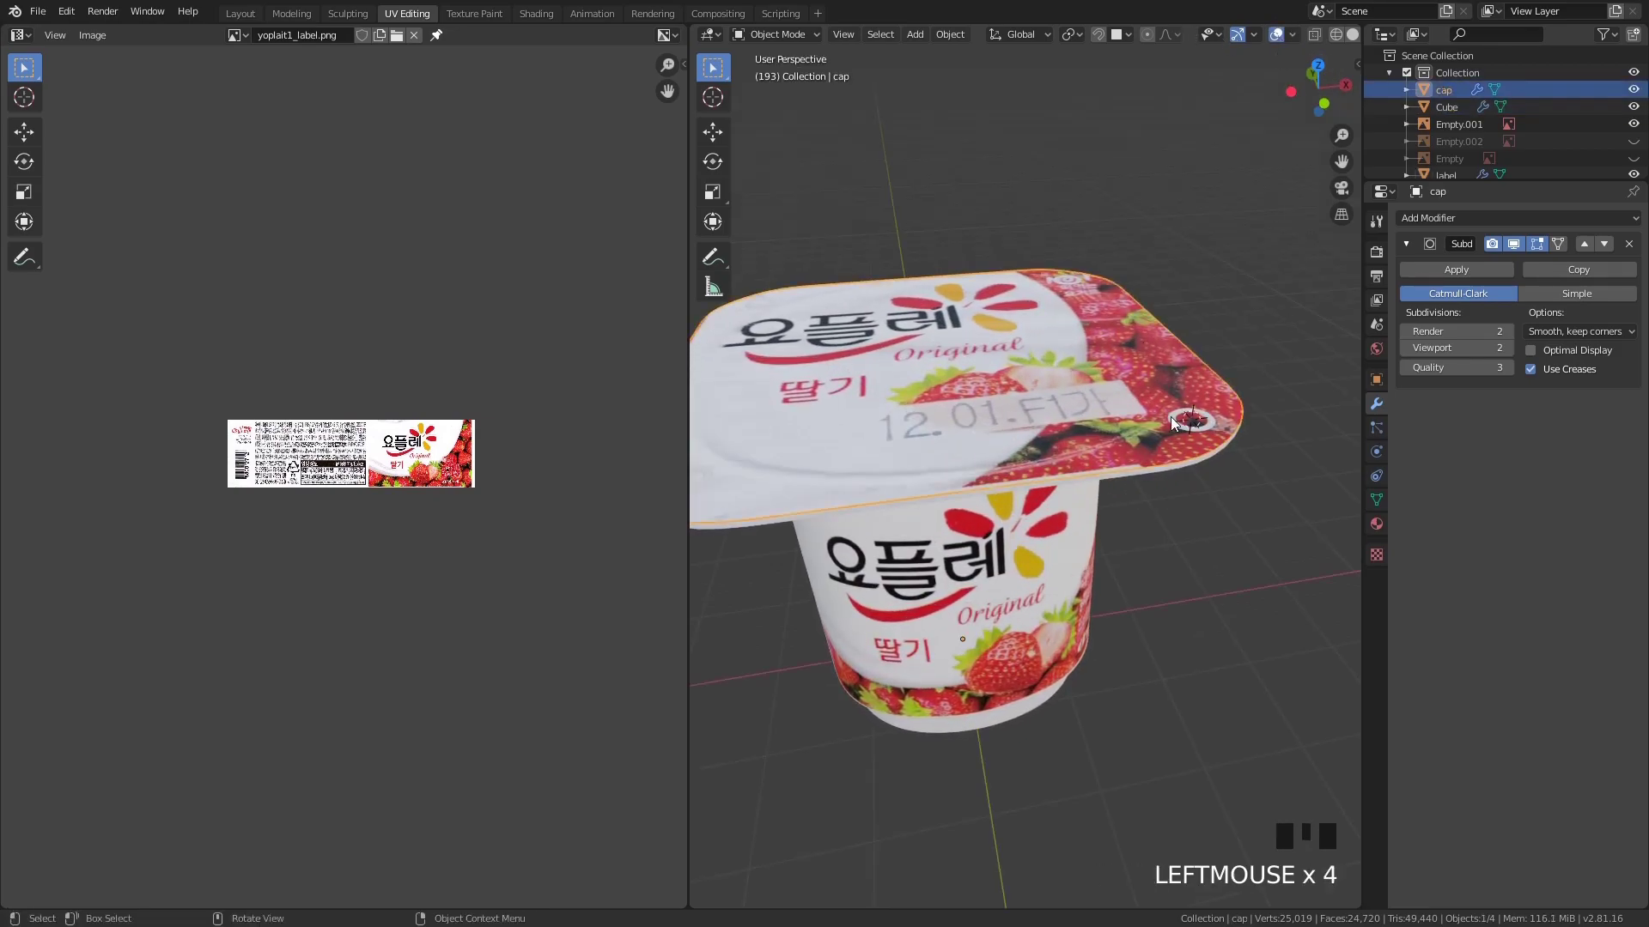
Select the cup body, review it in edit mode, and save the project as yoplait1.blend
double_click(1184, 419)
click(1182, 426)
scroll(down, 3)
key(Tab)
key(a)
key(Tab)
click(1206, 389)
middle_click(1202, 395)
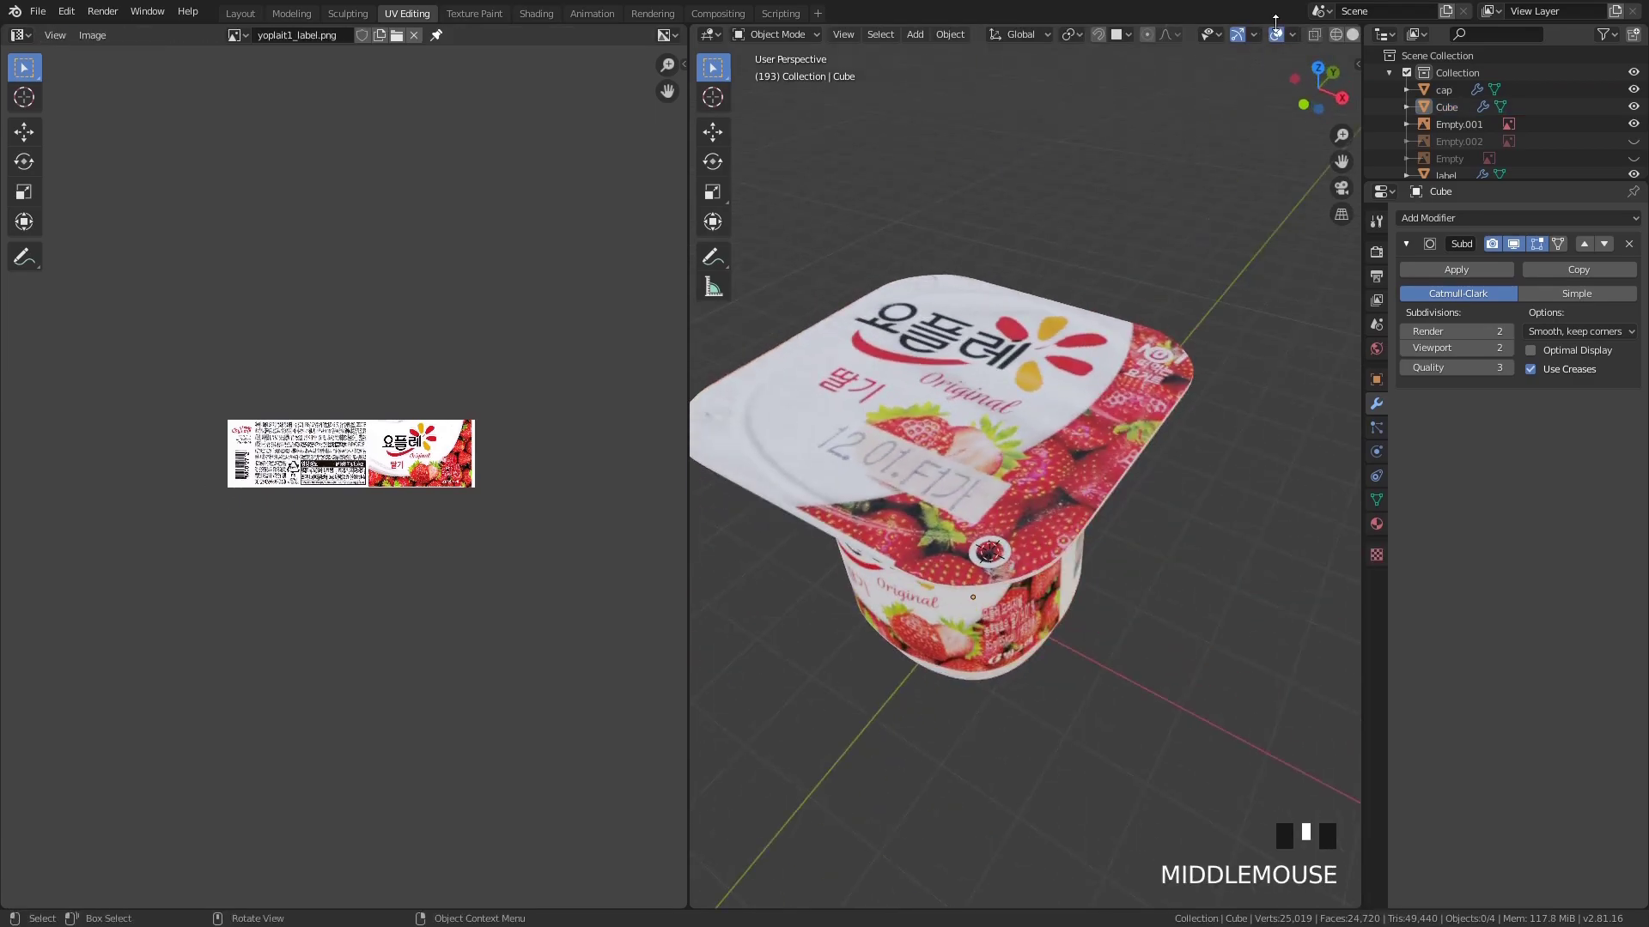